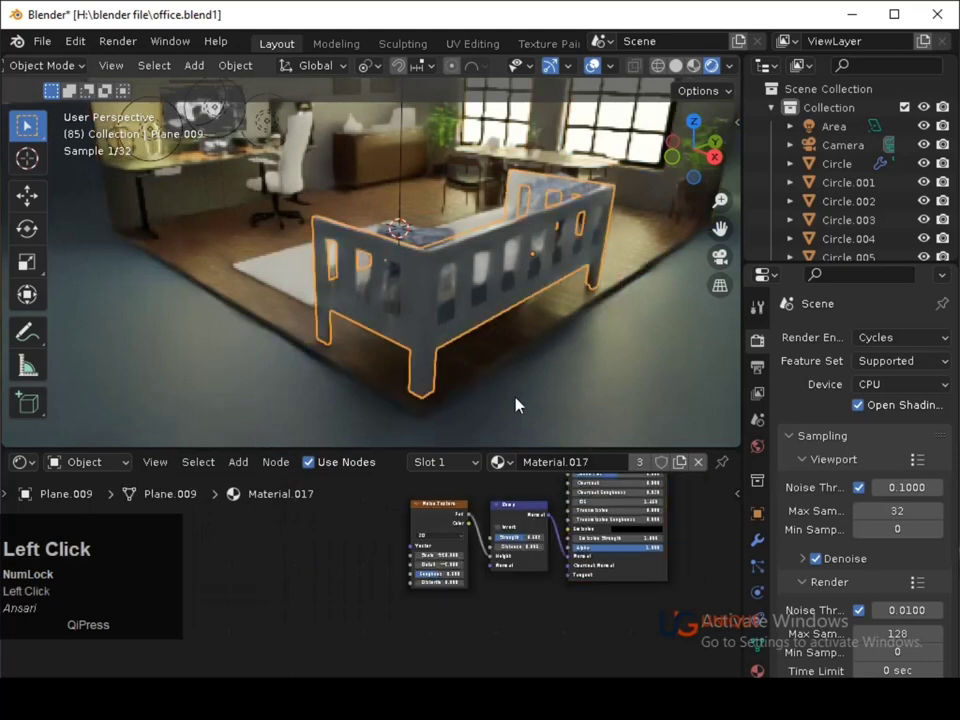
Save the office scene file and orbit the view toward the desk area.
drag(808, 605, 593, 356)
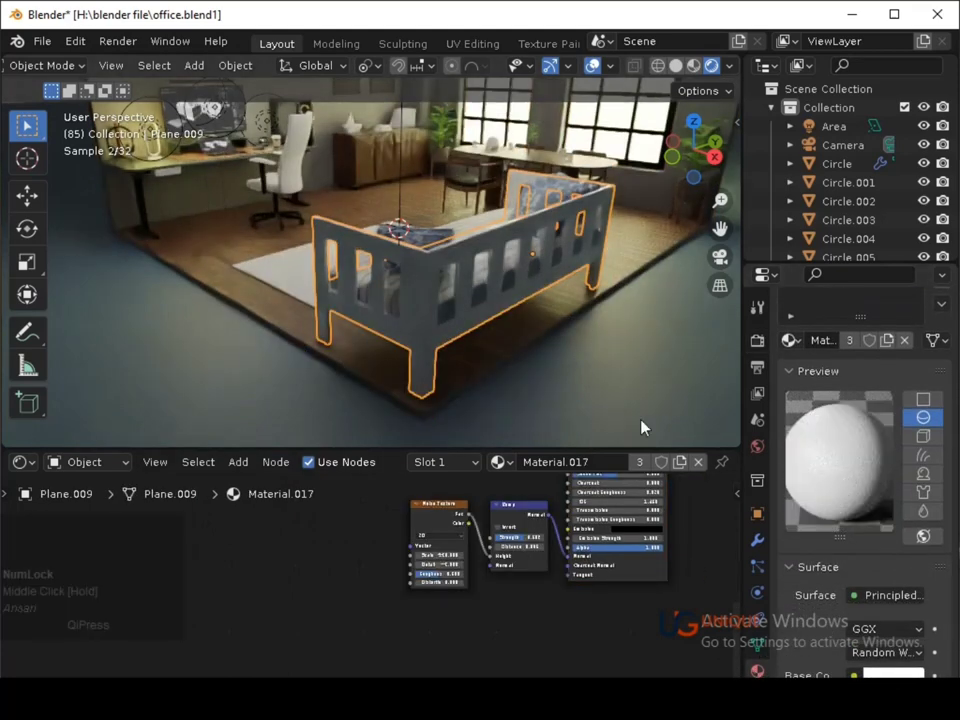
key(ctrl+s)
drag(546, 319, 393, 236)
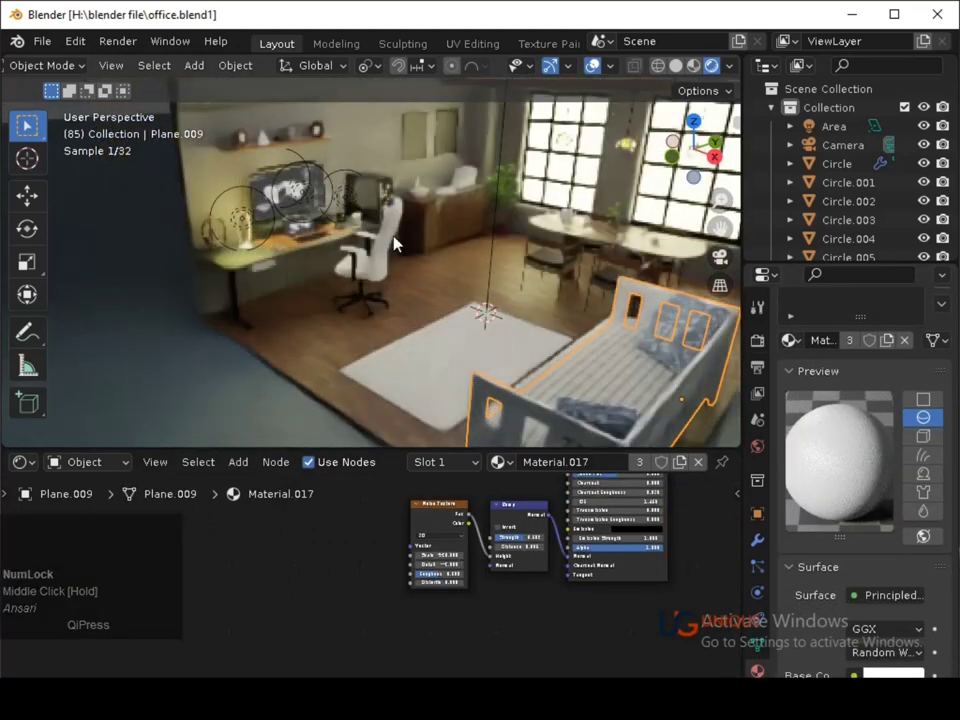
Give the chair back and stem their materials, the stem getting dark Material.009.
click(393, 236)
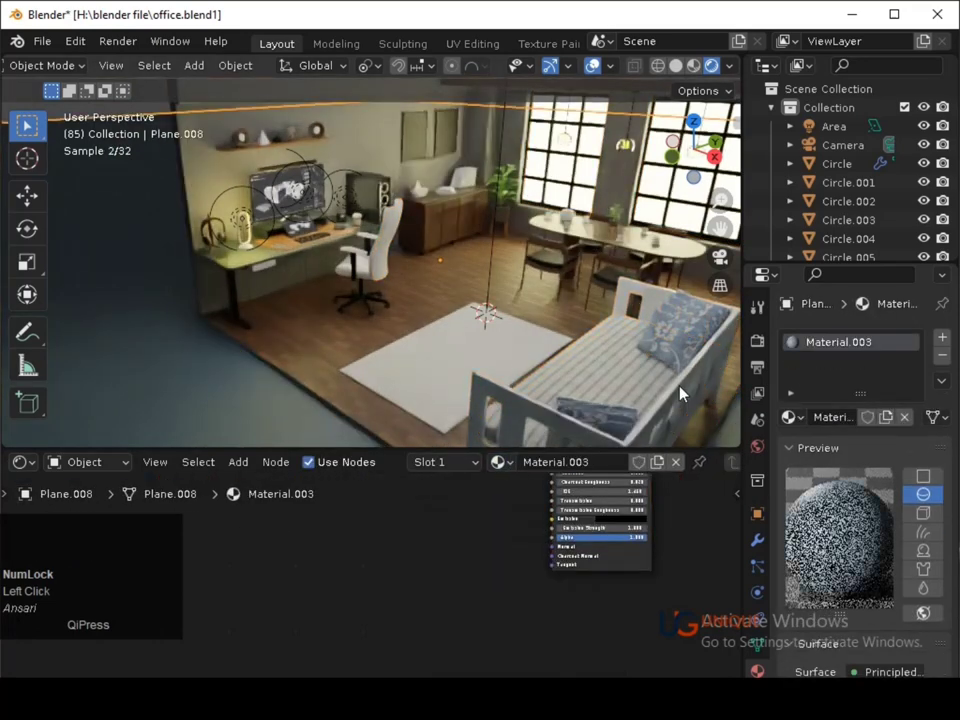
click(686, 391)
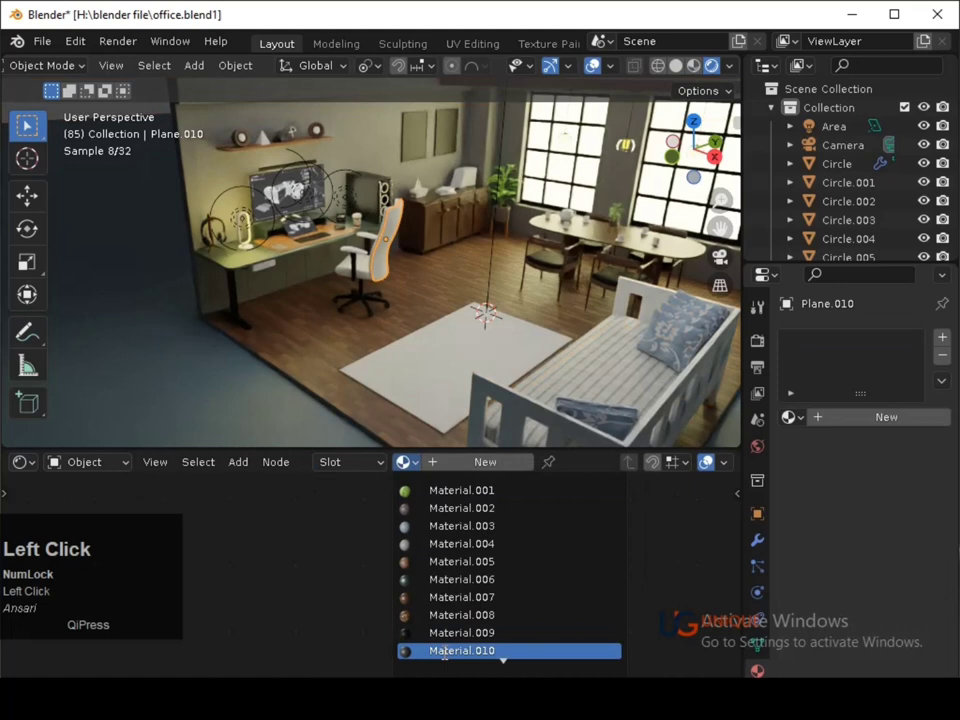
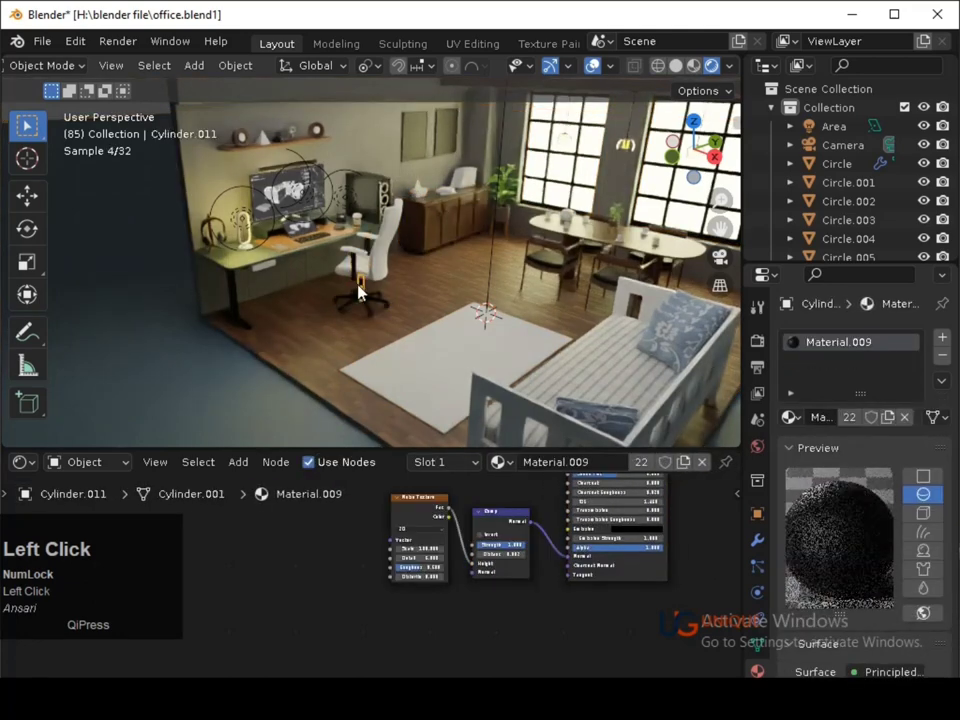
click(361, 267)
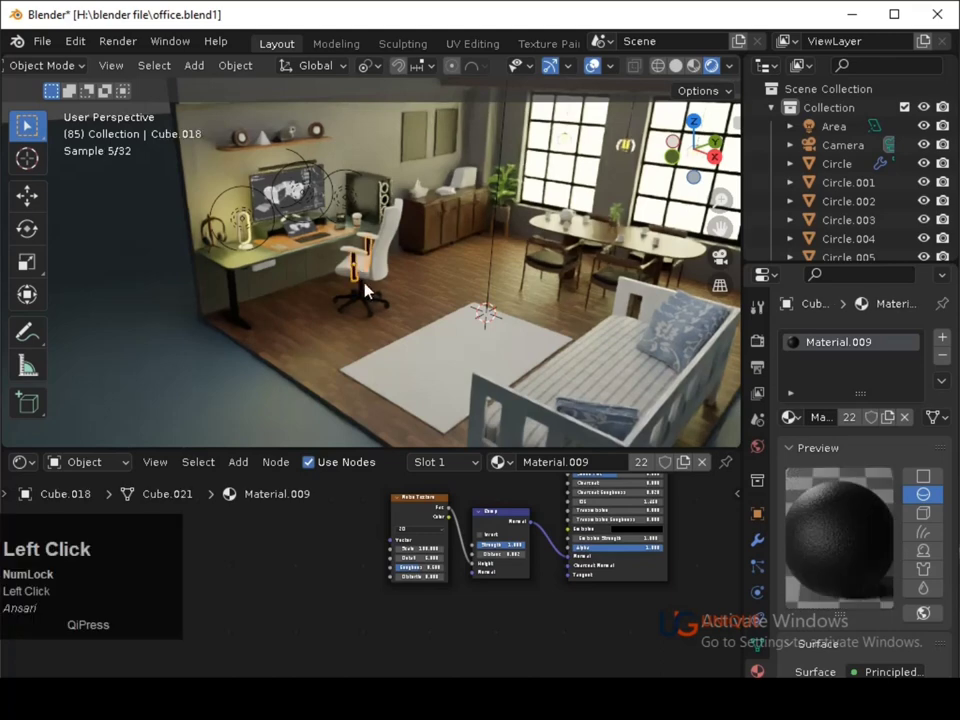
click(367, 305)
Give the little stand under the toy boat Material.009 and save.
click(422, 201)
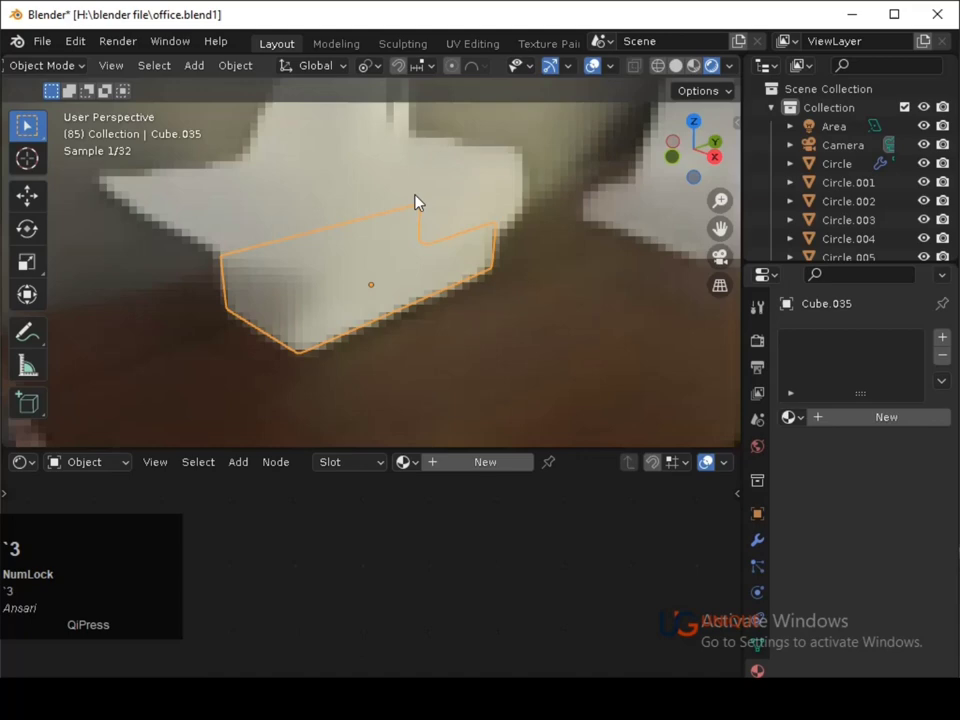
click(419, 468)
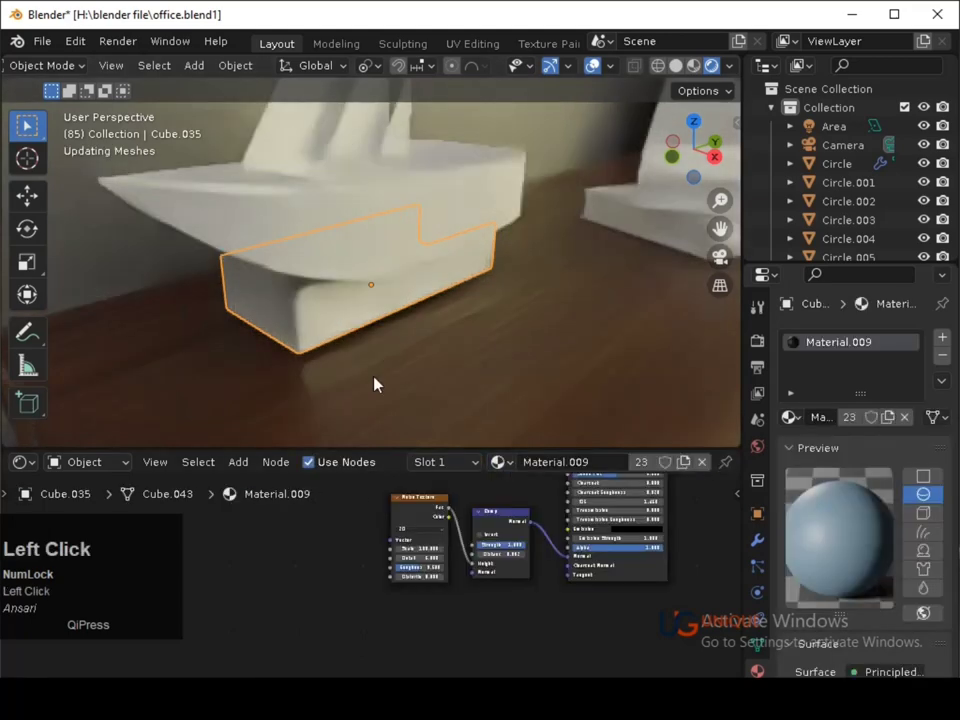
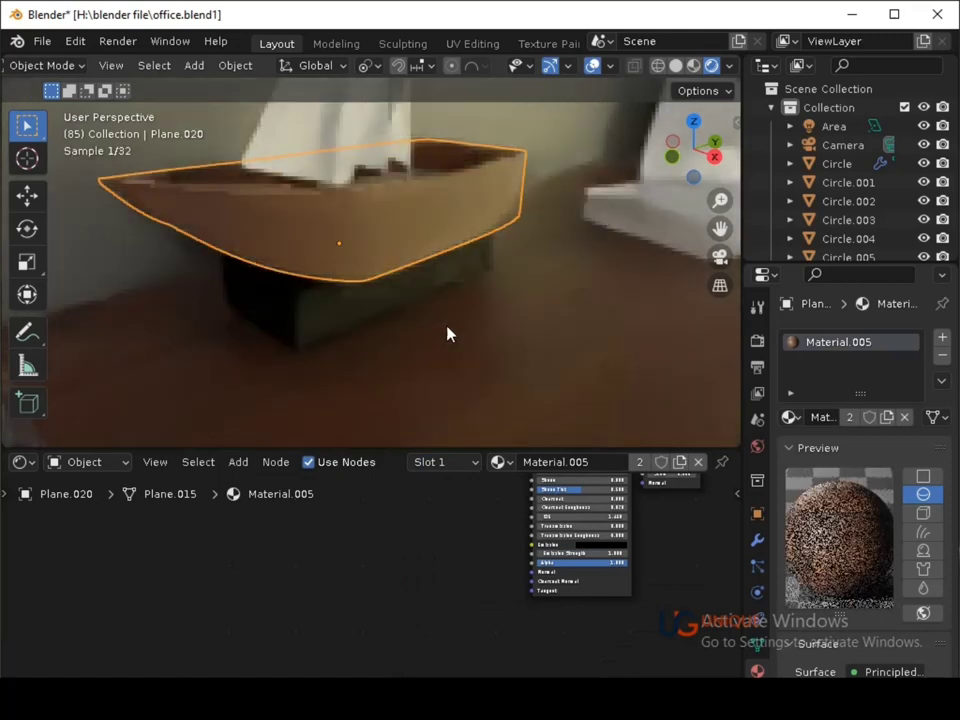
key(ctrl+s)
click(513, 417)
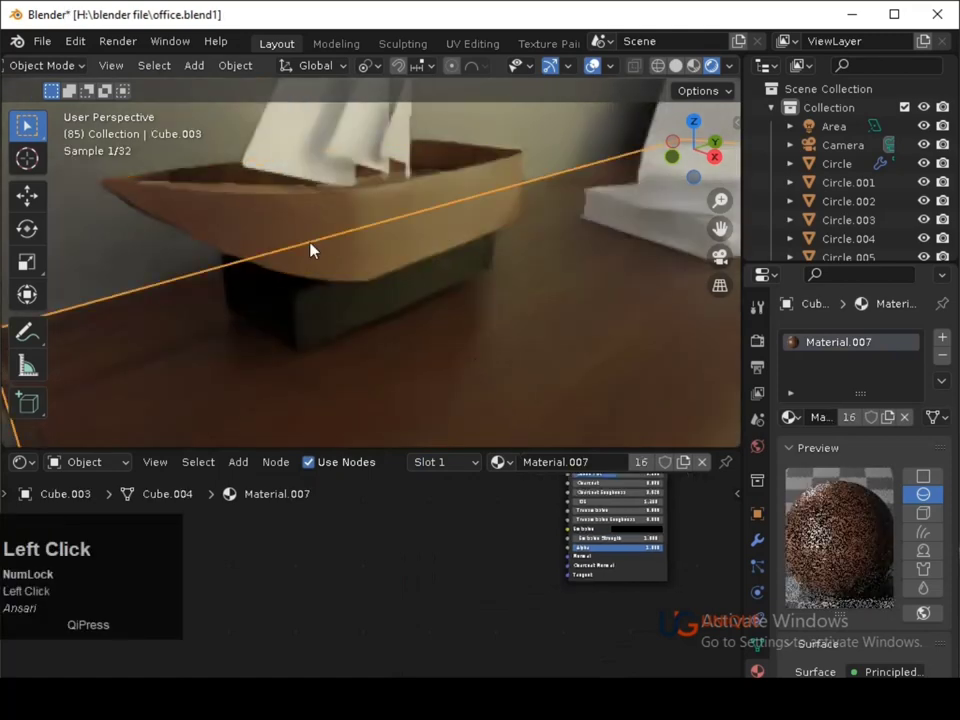
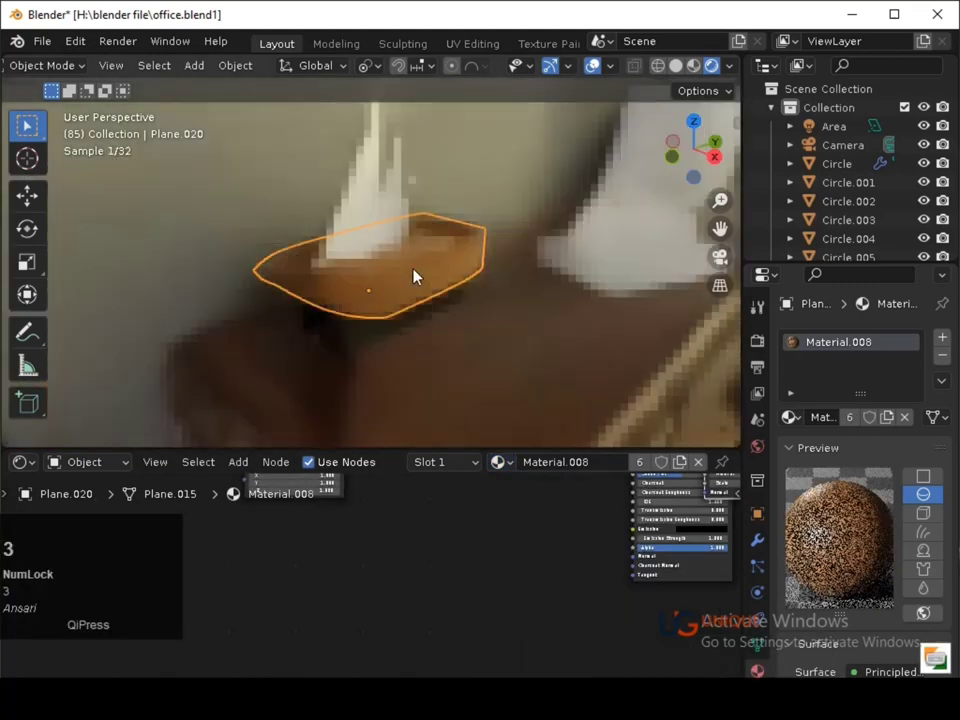
Try existing materials on the boat's sails from the Browse Material list.
click(433, 325)
middle_click(432, 325)
key(ctrl+s)
key(s)
click(366, 221)
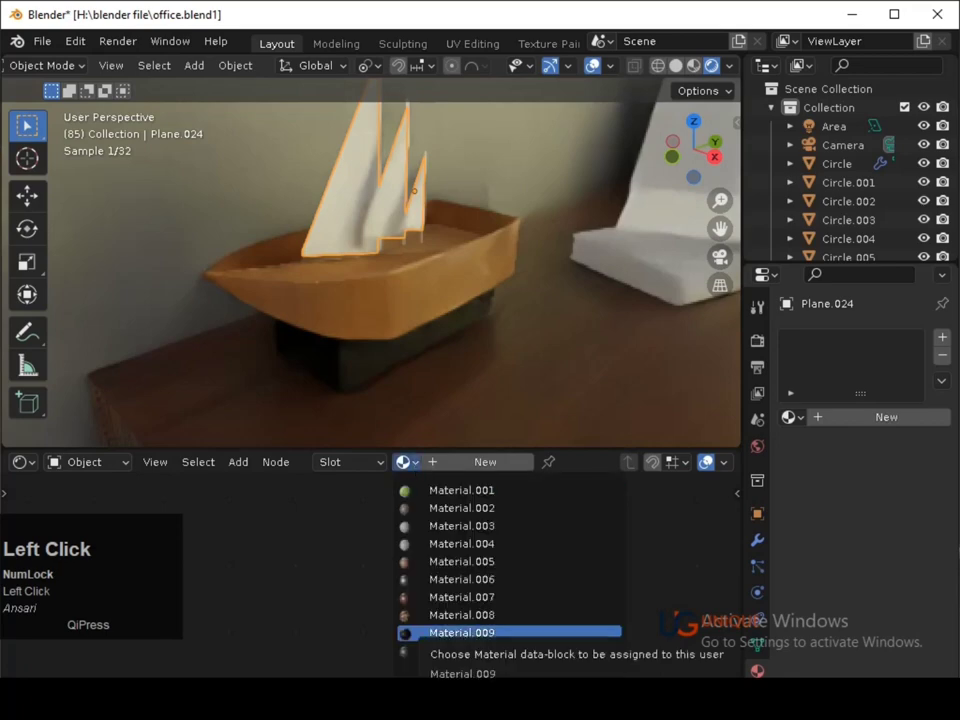
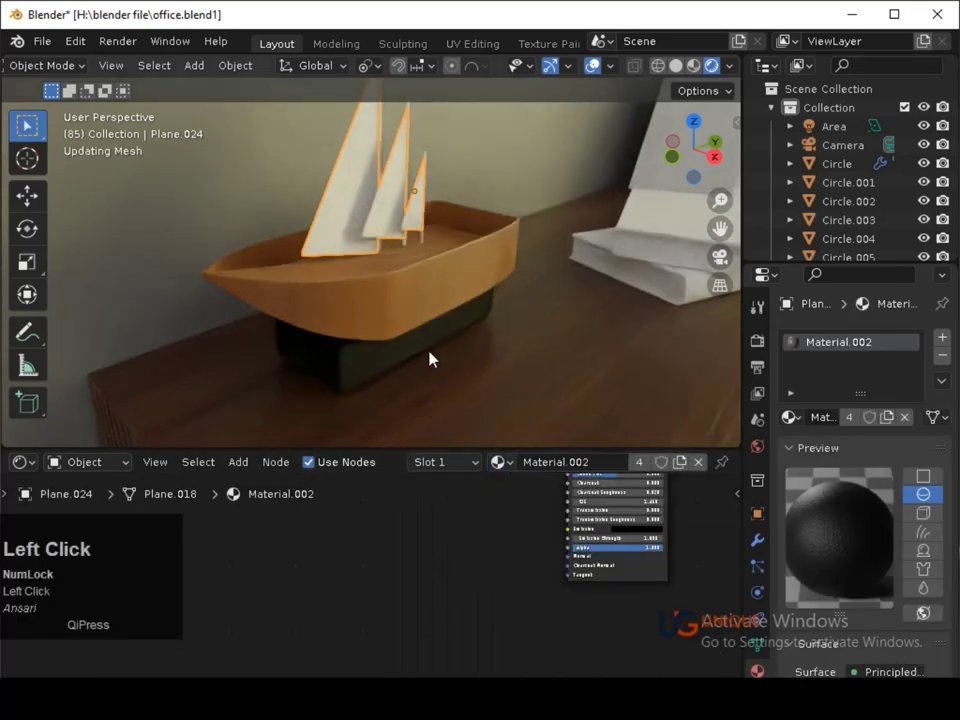
click(431, 354)
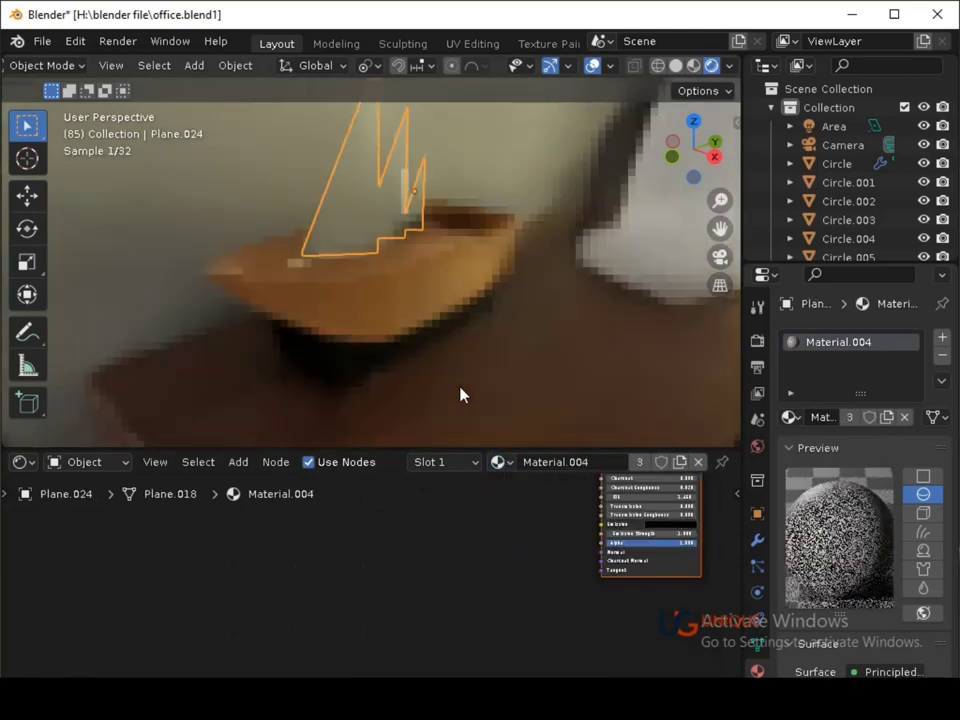
click(464, 396)
key(s)
click(380, 227)
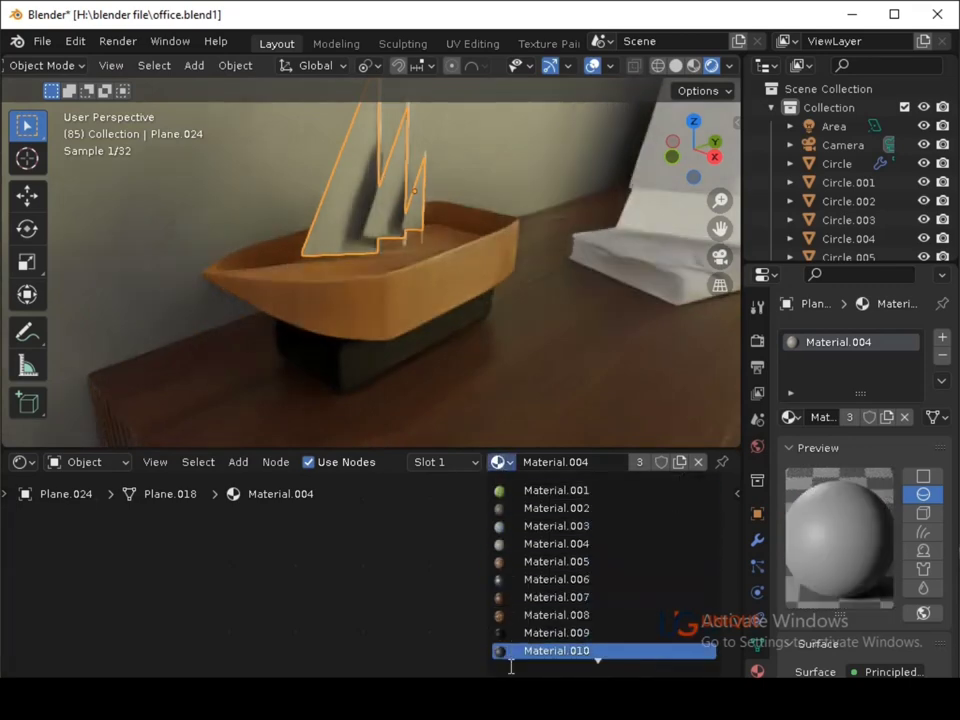
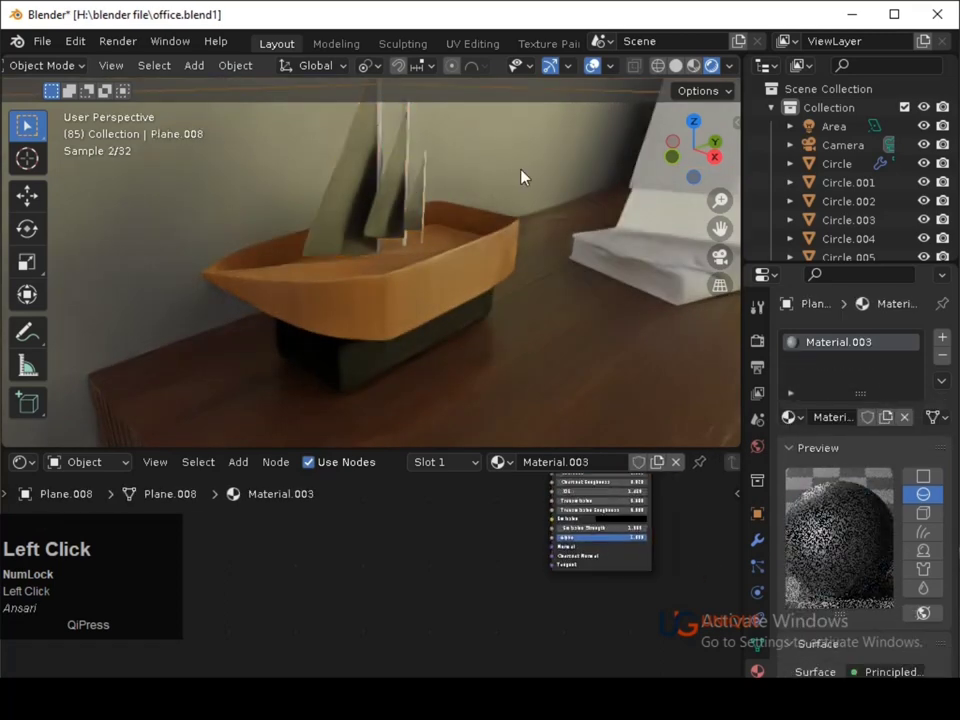
Assign Material.009 to the boat's masts and Material.017 to its sails, then save.
drag(513, 192, 377, 209)
click(377, 209)
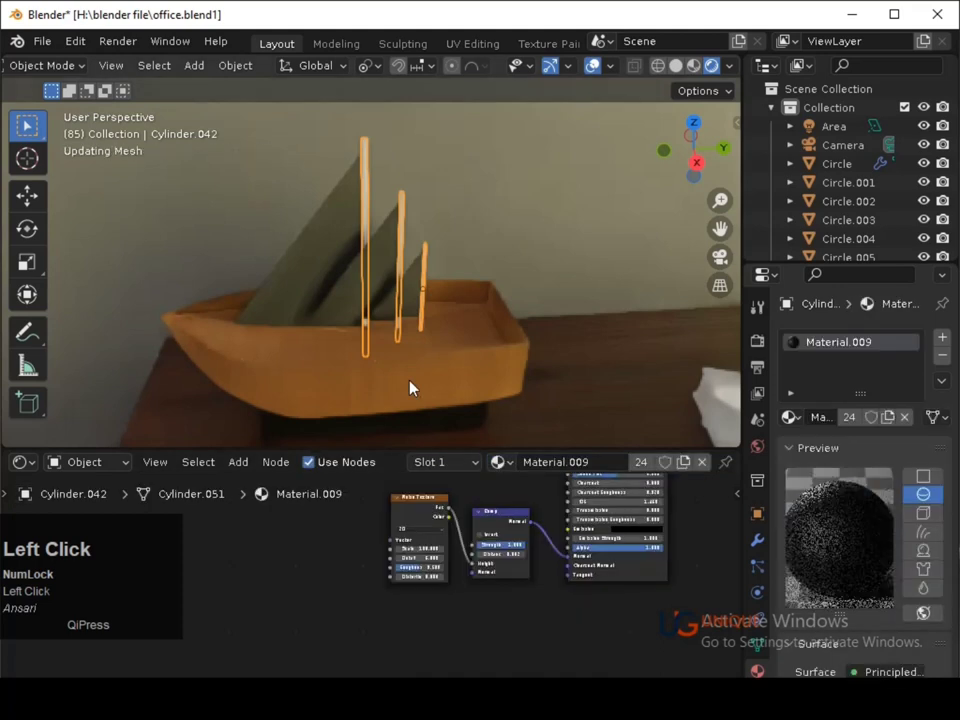
click(331, 290)
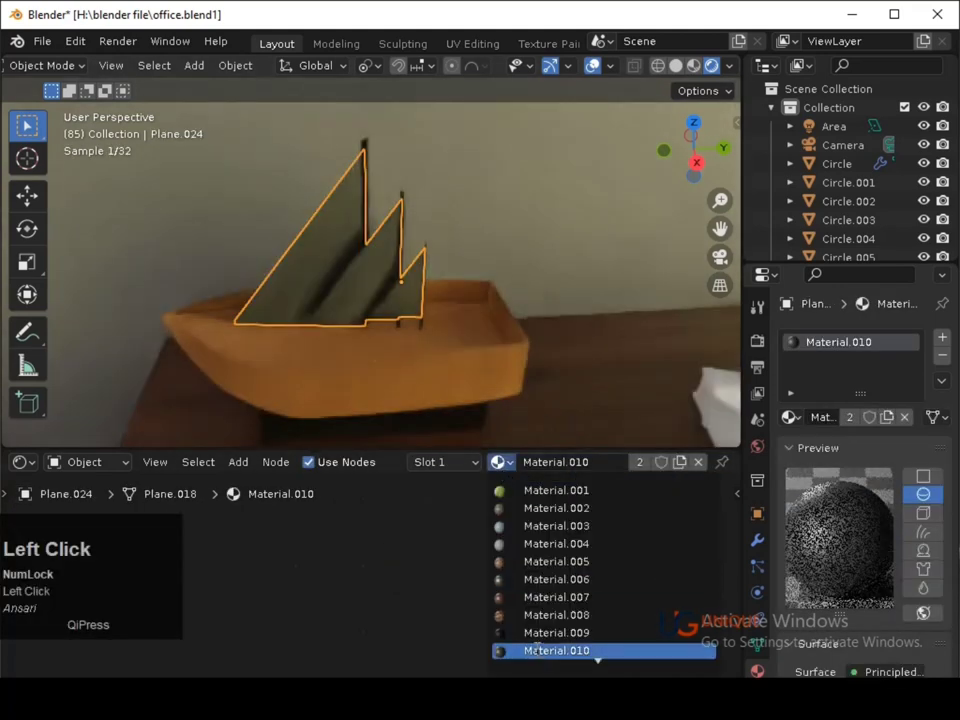
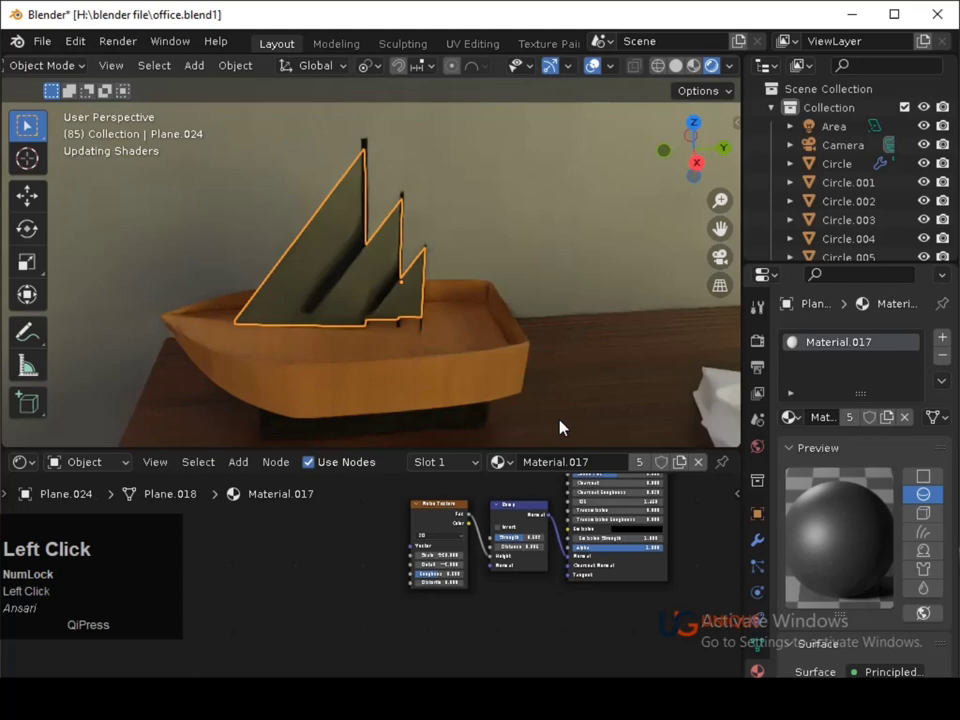
key(s)
click(526, 354)
key(ctrl+s)
Link an existing material to a room object, join meshes with Ctrl+J and leave the seat's Edit Mode.
drag(415, 315, 262, 400)
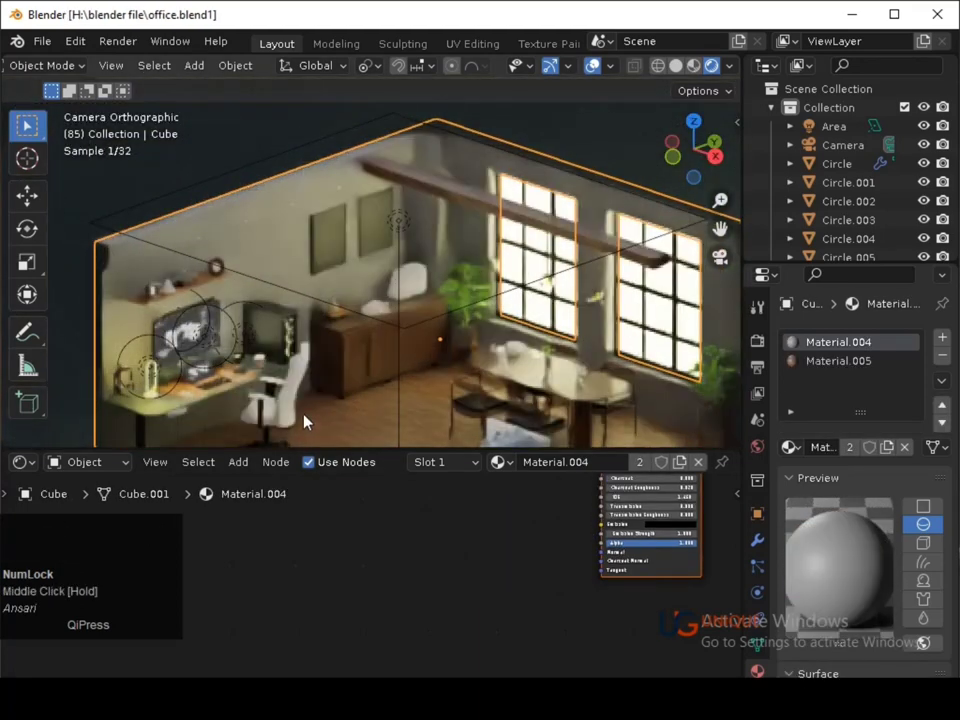
click(262, 400)
click(276, 384)
key(ctrl+j)
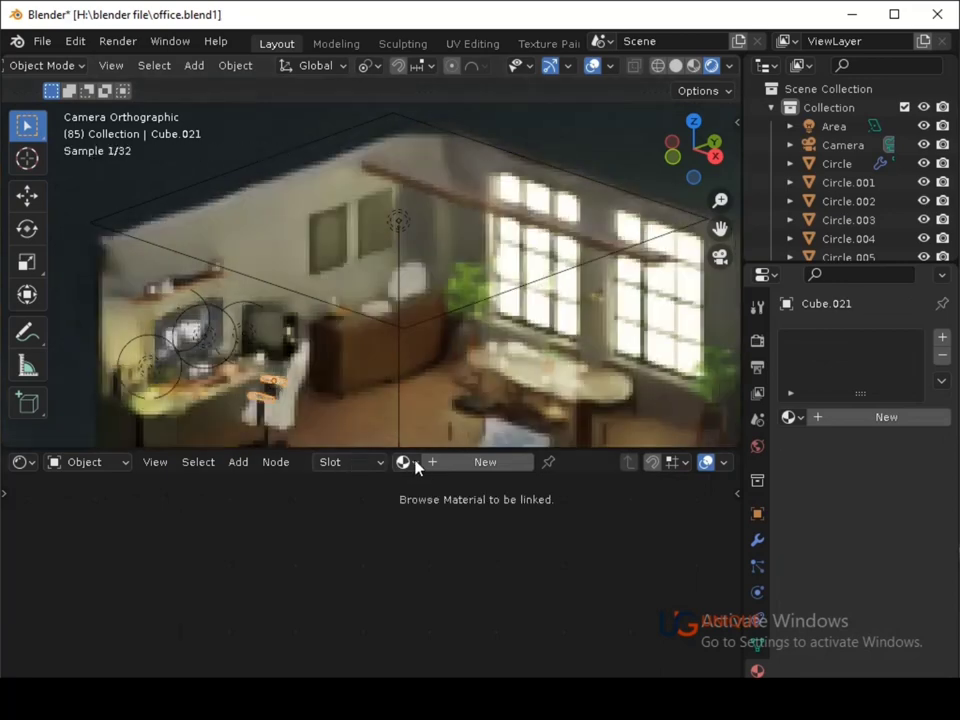
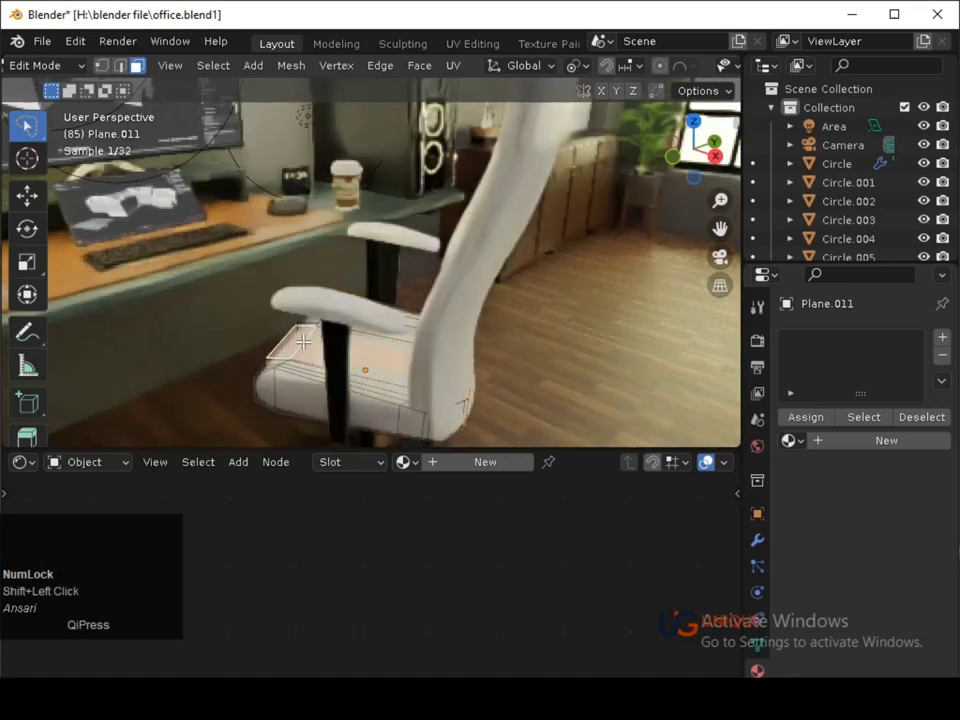
key(Tab)
click(365, 408)
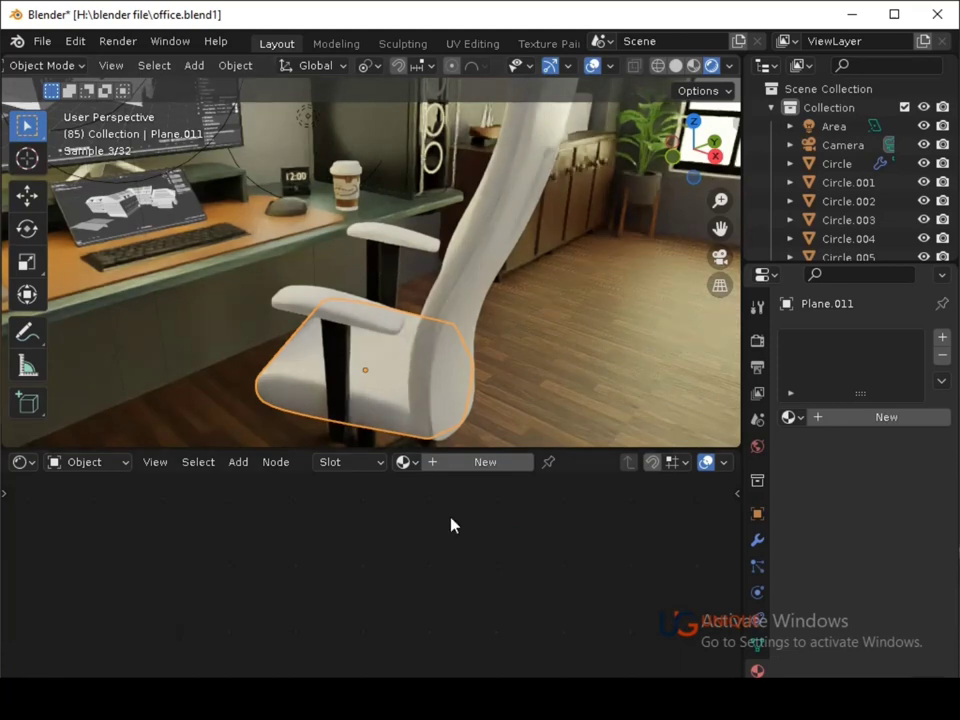
click(418, 472)
click(459, 275)
middle_click(525, 558)
Adjust the chair back's Base Color in the colour wheel.
click(367, 520)
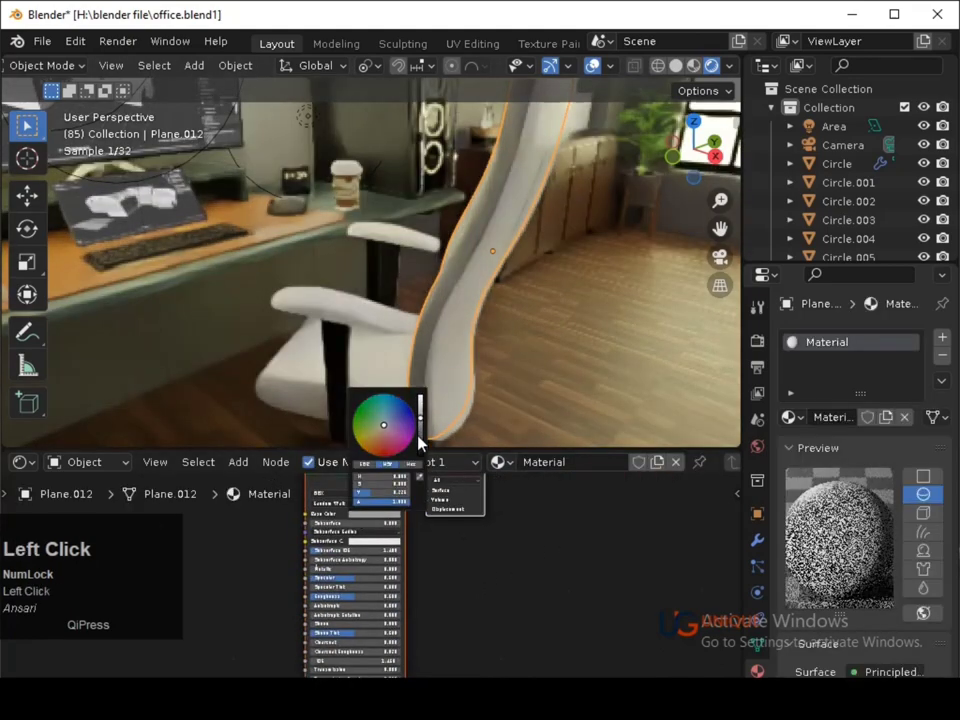
middle_click(489, 346)
click(495, 337)
key(s)
Raise the room Cube's Material.004 roughness to 0.95 and save.
click(425, 513)
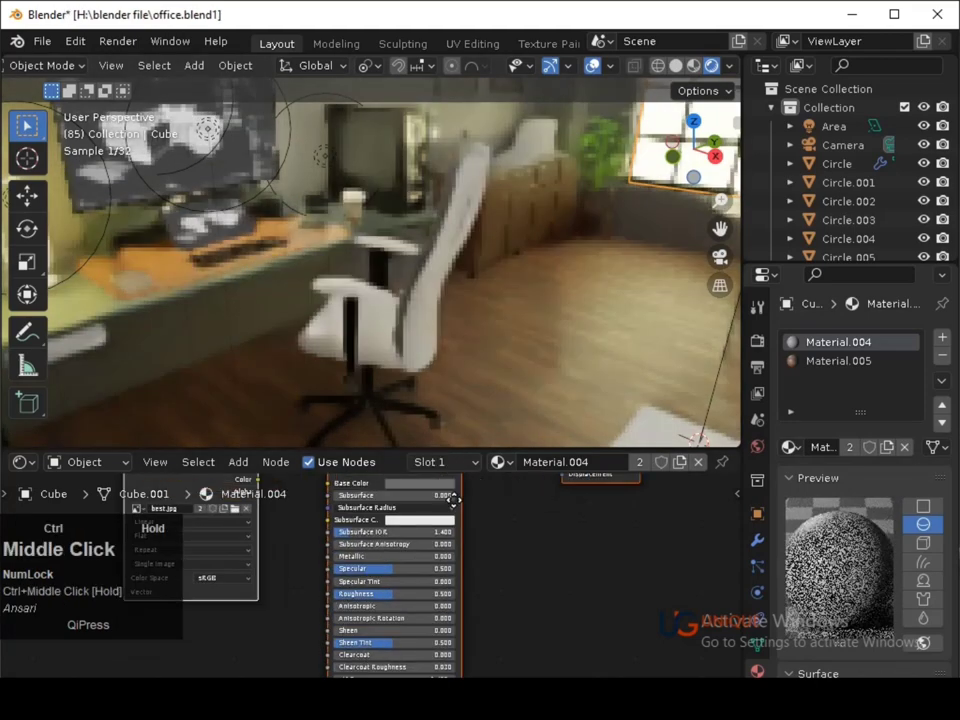
click(416, 603)
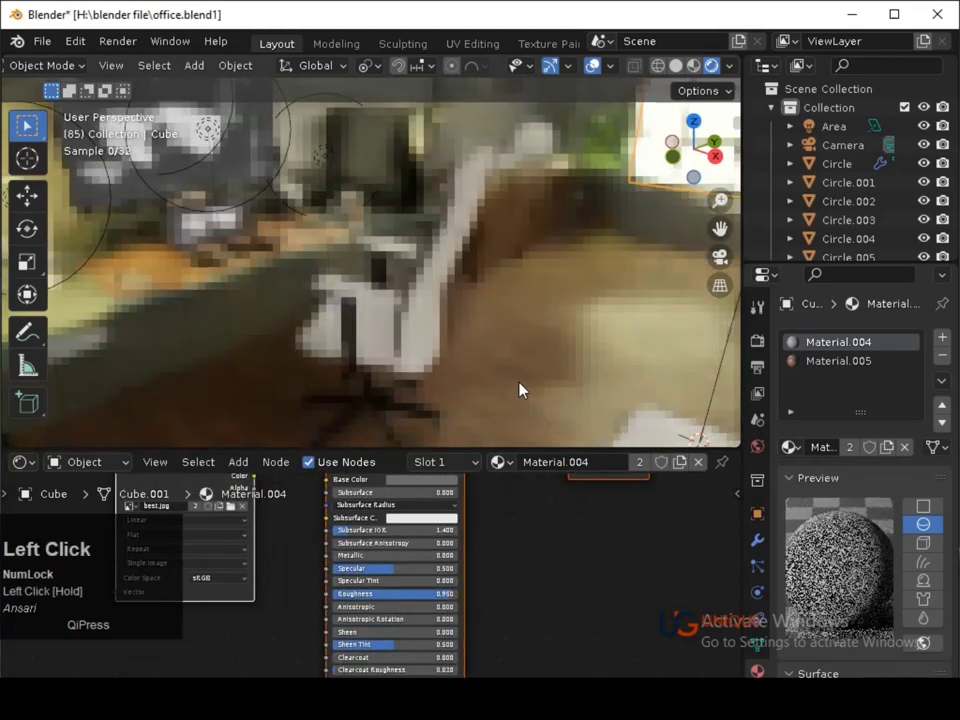
key(ctrl+s)
click(452, 209)
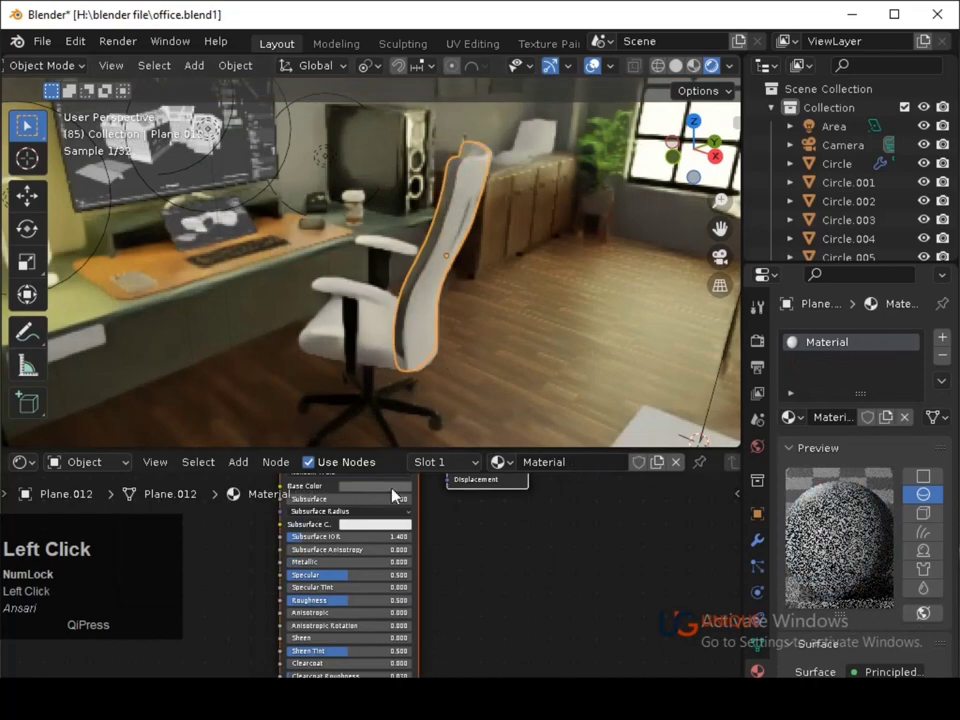
key(ctrl+s)
Check the sofa cushion and chair seat through the scene camera.
click(485, 382)
middle_click(458, 407)
key(ctrl+s)
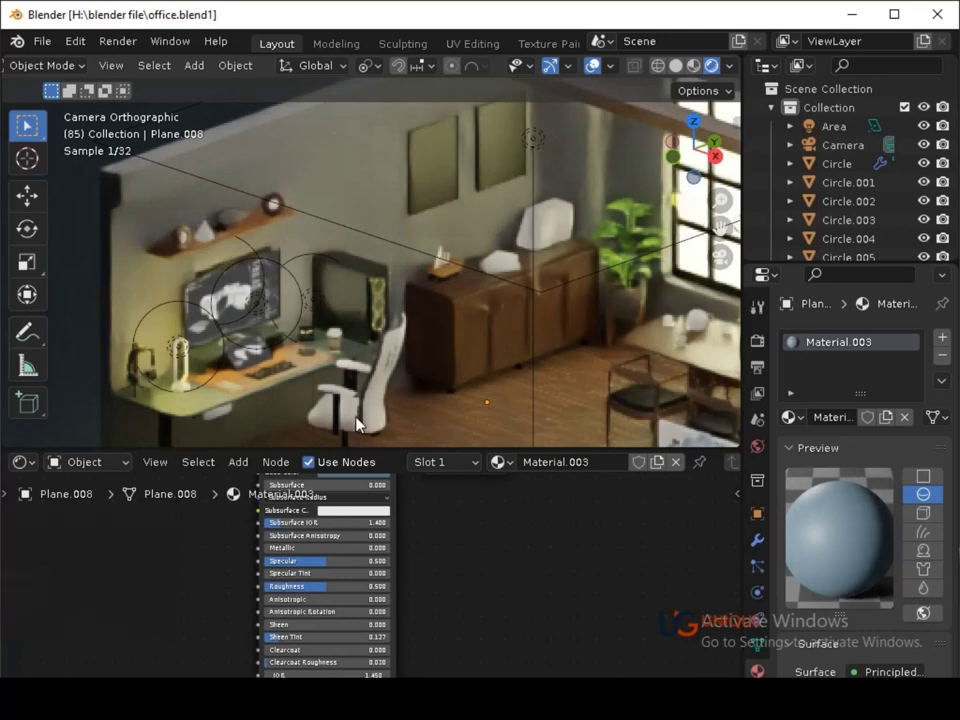
click(356, 426)
Give the chair seat Plane.011 the white speckled Material.017 and save.
key(Tab)
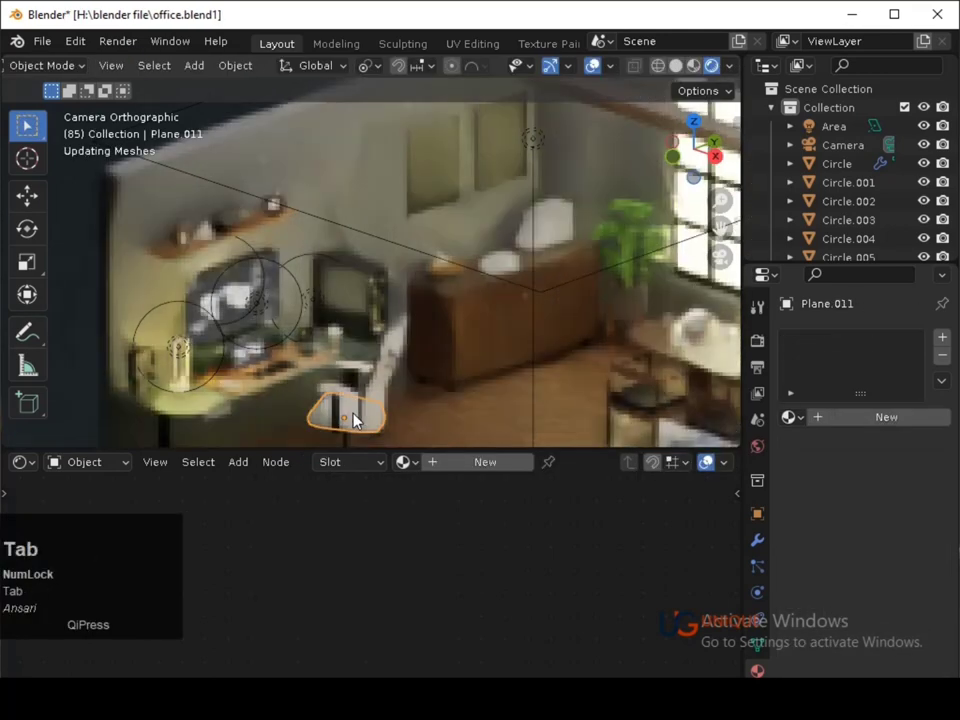
click(418, 465)
scroll(down, 3)
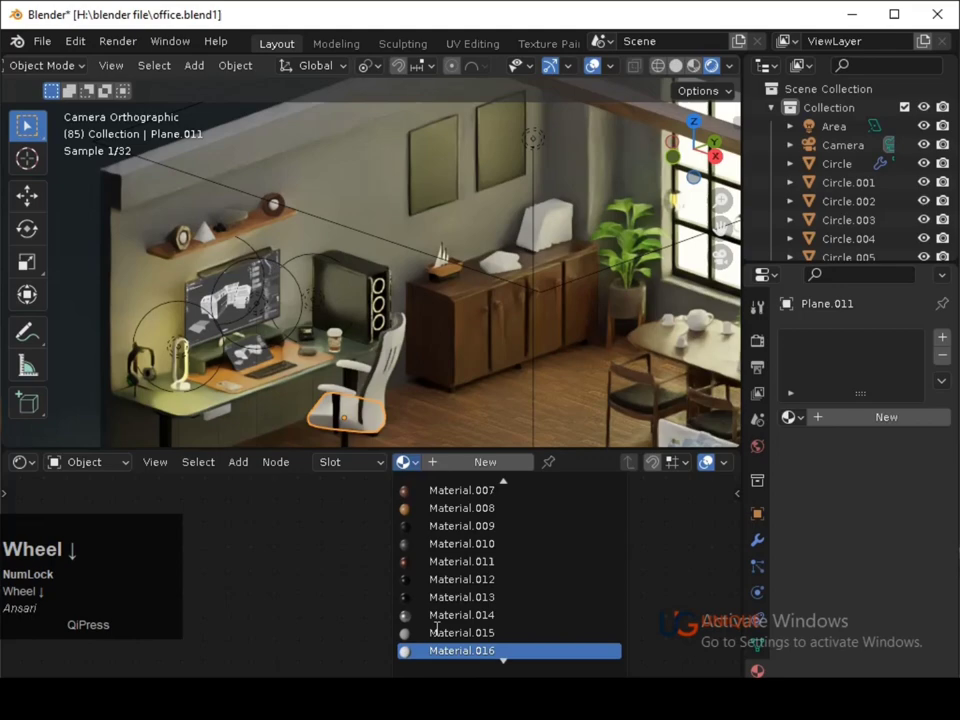
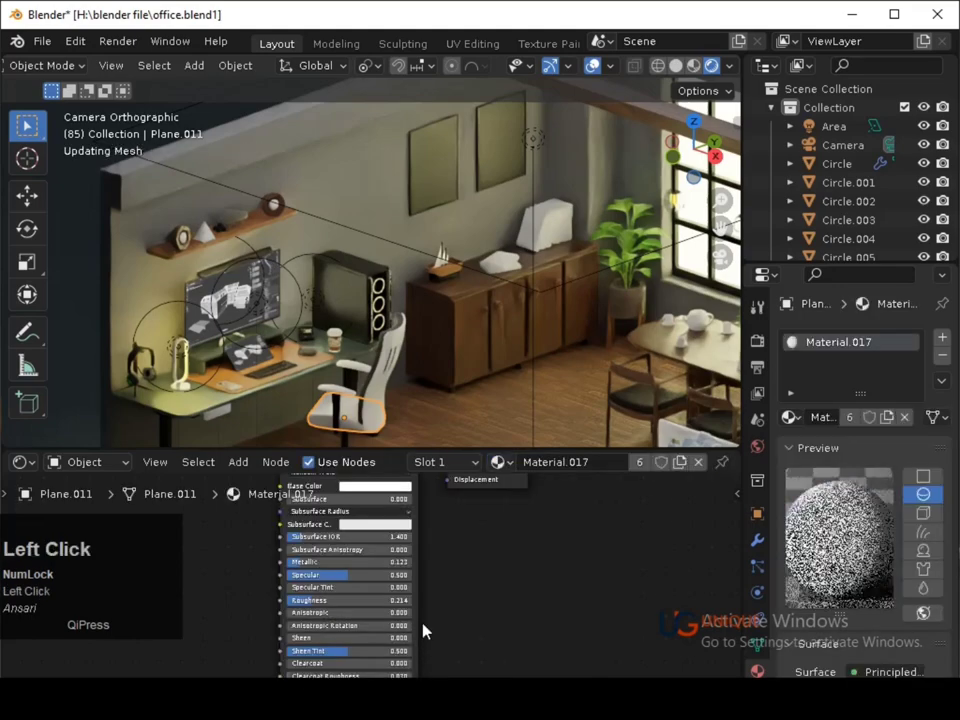
click(446, 414)
key(ctrl+s)
middle_click(446, 414)
Browse the existing materials list for the chair backrest.
drag(435, 373, 416, 335)
click(416, 335)
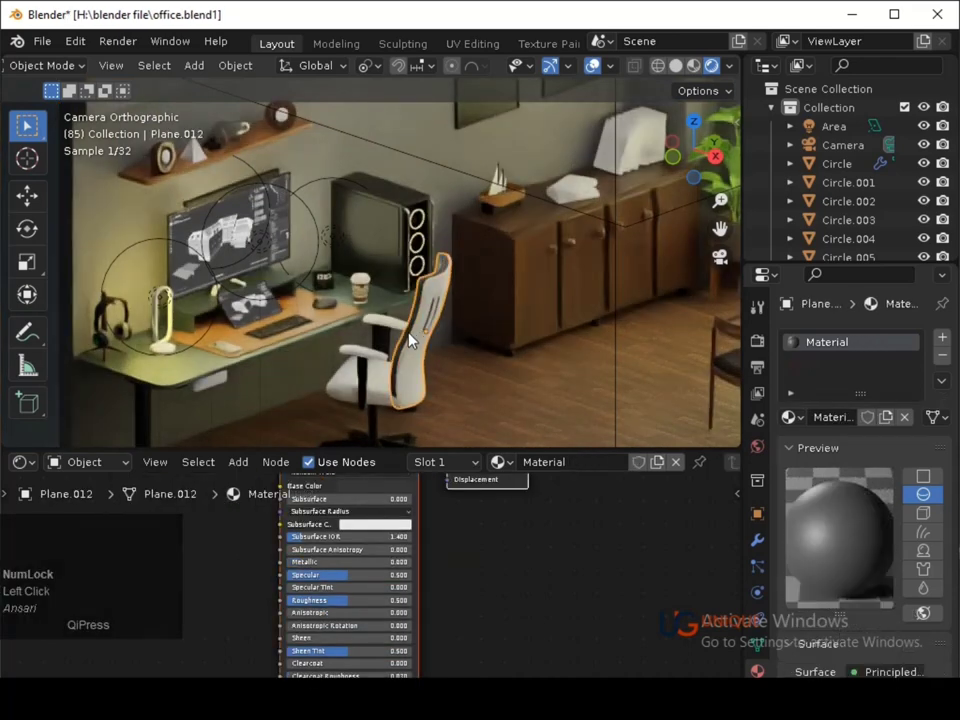
click(515, 470)
scroll(down, 3)
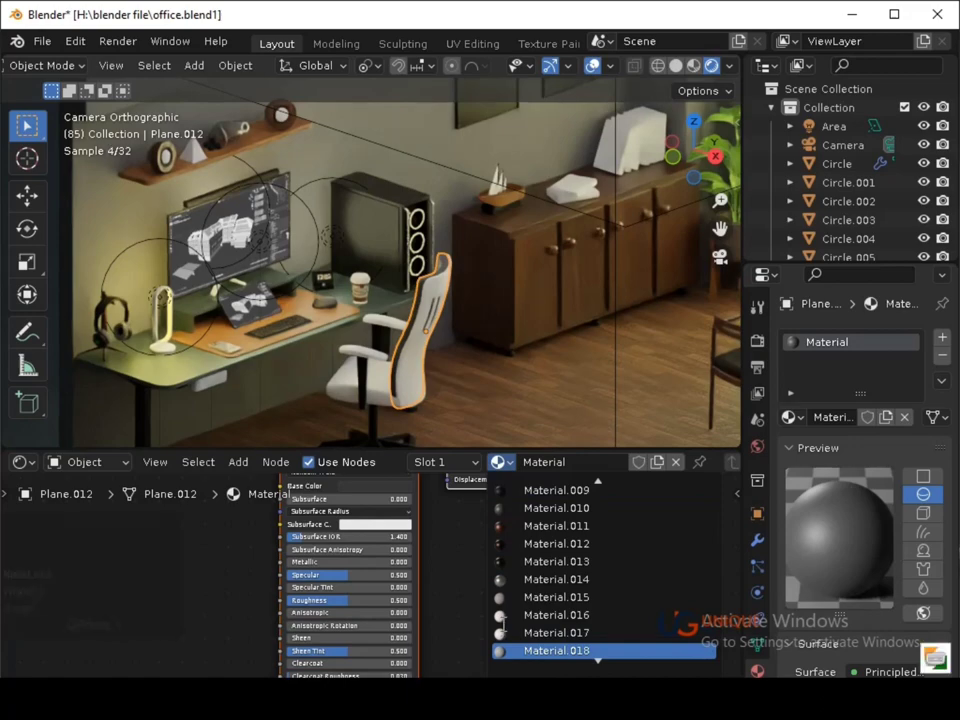
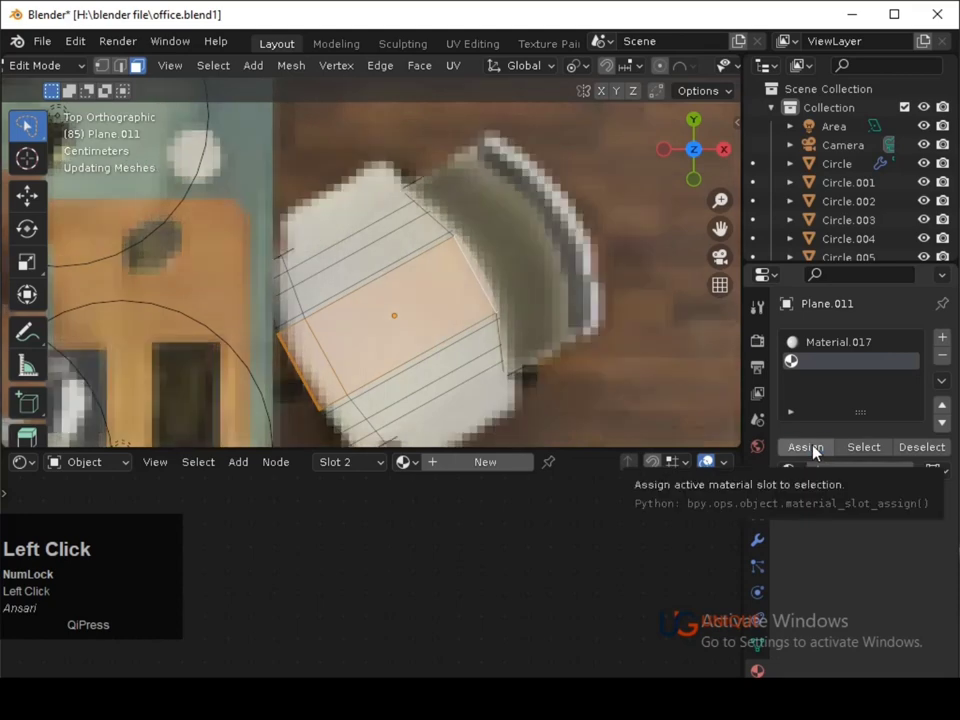
Assign the new bump-textured Material.018 slot to the seat's middle faces as a dark stripe.
click(816, 450)
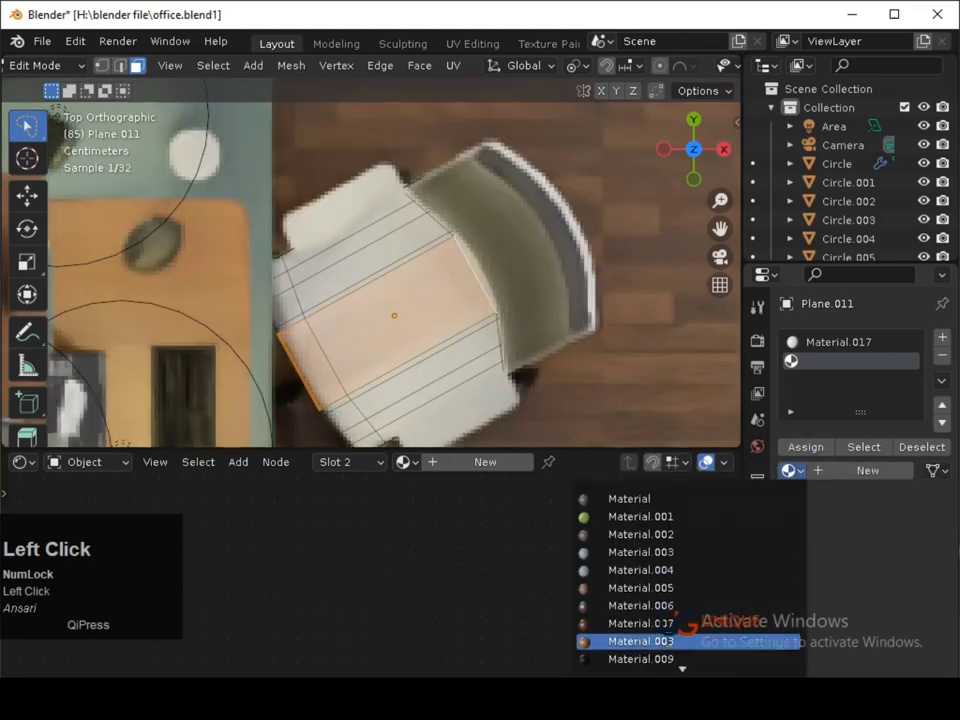
scroll(down, 3)
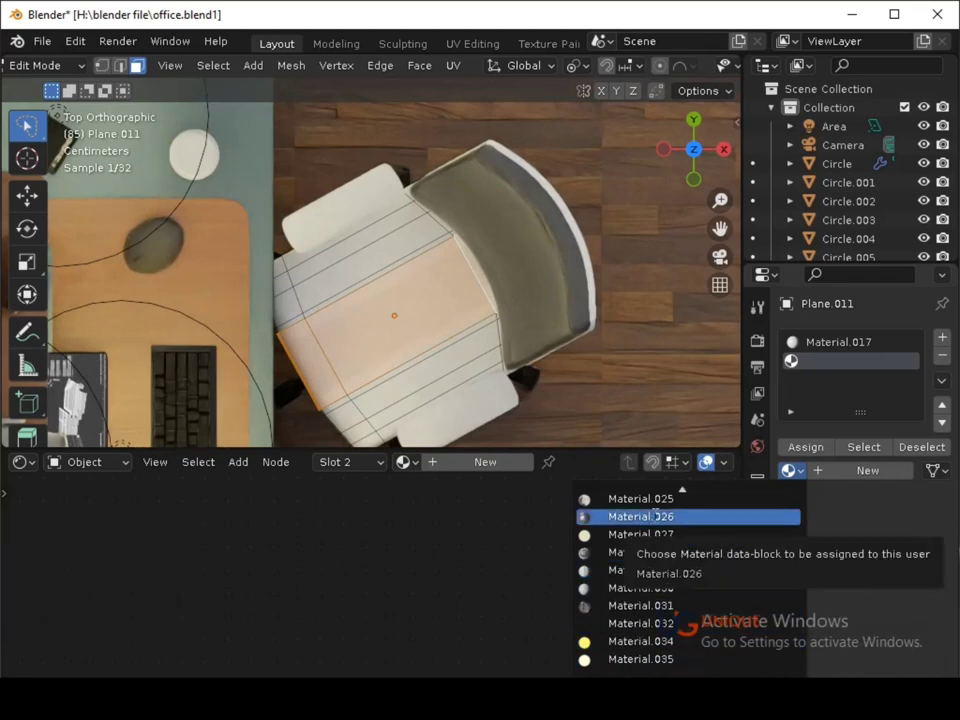
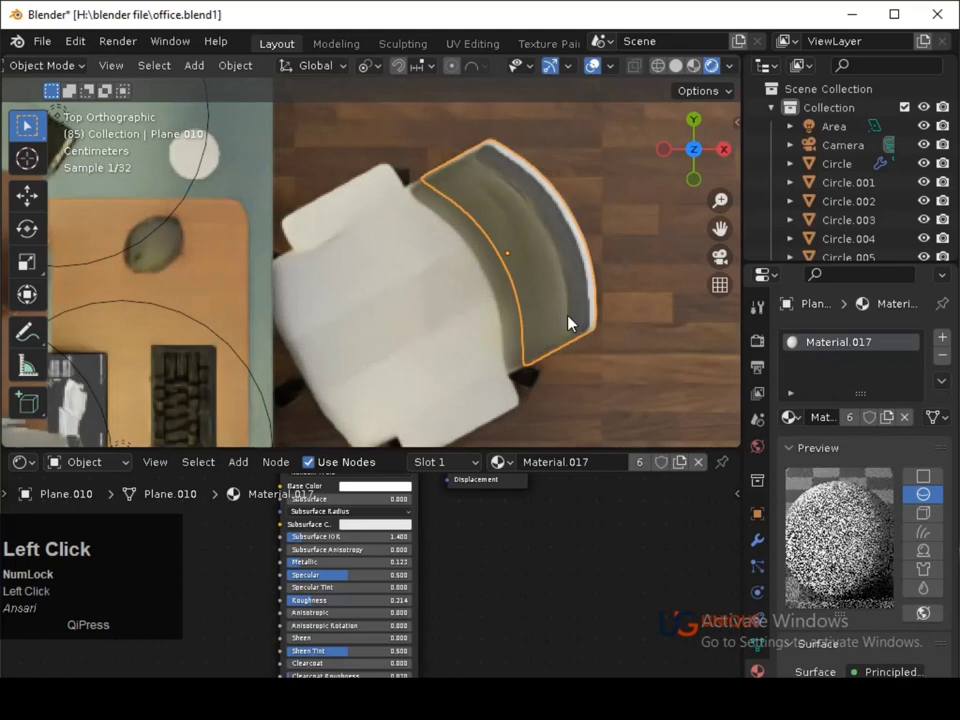
drag(536, 355, 456, 393)
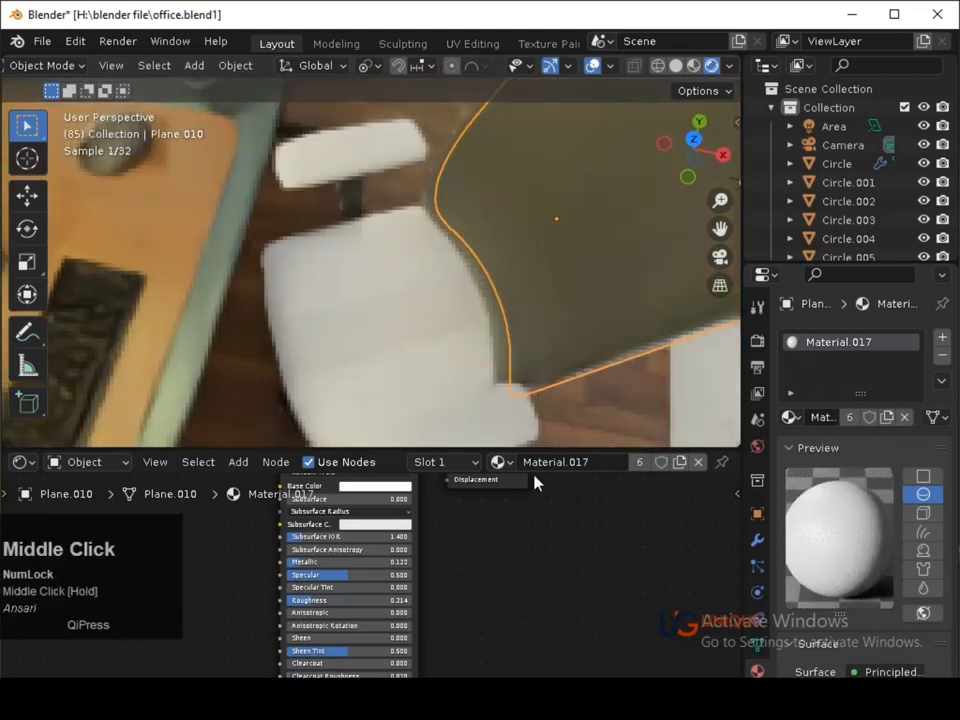
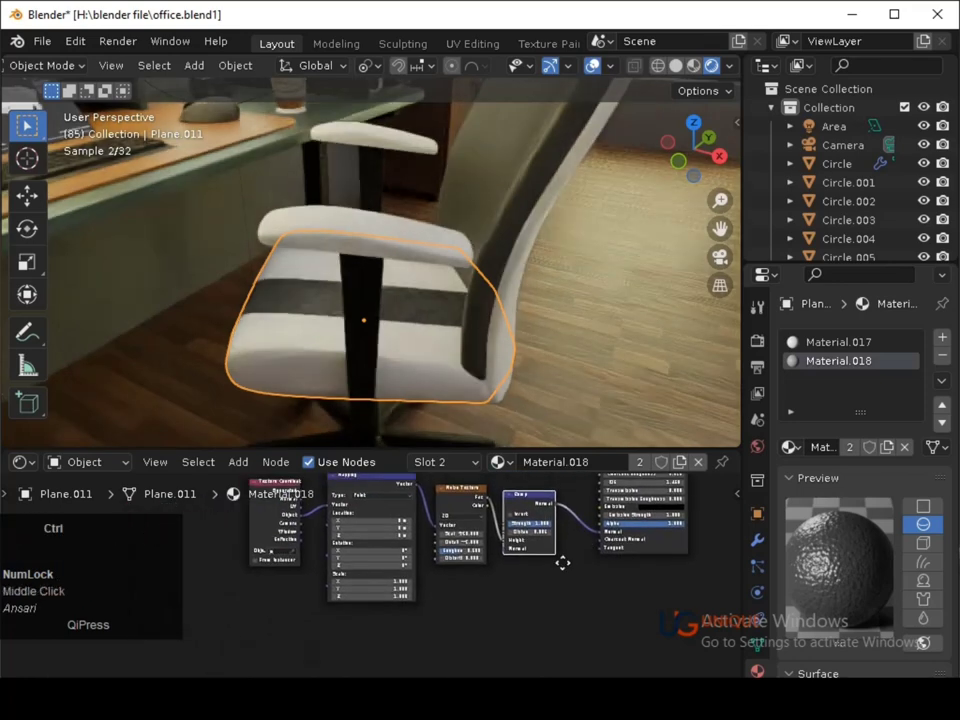
middle_click(500, 614)
click(373, 511)
click(267, 523)
Pick the dark Material.018 for the armrests Cube.021 from the existing materials list.
key(x)
click(609, 400)
key(ctrl+s)
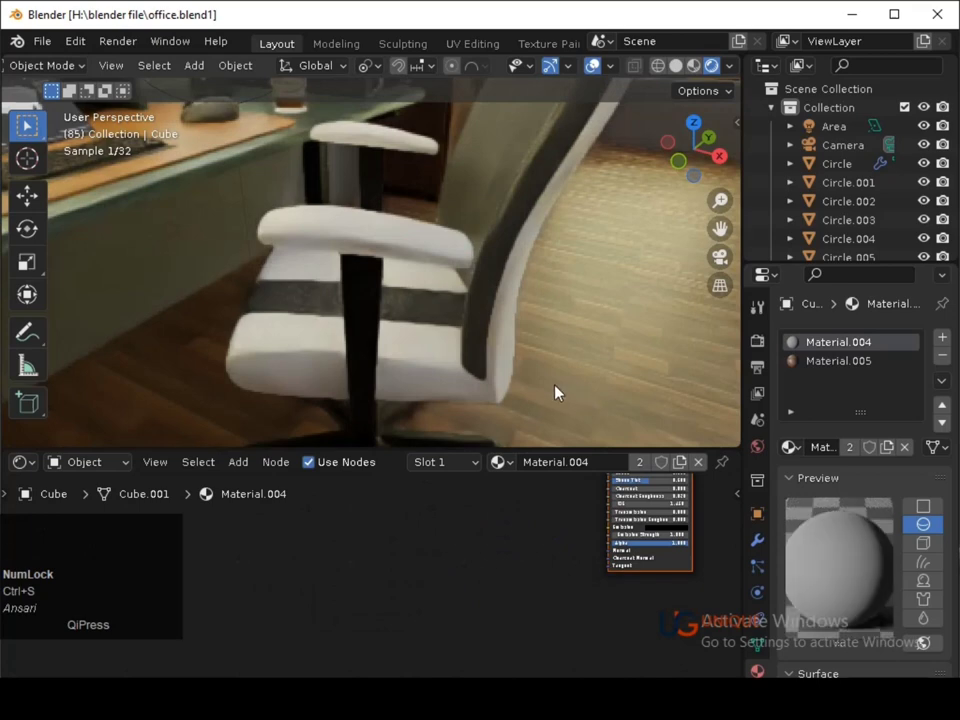
click(425, 318)
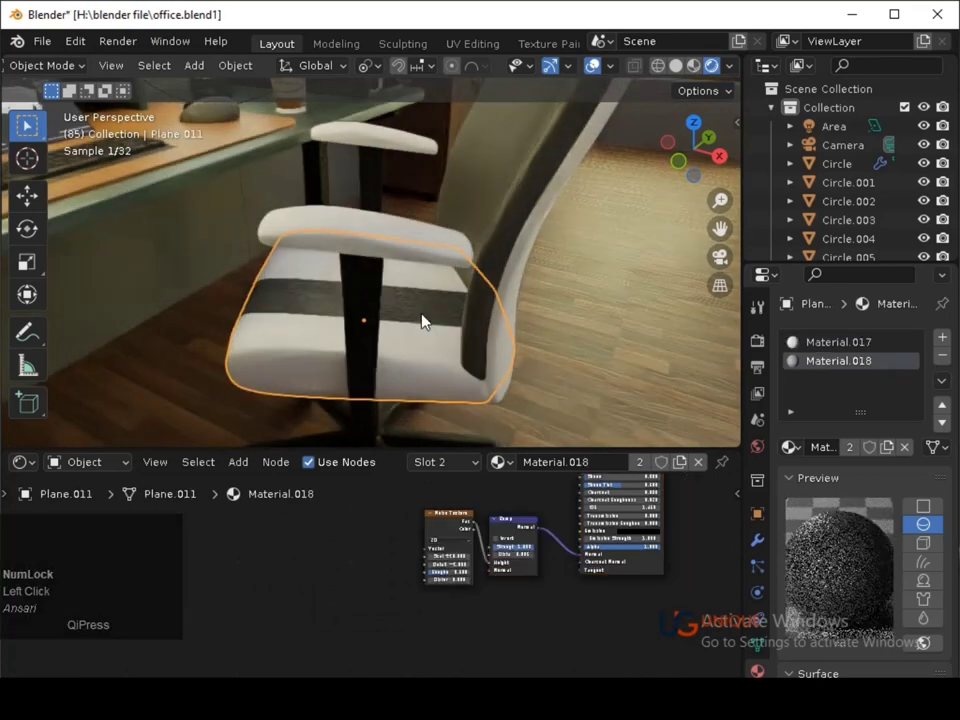
click(493, 263)
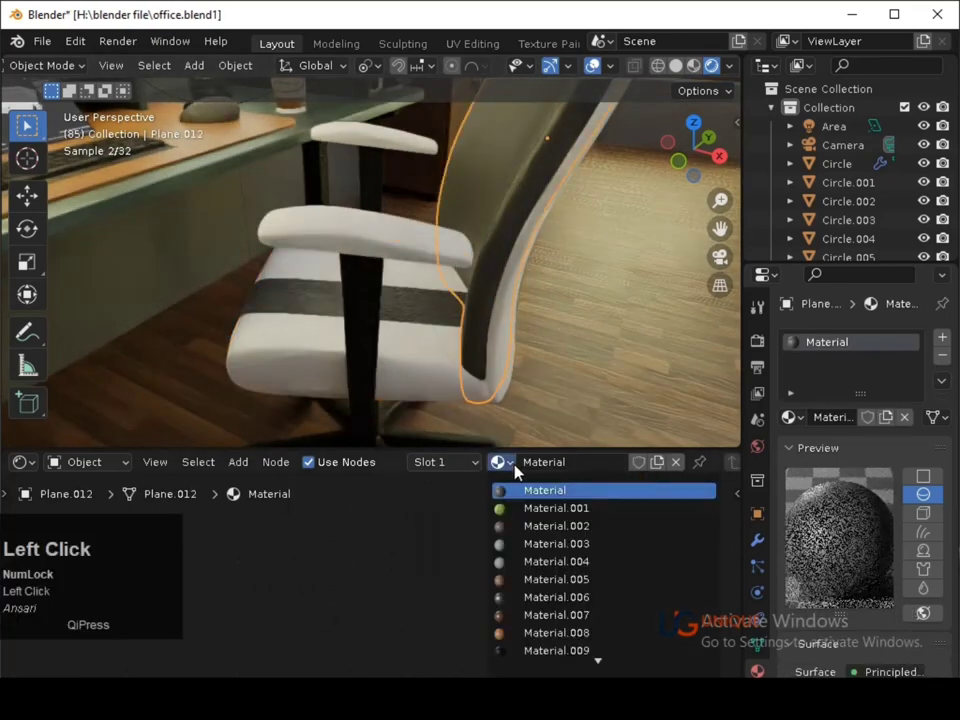
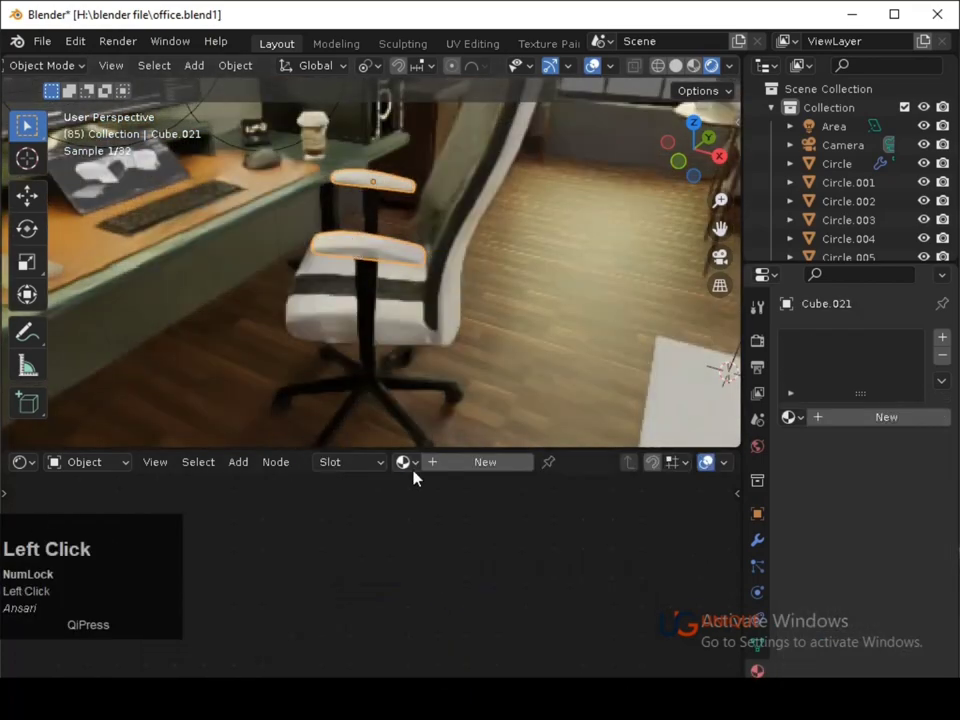
click(416, 469)
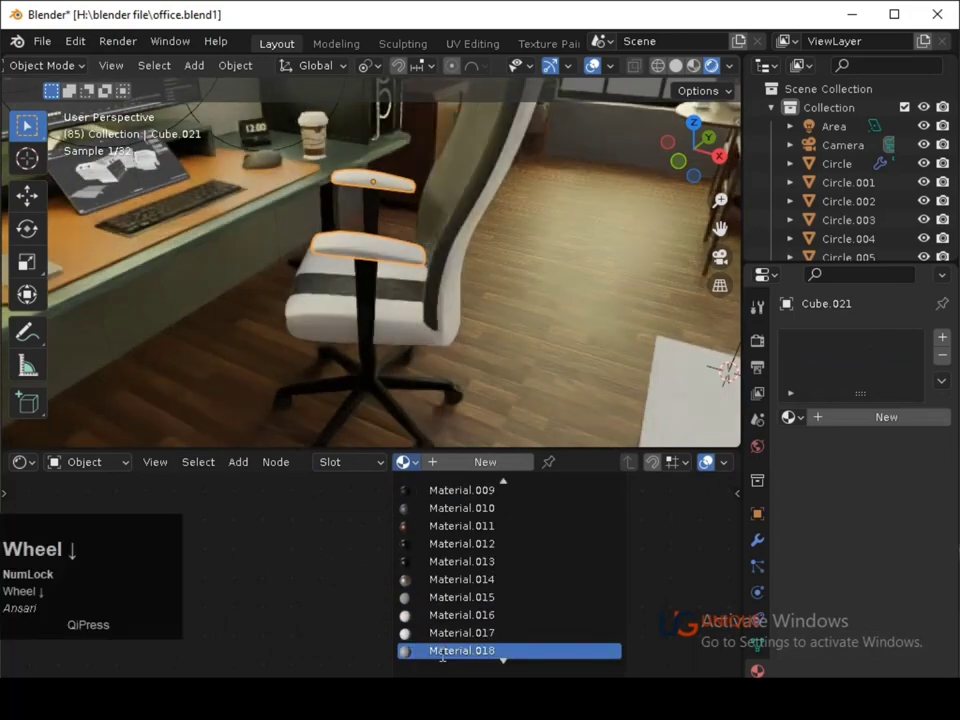
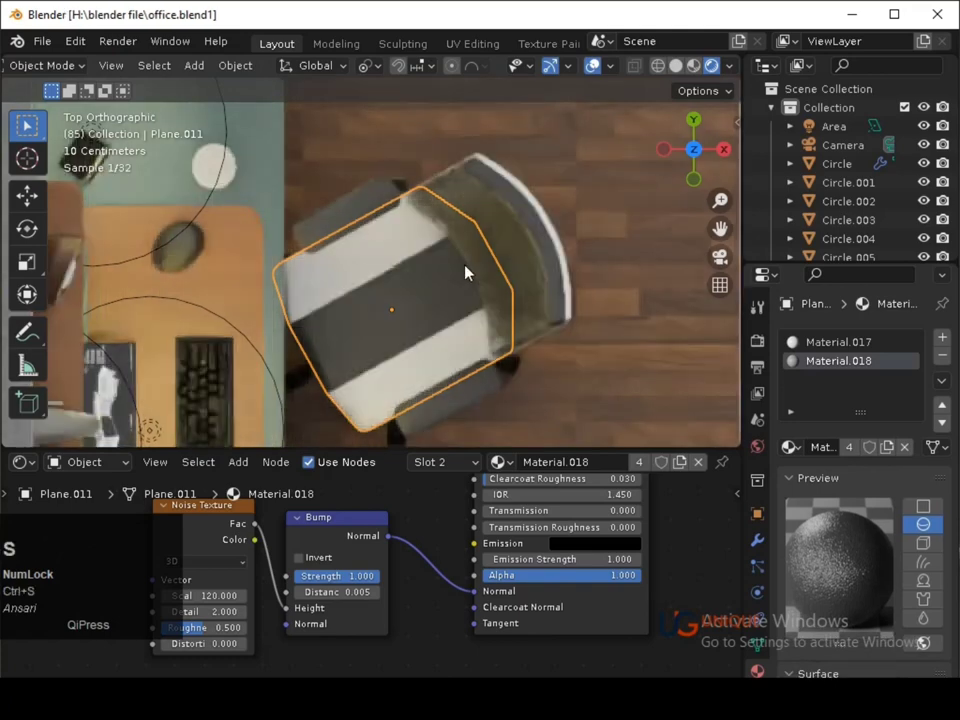
Return to the scene camera view via the View pie menu.
key(ctrl+s)
click(496, 368)
middle_click(488, 389)
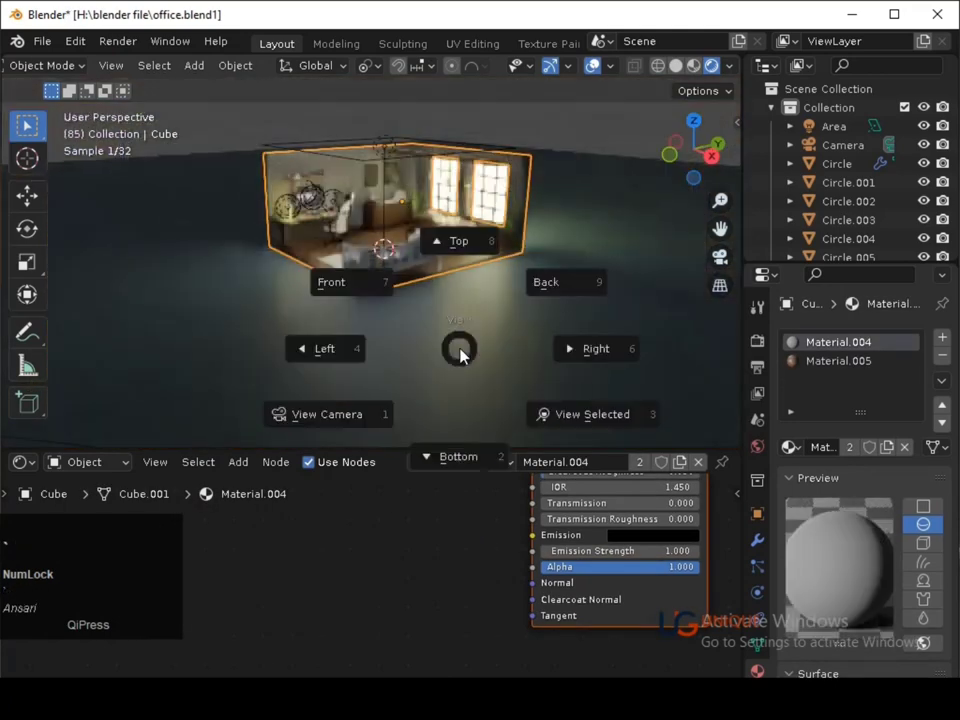
click(465, 353)
key(s)
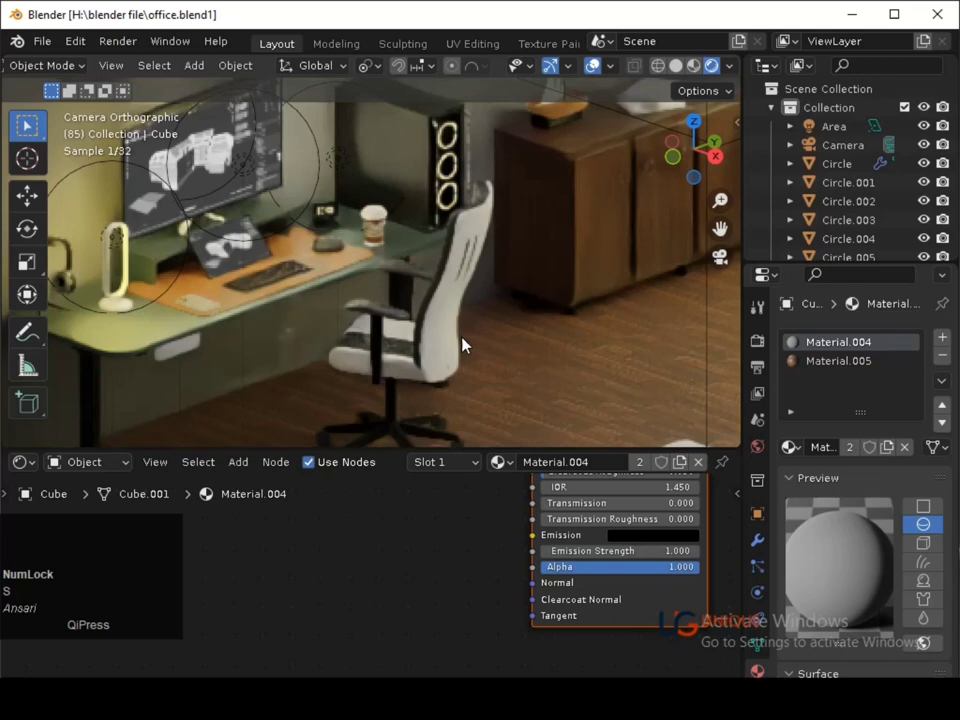
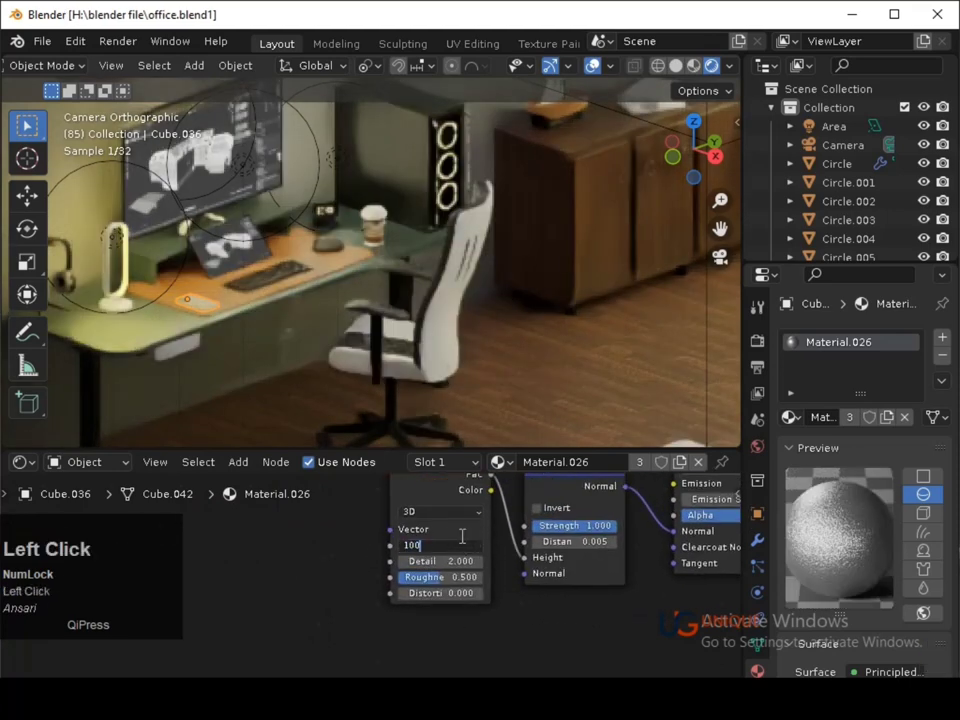
Set Material.026's Noise Texture scale to 100 and save.
key(Return)
key(ctrl+s)
drag(609, 586, 244, 359)
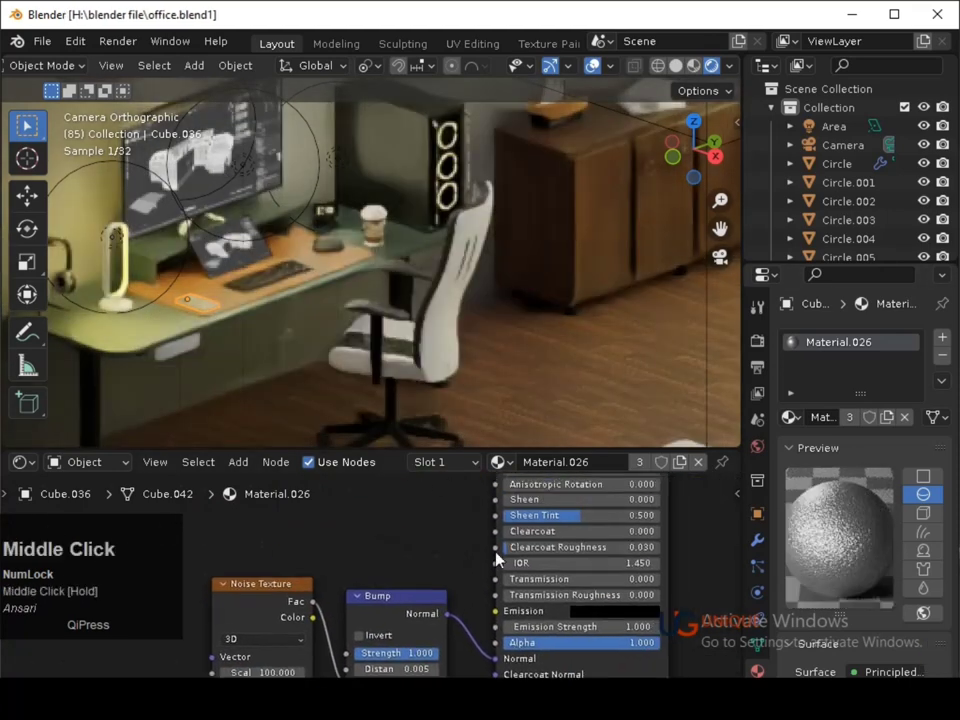
click(244, 359)
key(ctrl+s)
Select the Circle.002 object, remove it with X and save the scene.
click(223, 250)
click(69, 248)
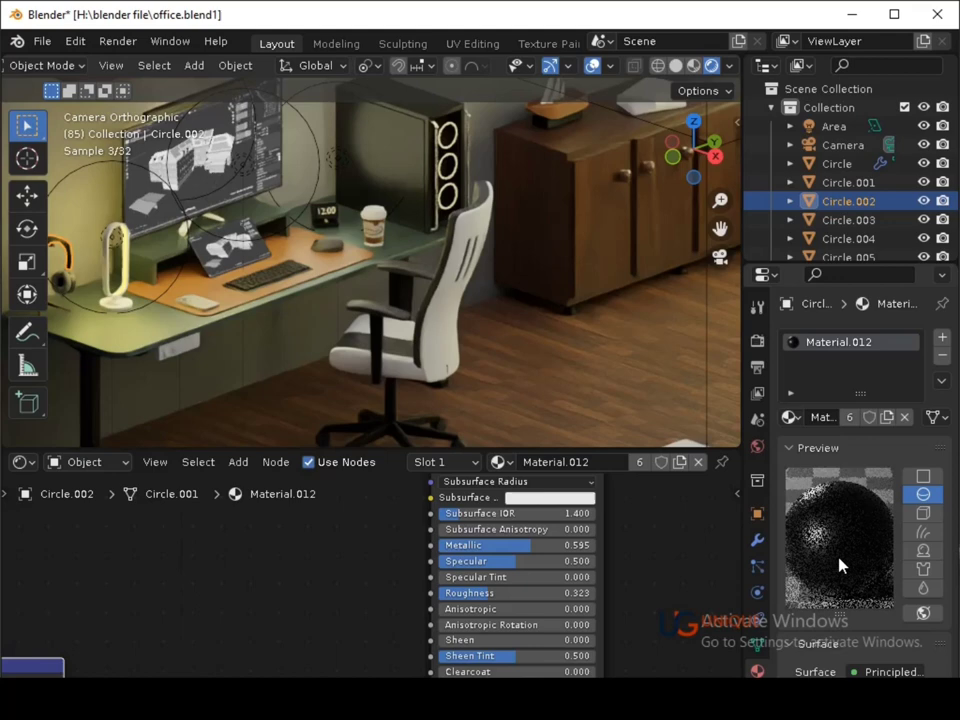
click(223, 250)
middle_click(223, 250)
middle_click(223, 250)
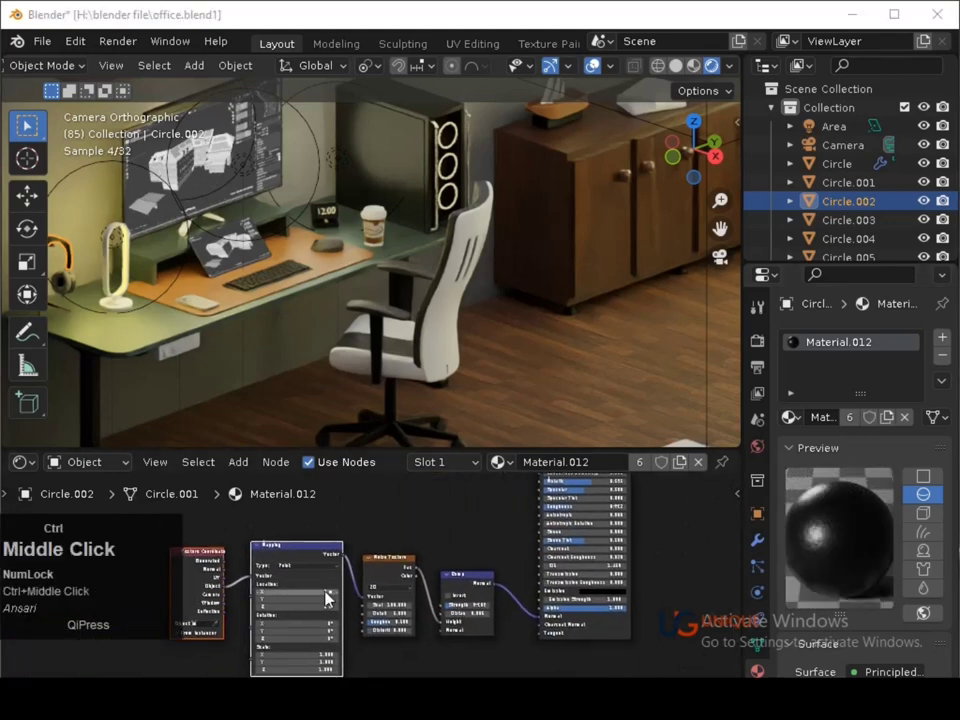
middle_click(223, 250)
middle_click(223, 250)
double_click(223, 250)
key(x)
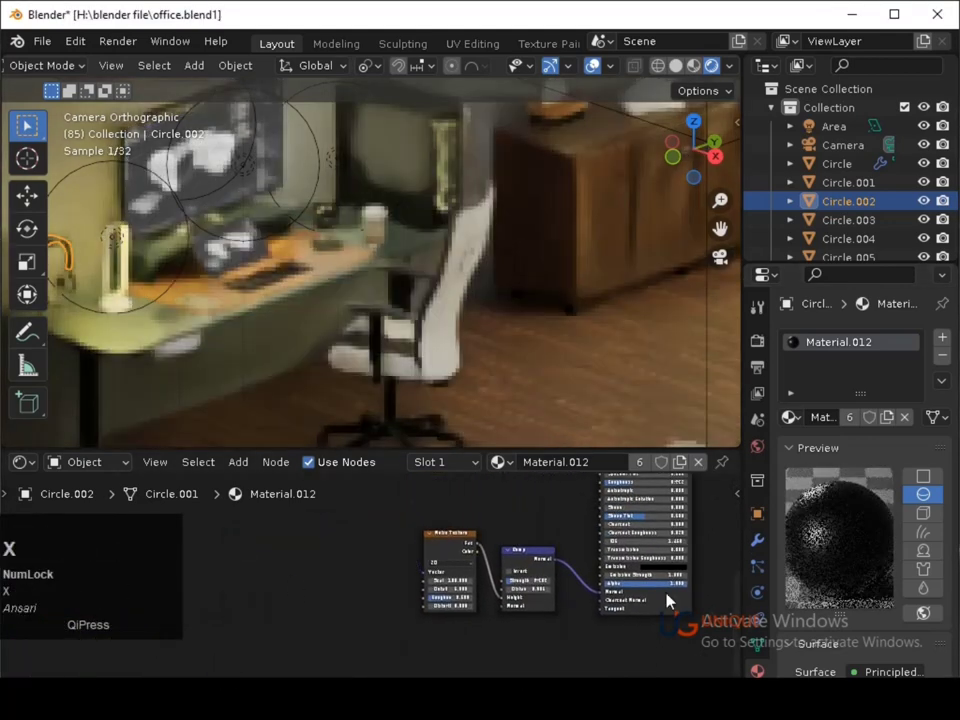
key(ctrl+s)
click(542, 344)
click(371, 309)
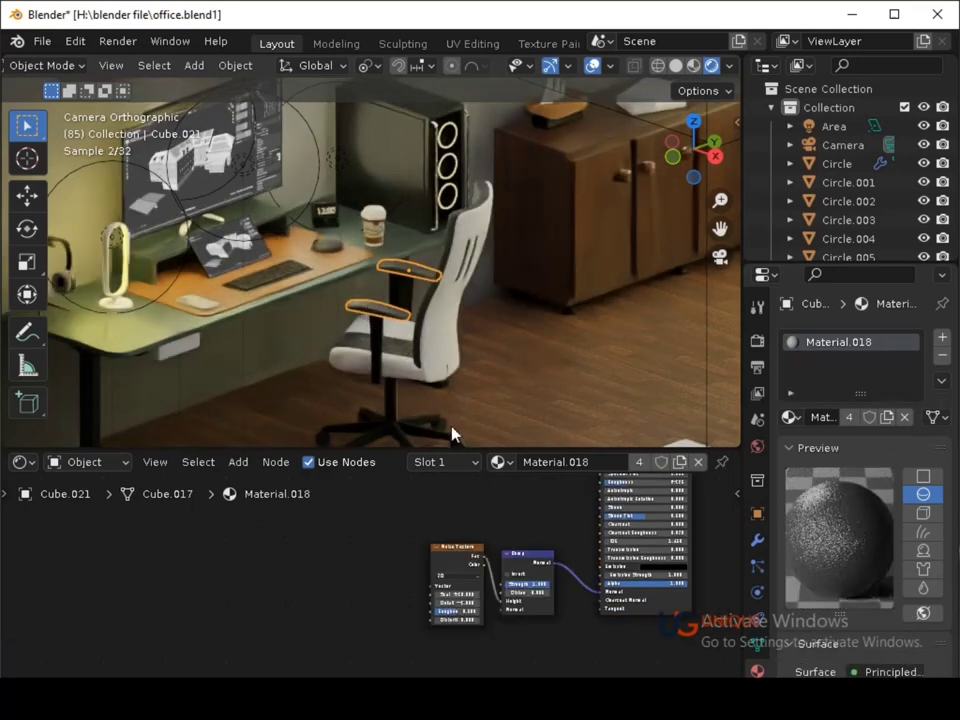
click(514, 470)
scroll(down, 3)
scroll(up, 3)
click(223, 250)
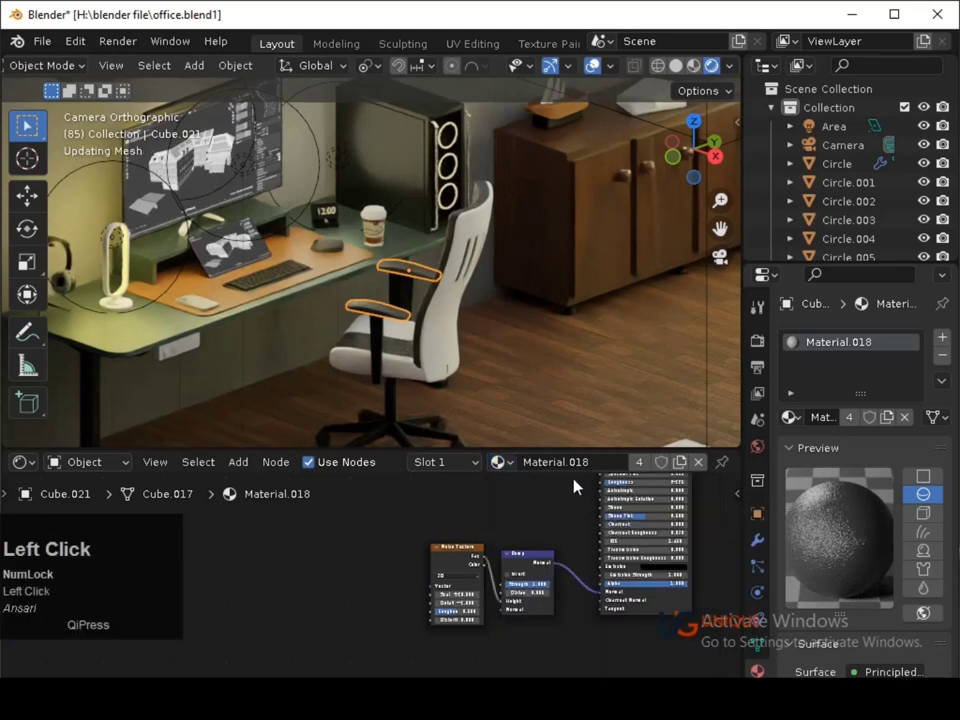
click(463, 352)
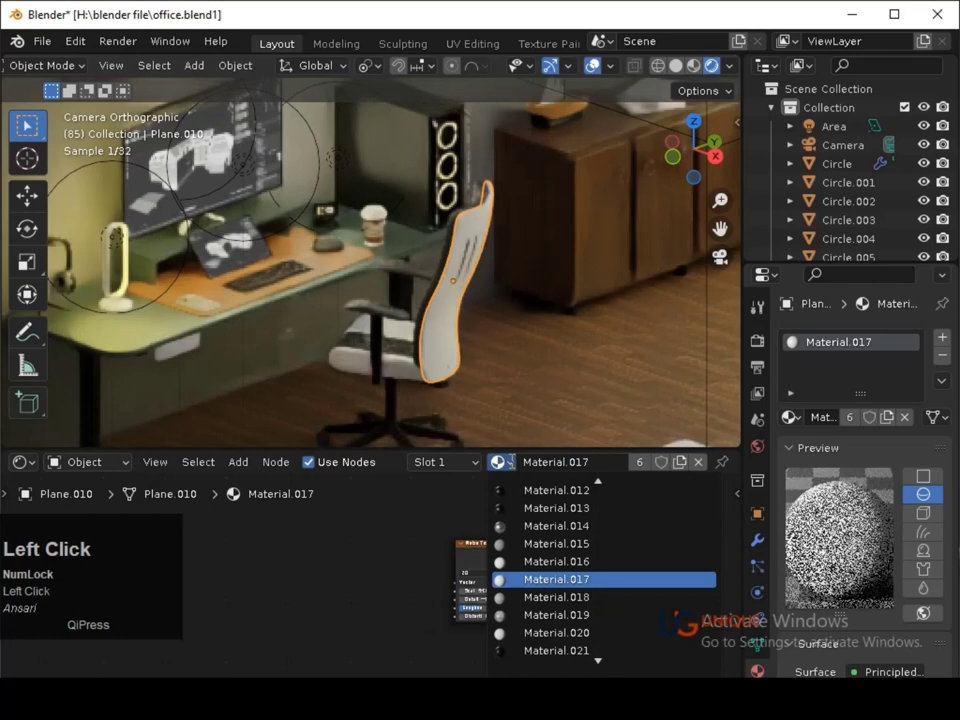
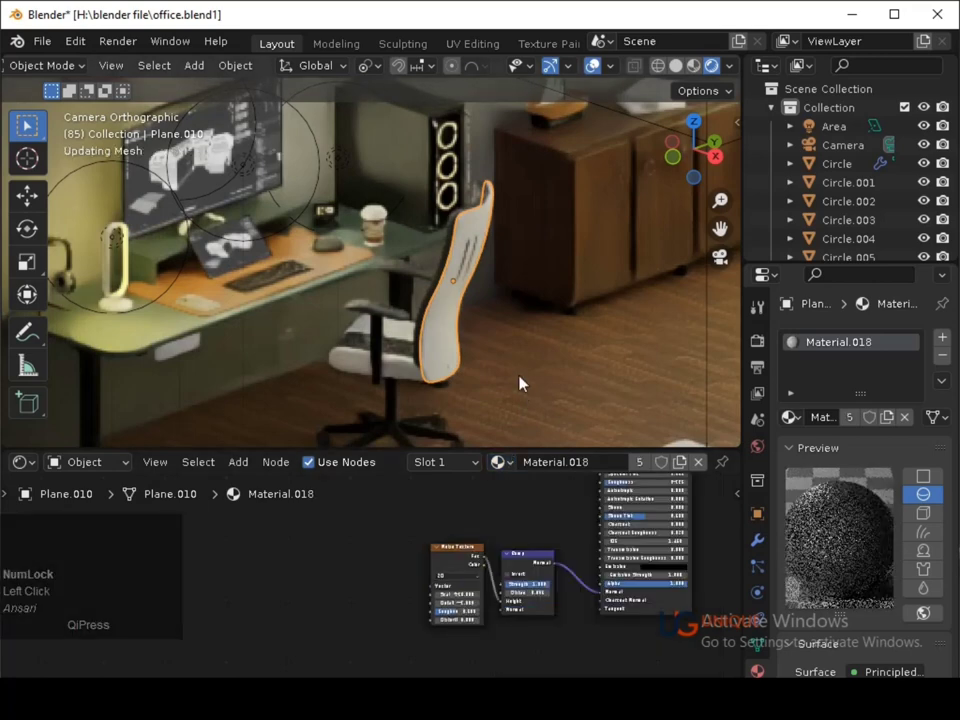
click(524, 380)
key(ctrl+s)
click(524, 380)
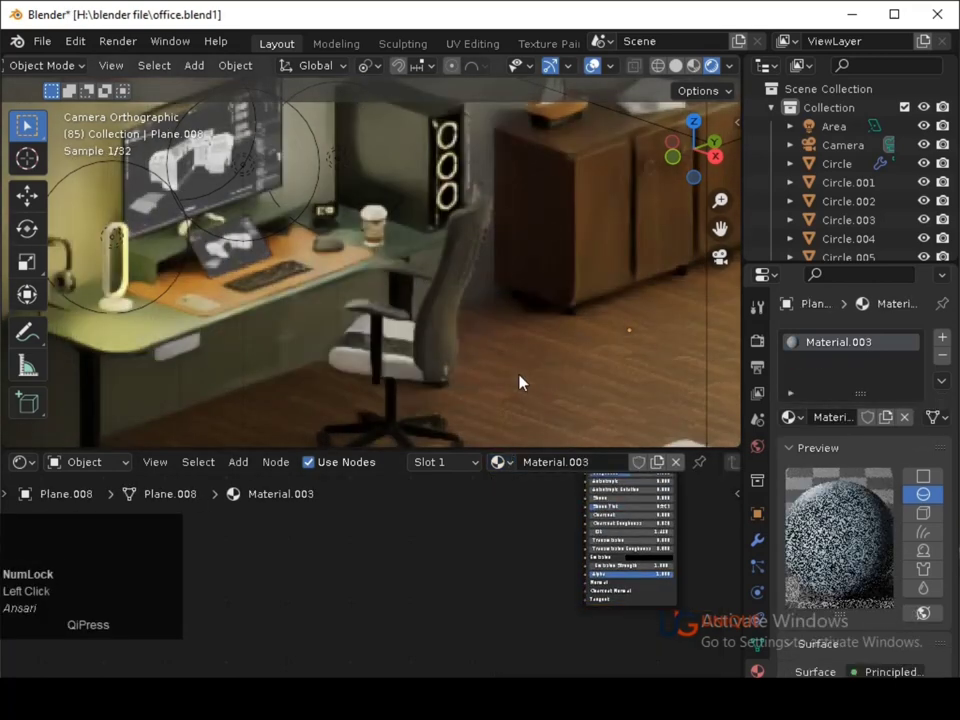
click(540, 328)
key(s)
click(415, 367)
key(Tab)
click(223, 250)
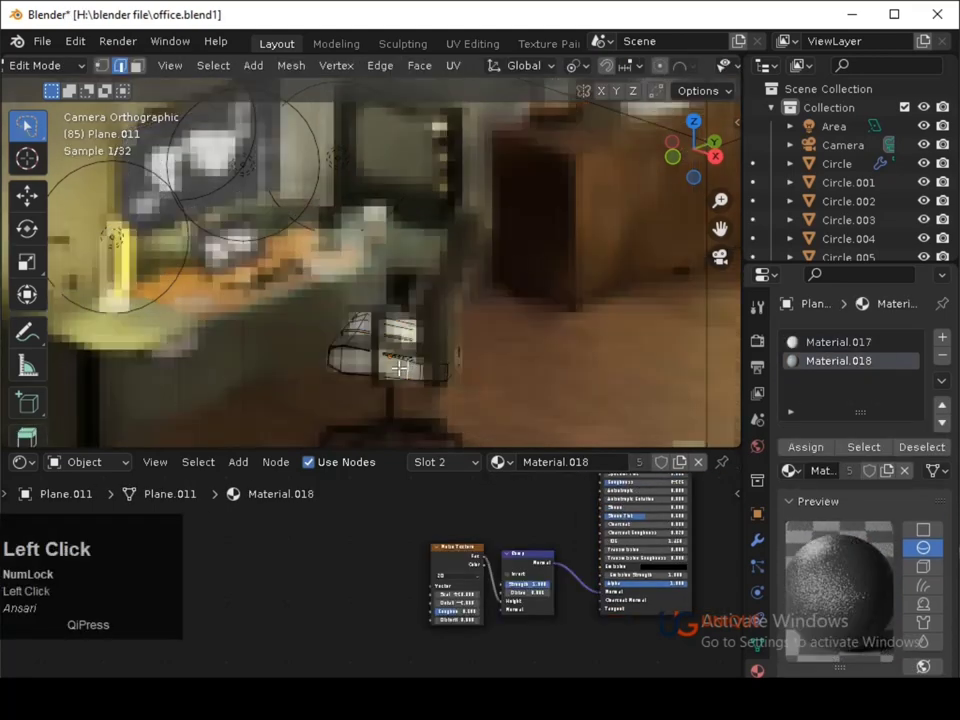
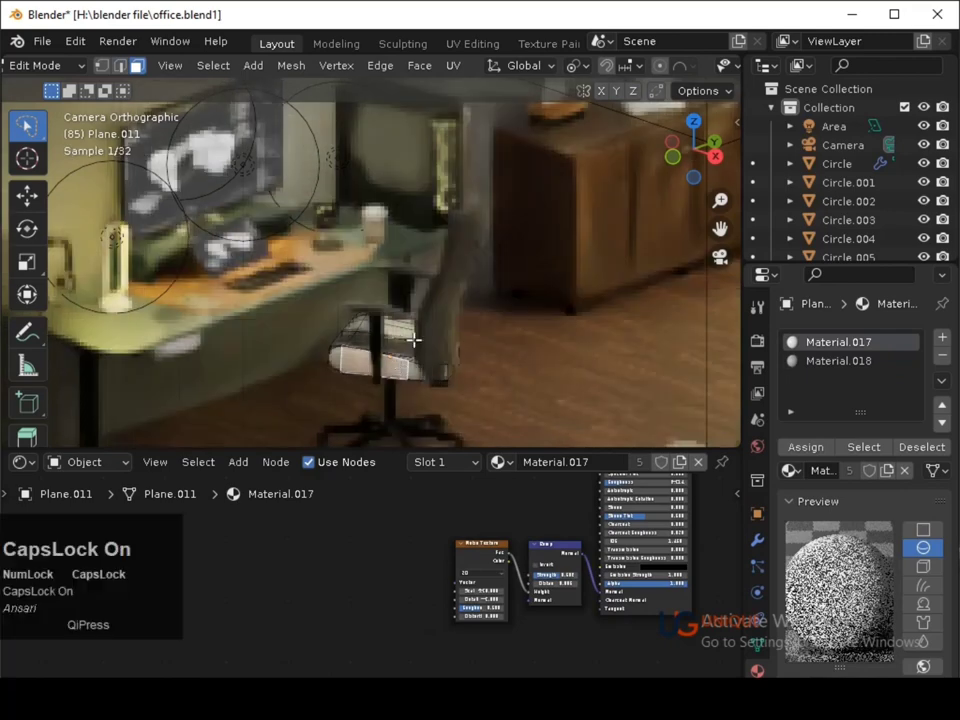
click(421, 314)
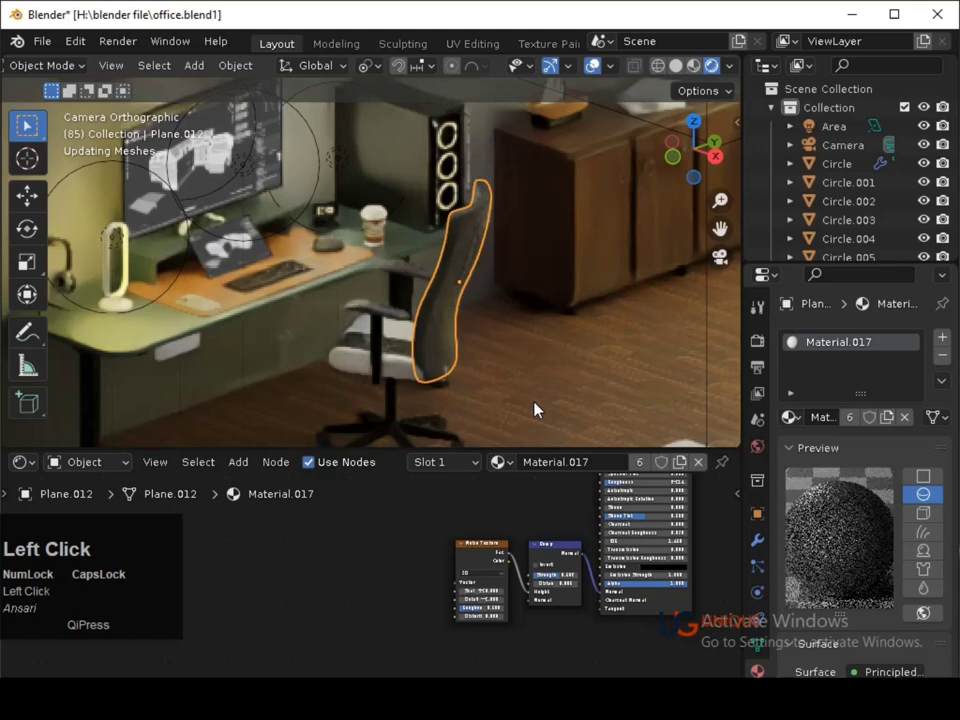
click(542, 404)
key(s)
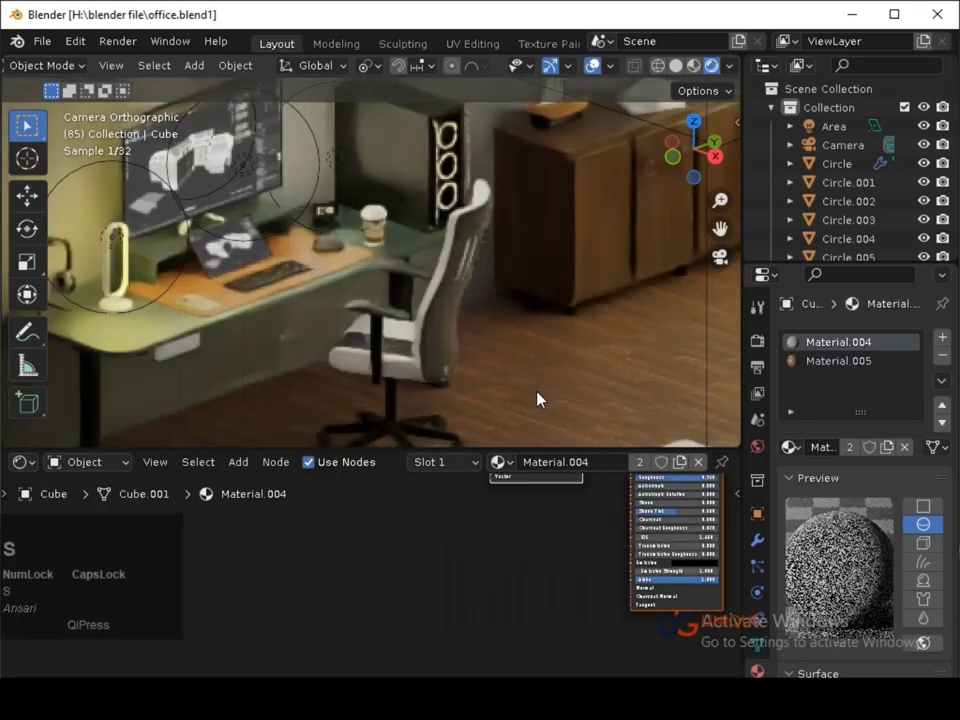
click(223, 250)
Move the chair backrest along its local Z axis and save.
click(223, 250)
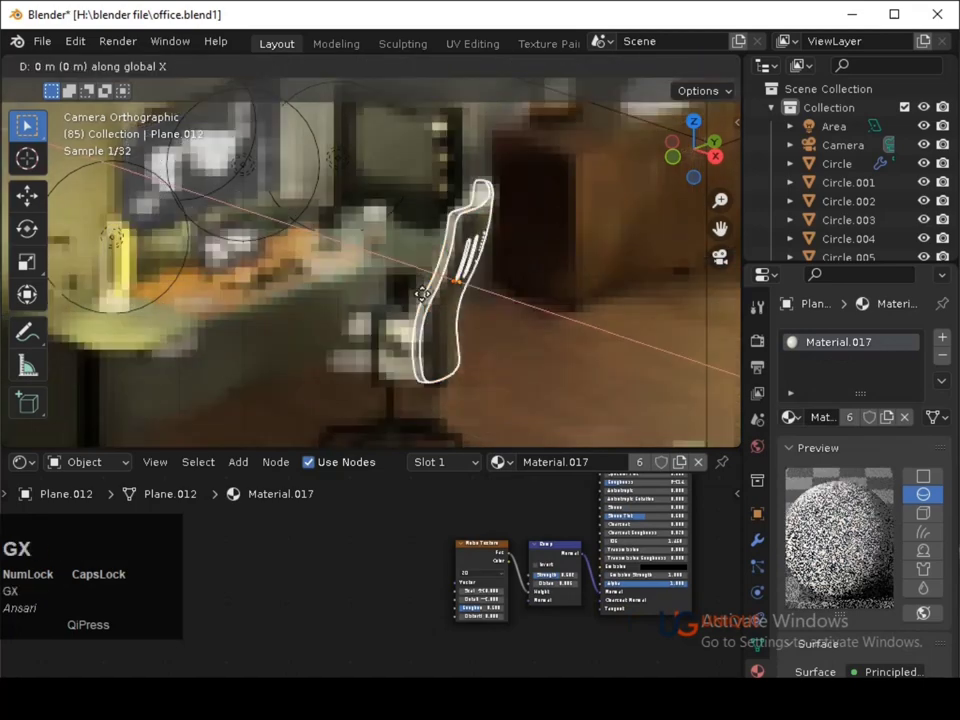
key(y)
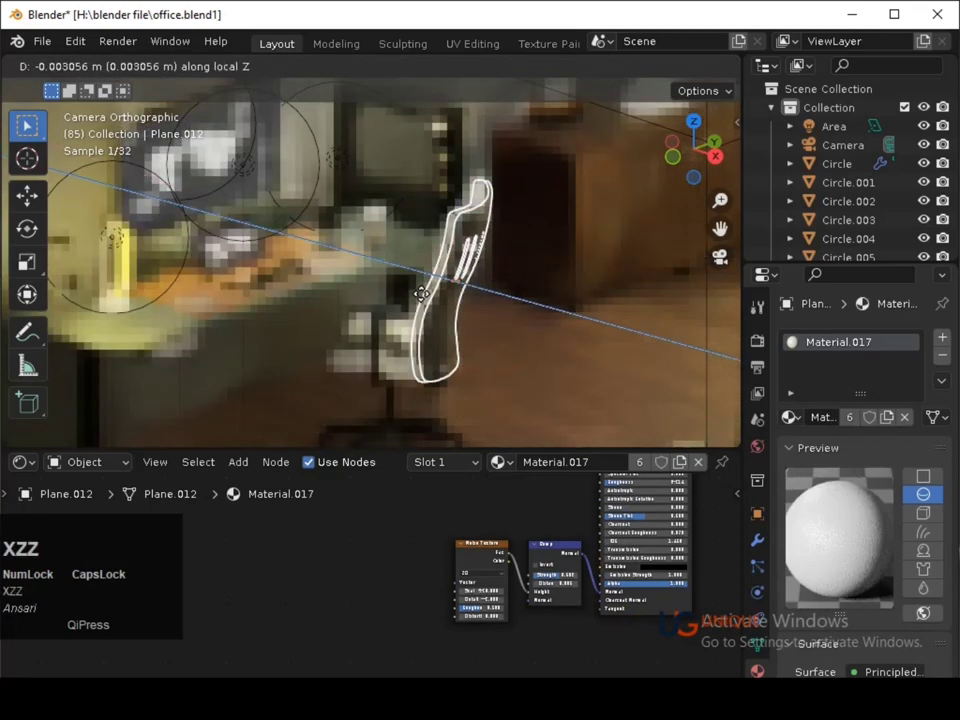
key(Right)
key(Return)
key(ctrl+s)
Swap the seat's slot 2 material to dark Material.009 from the browse list.
click(491, 355)
middle_click(496, 362)
click(492, 386)
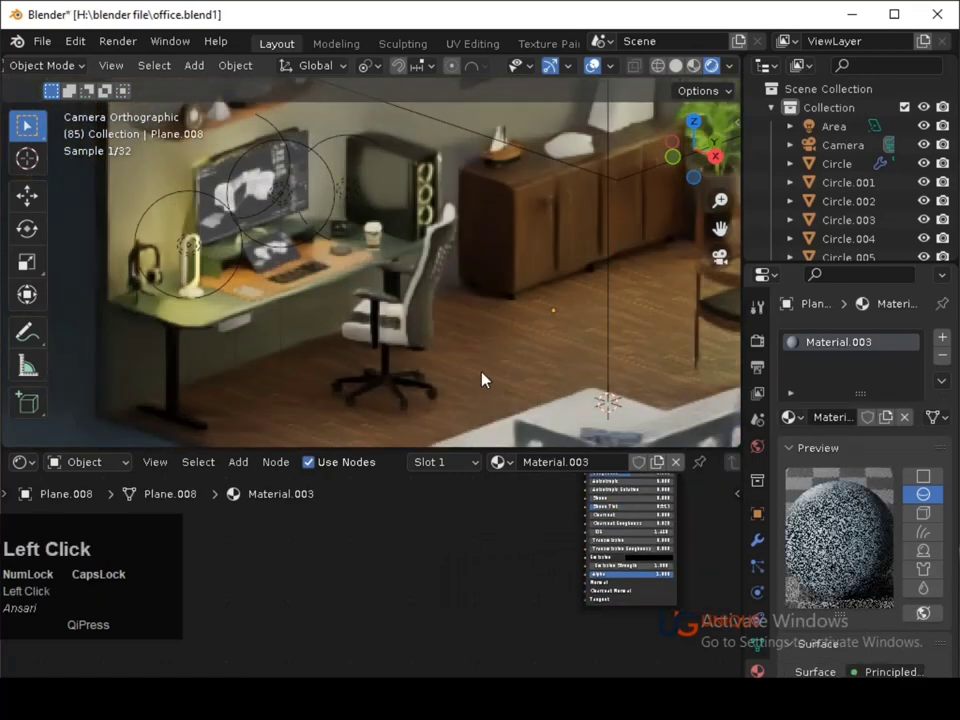
click(424, 399)
click(419, 319)
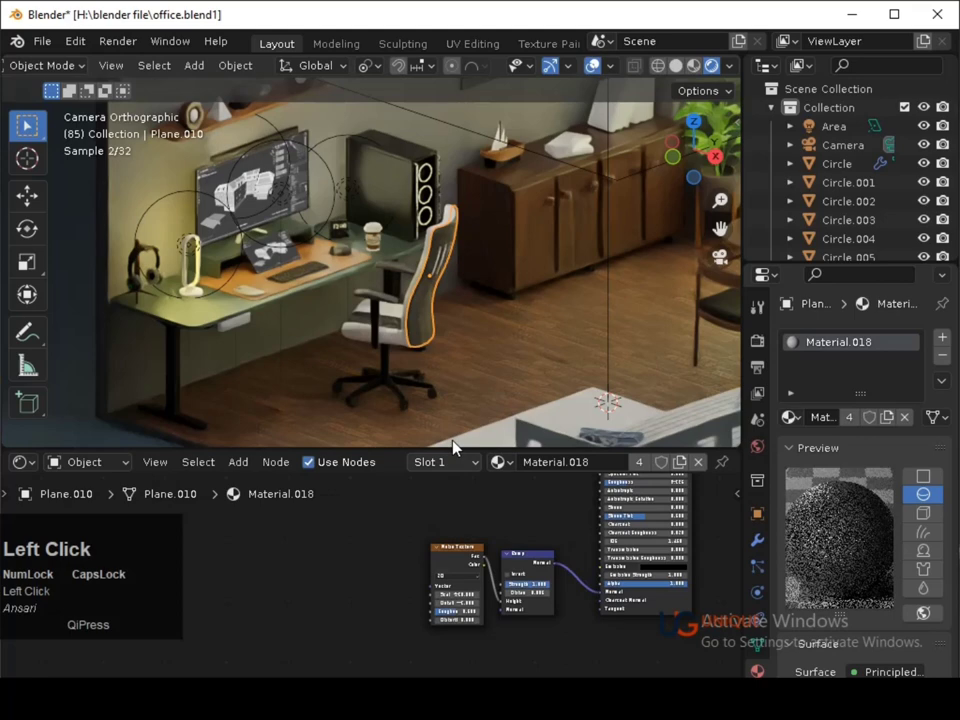
click(519, 472)
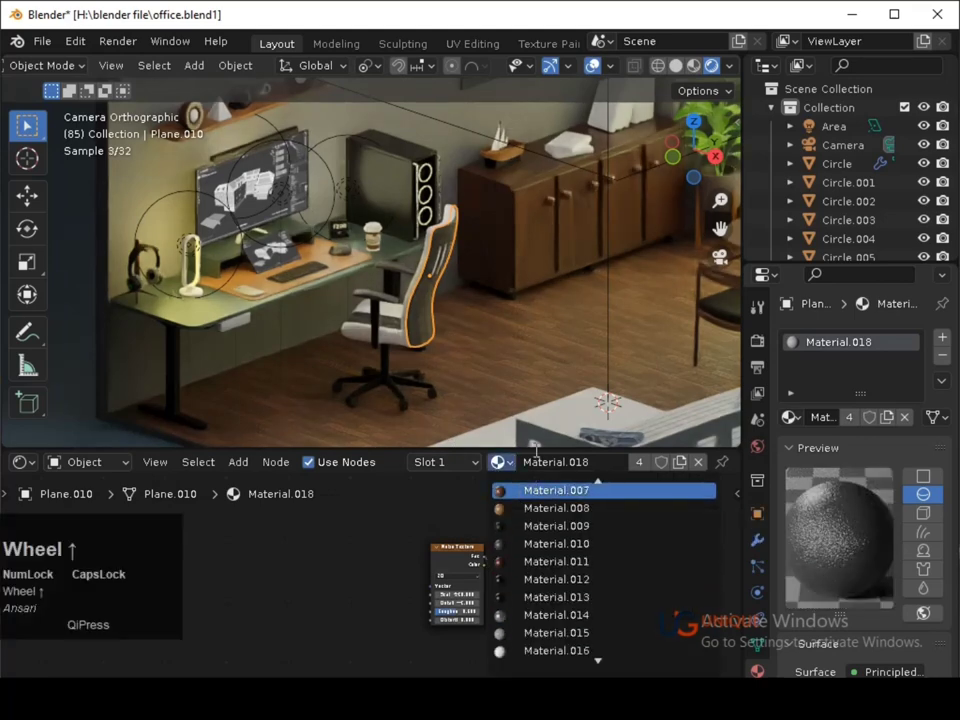
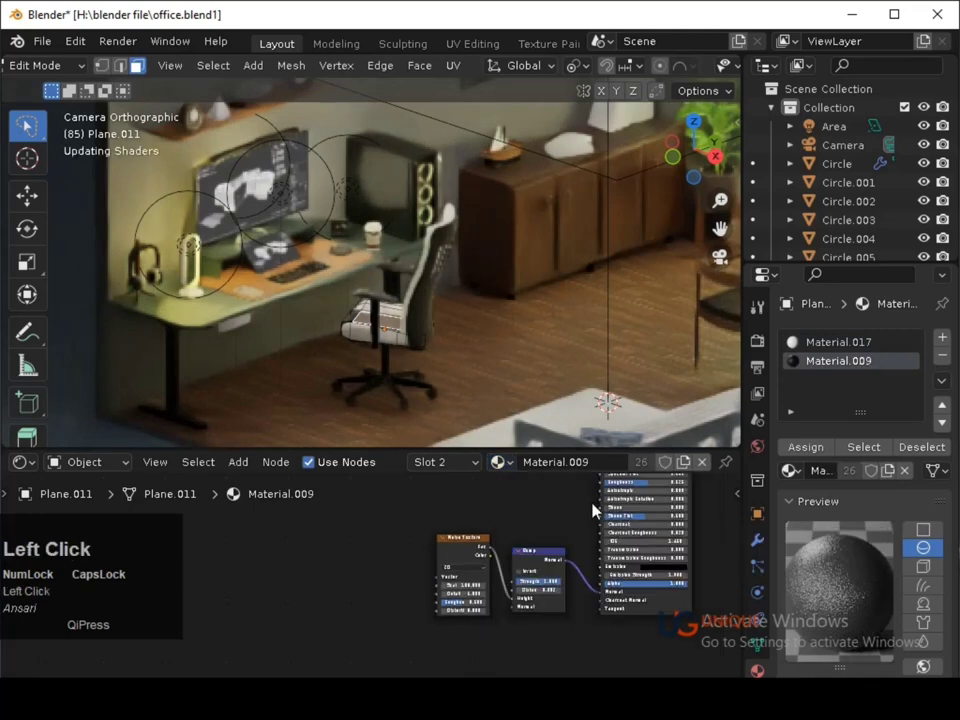
Return to Object Mode and select another object in the scene.
key(Tab)
key(s)
click(460, 351)
key(s)
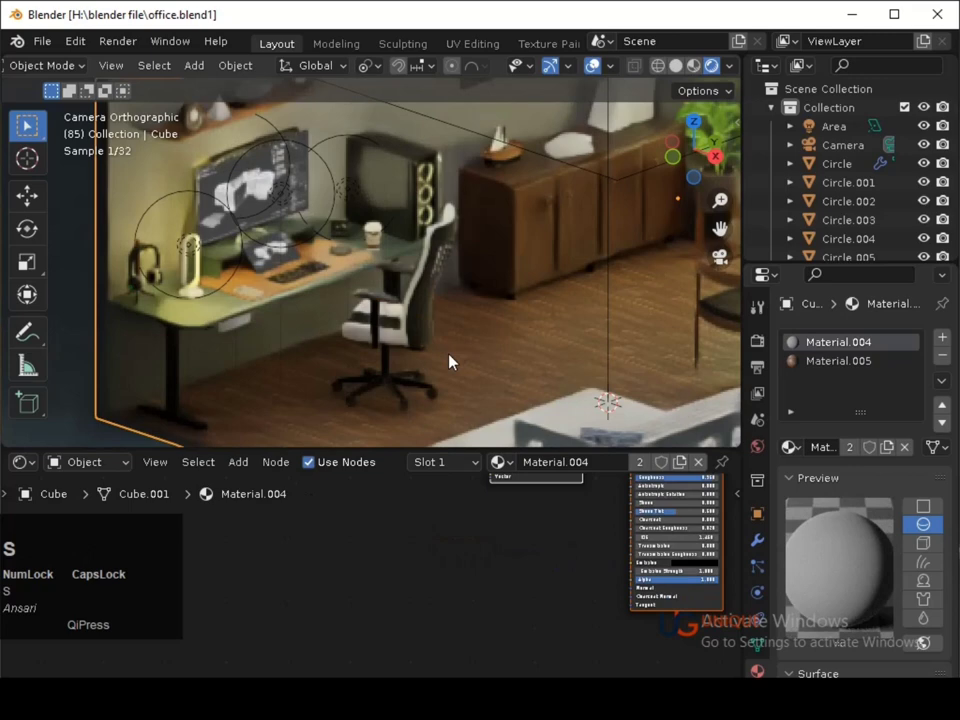
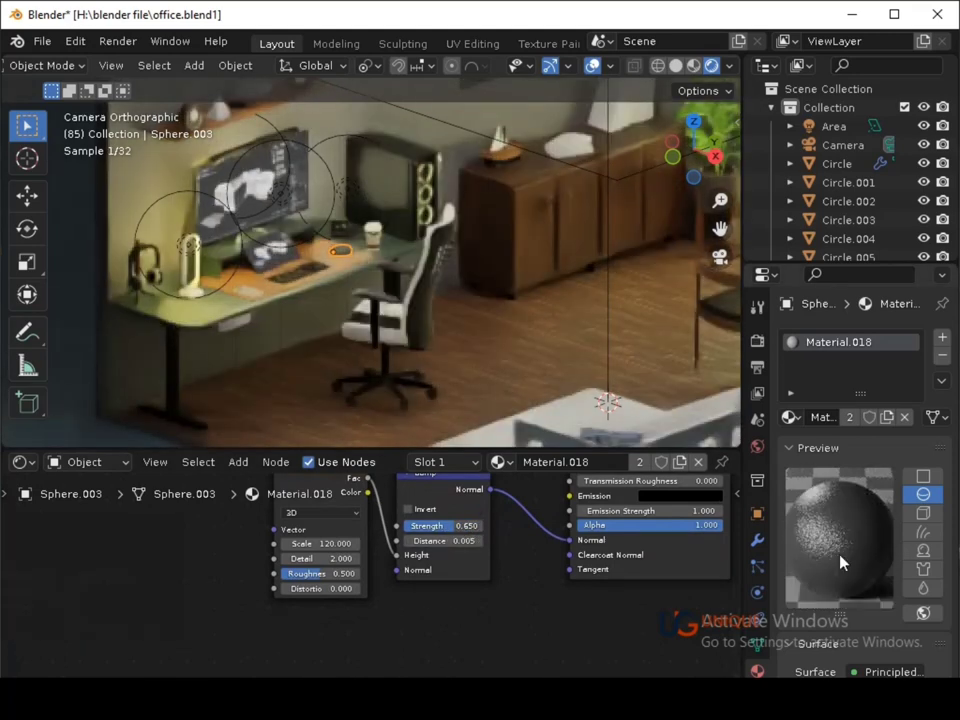
Set the computer mouse's Material.018 bump strength to 1.000 and save.
drag(470, 532, 399, 288)
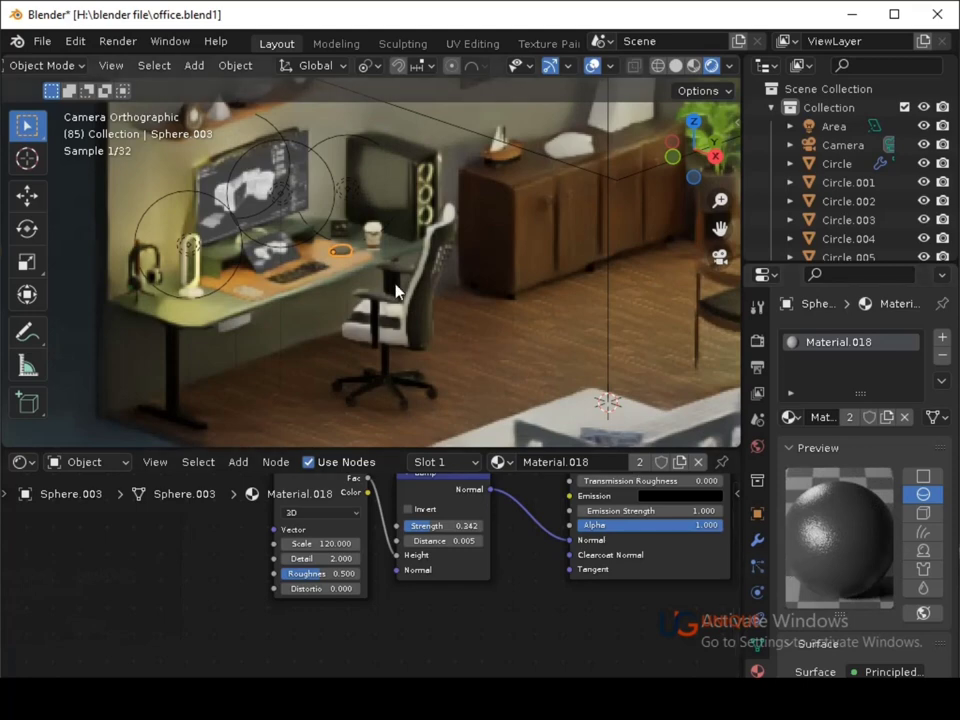
key(3)
click(427, 353)
key(ctrl+s)
click(417, 304)
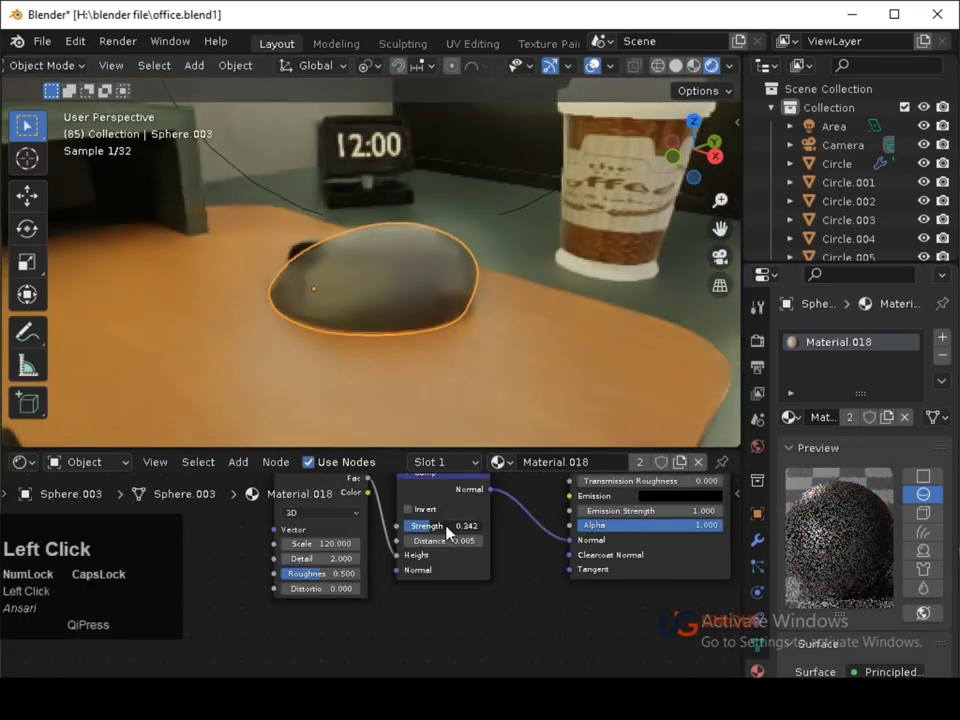
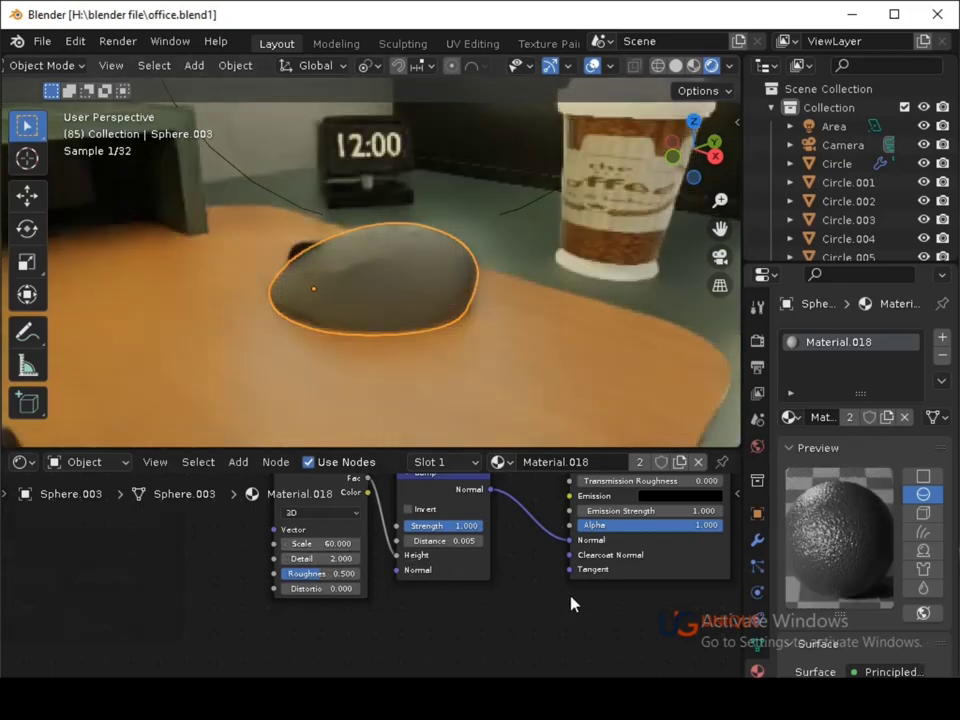
key(ctrl+s)
Select the keyboard and browse existing materials for the white Material.017.
middle_click(551, 376)
middle_click(461, 357)
click(260, 317)
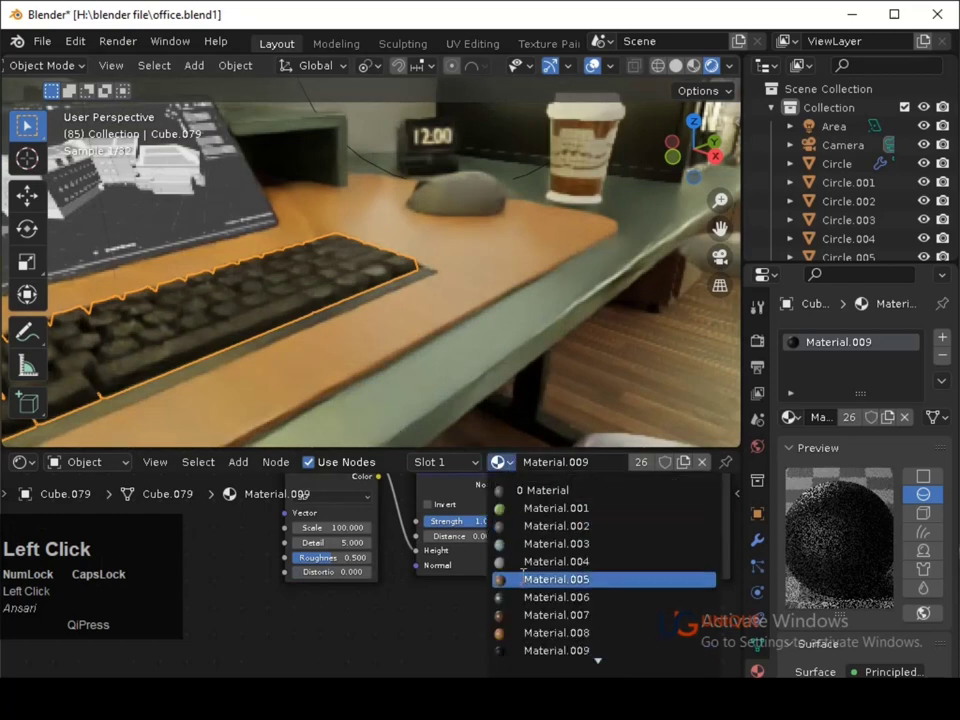
scroll(down, 3)
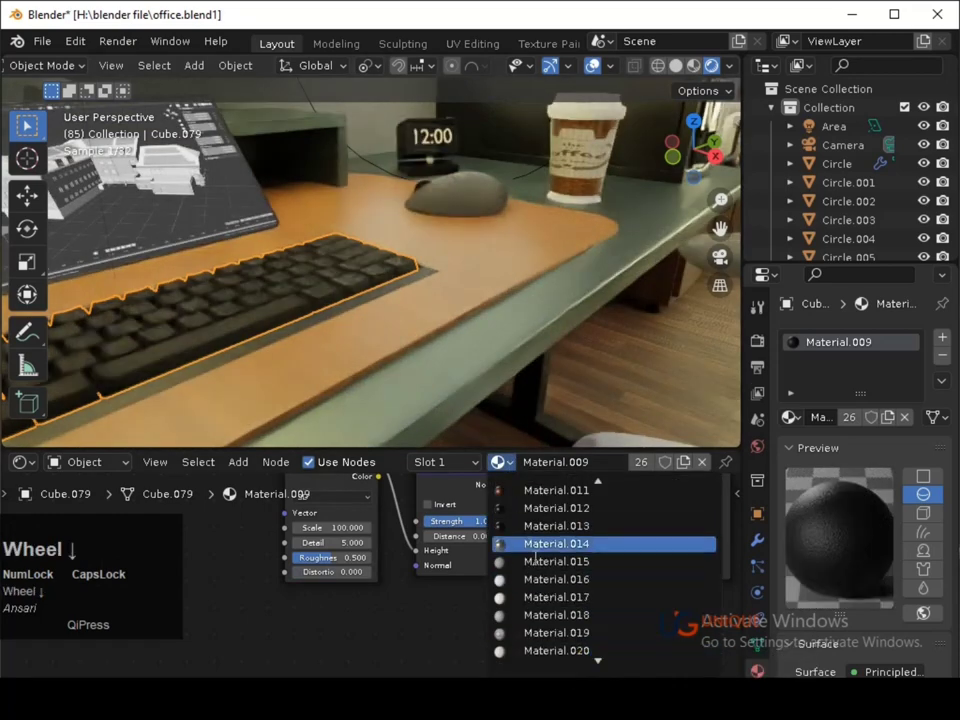
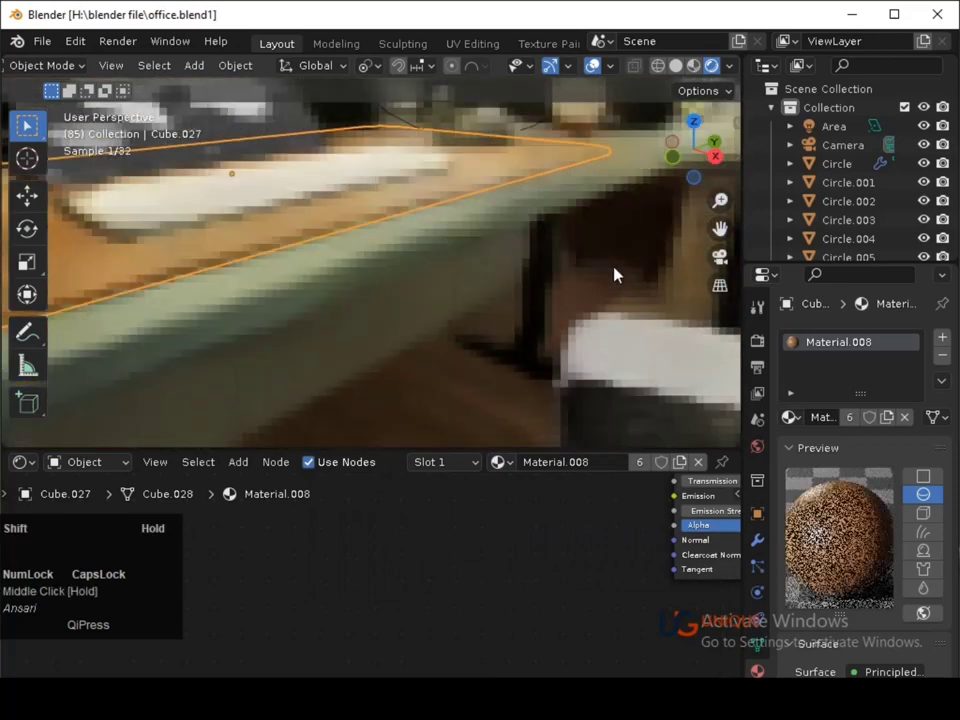
Rotate the wooden desk mat about its axes and check it in wireframe.
click(686, 74)
key(r)
key(y)
key(x)
key(Return)
key(shift+z)
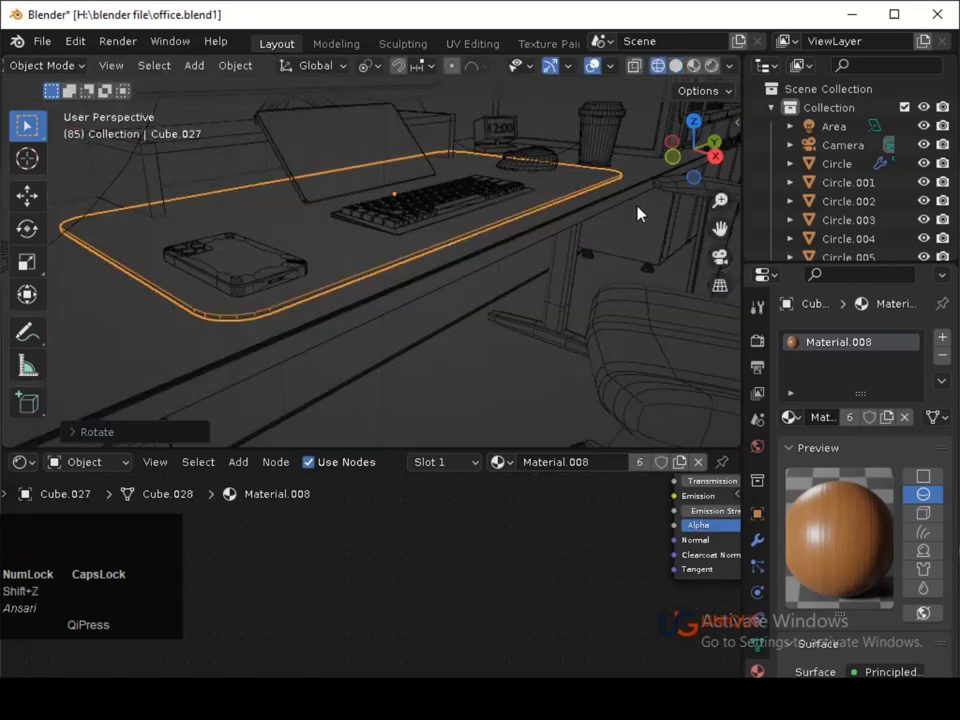
key(shift+z)
Level the desk mat flat on the desk with a further rotation.
click(712, 156)
middle_click(623, 250)
key(shift+z)
middle_click(520, 229)
click(699, 152)
middle_click(575, 200)
key(r)
key(Up)
key(Return)
Set the chair strip's Material.009 bump distance to 0.003 and save.
key(ctrl+s)
text(3)
click(713, 75)
key(ctrl+s)
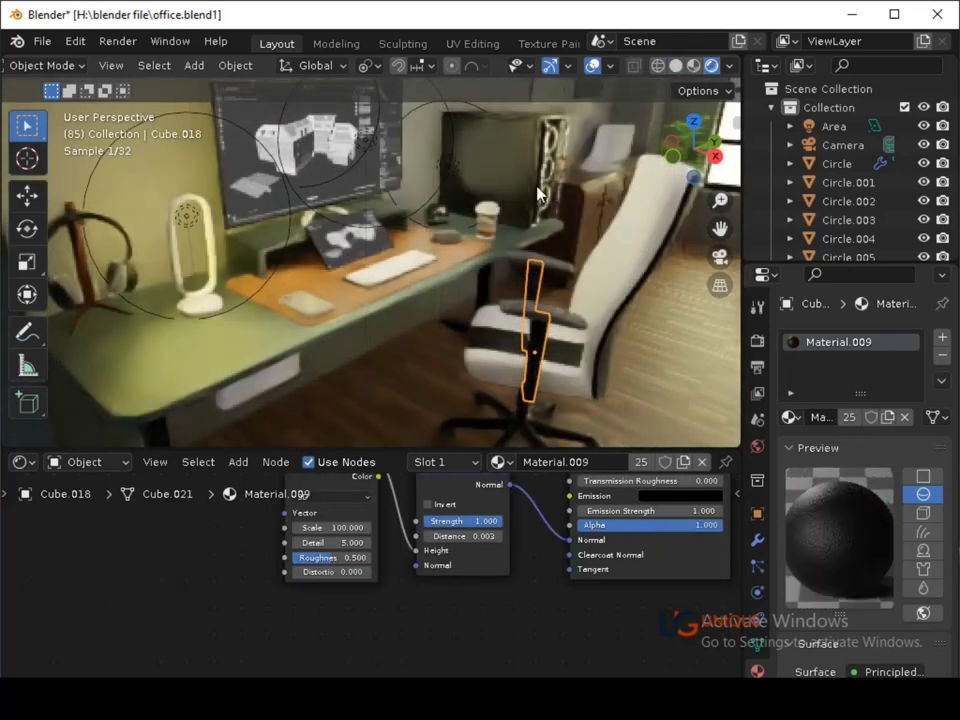
Assign the glowing yellow Material.034 to the desk Text object in place of Material.023.
click(212, 263)
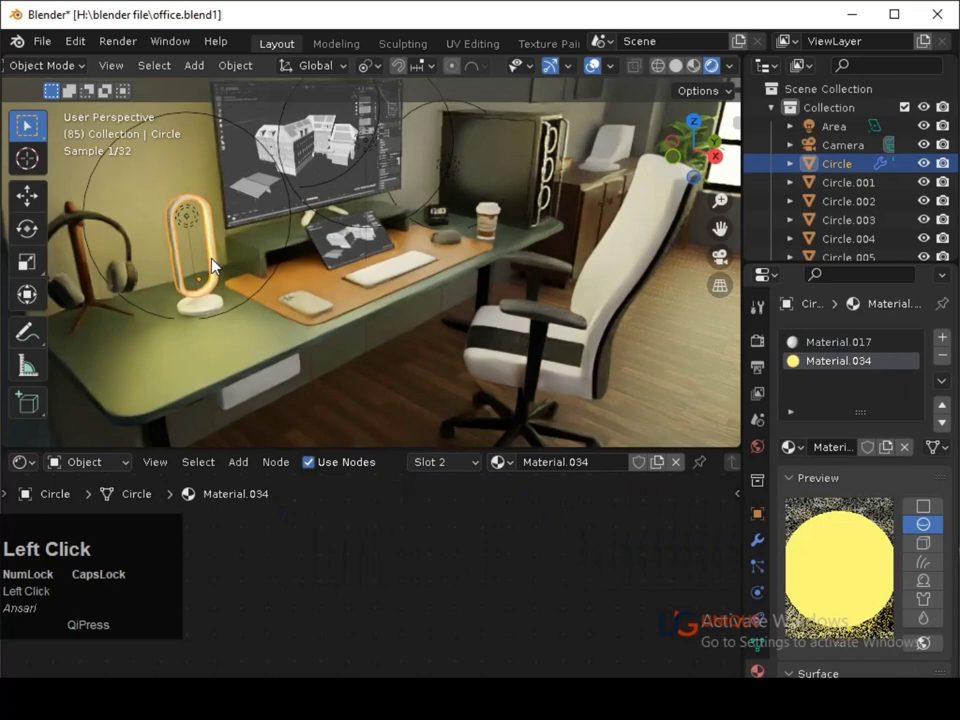
click(451, 215)
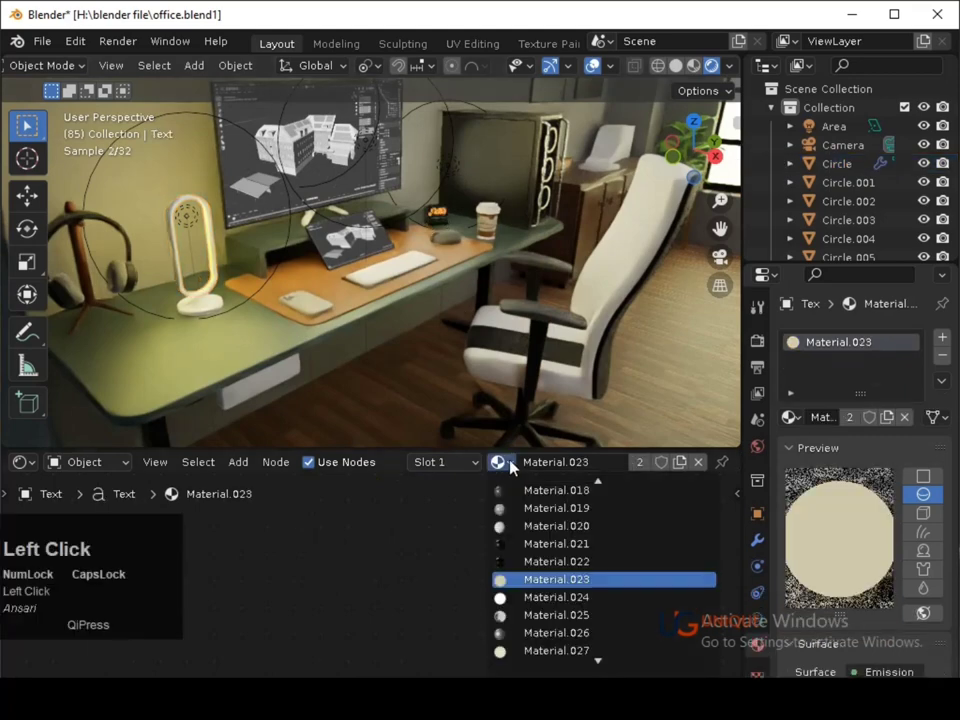
scroll(down, 3)
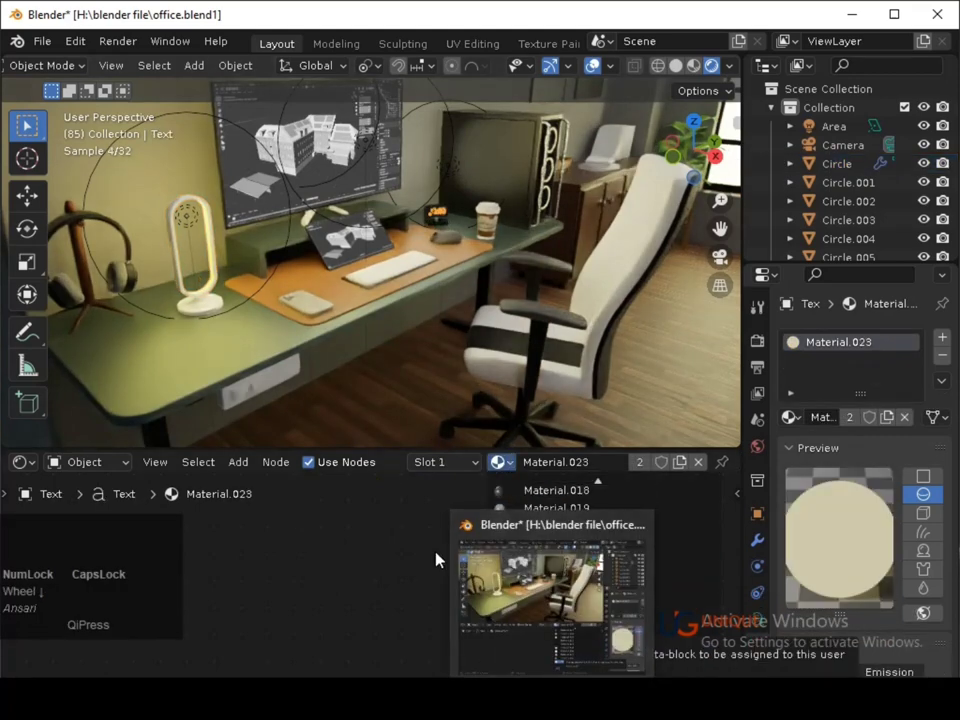
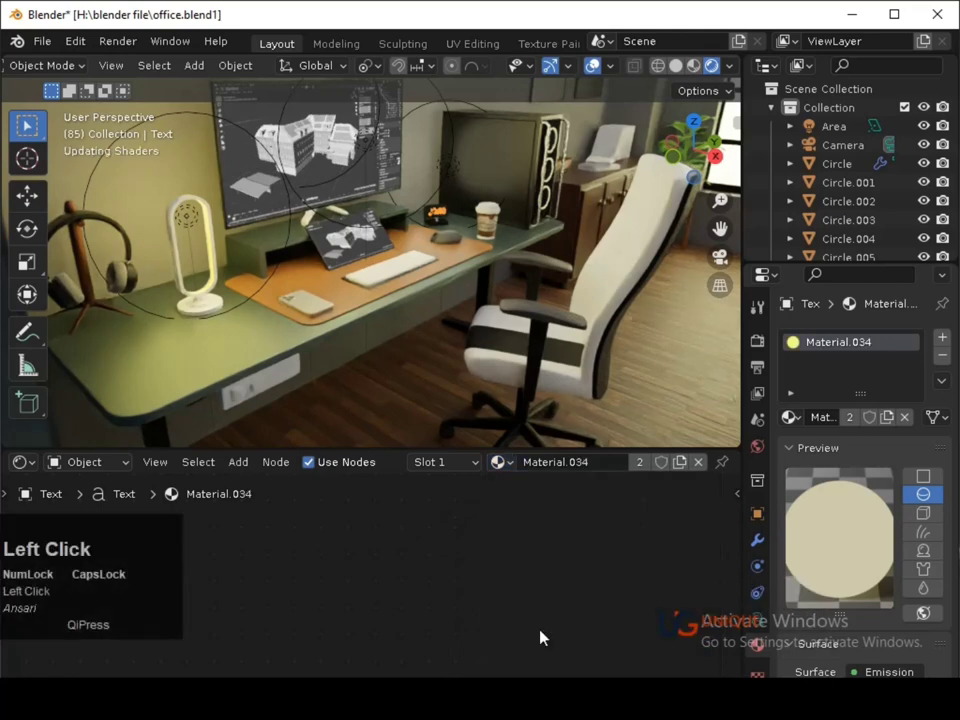
click(555, 149)
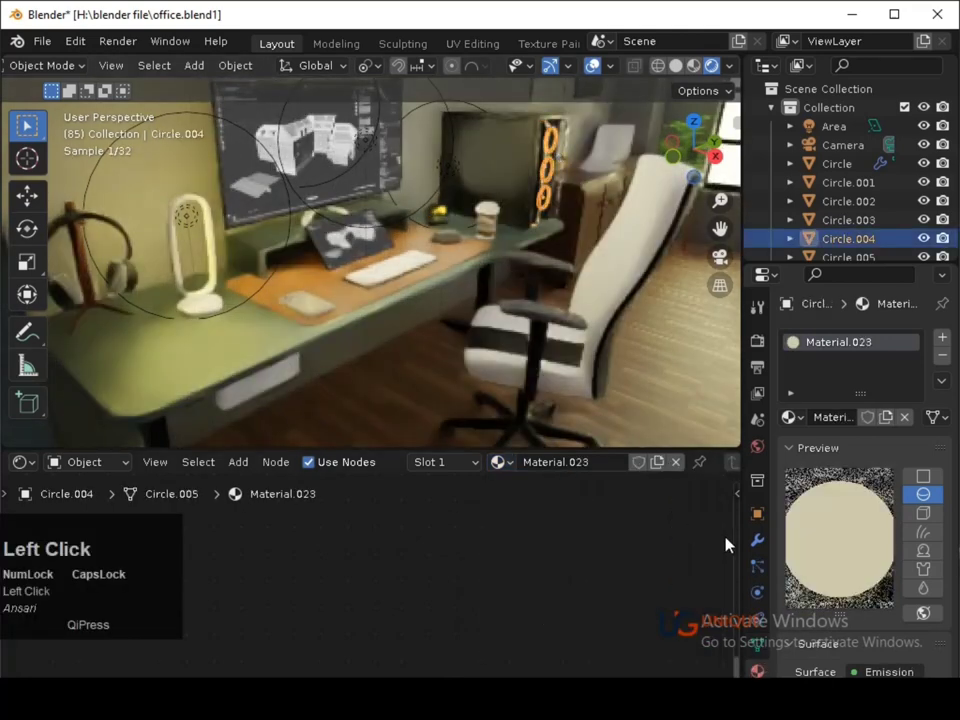
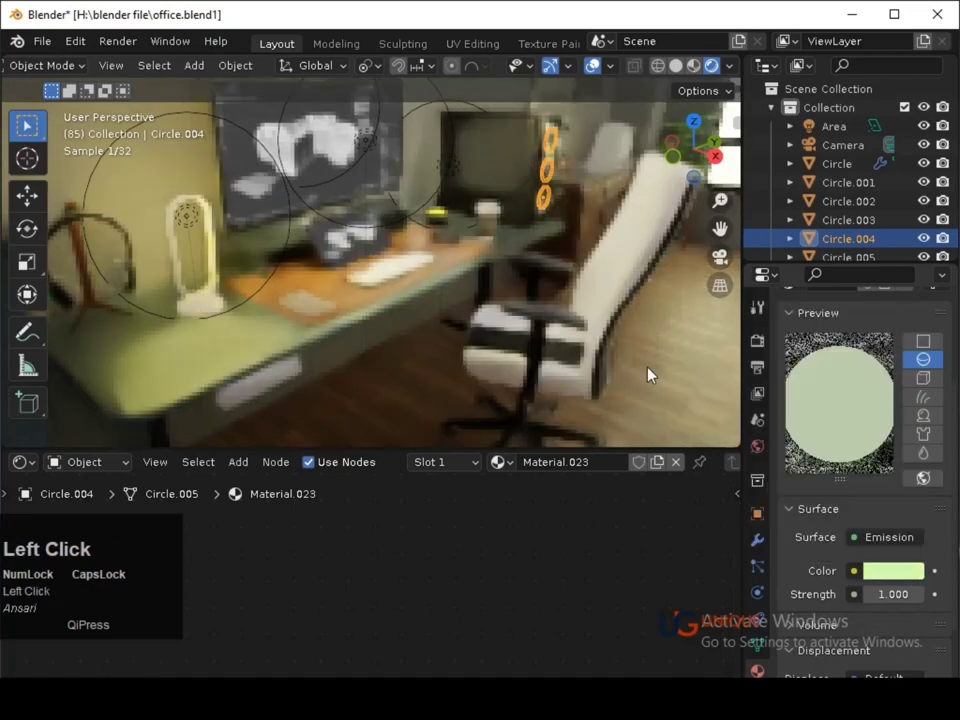
click(436, 258)
Save the scene and browse the existing materials for the shelf speaker cylinder.
key(ctrl+s)
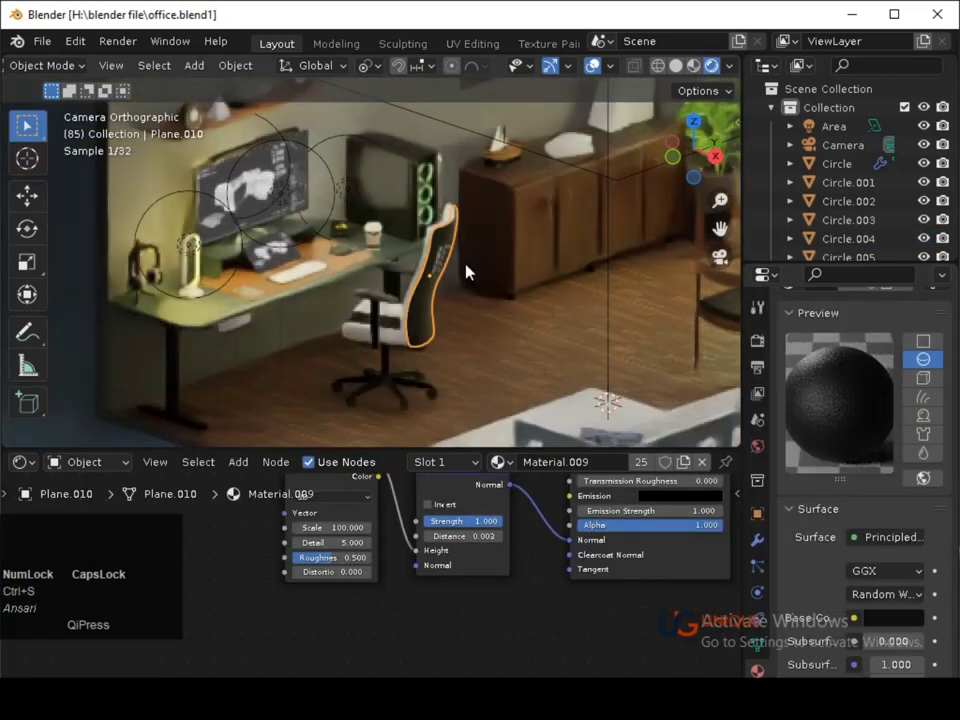
key(s)
key(ctrl+s)
click(243, 243)
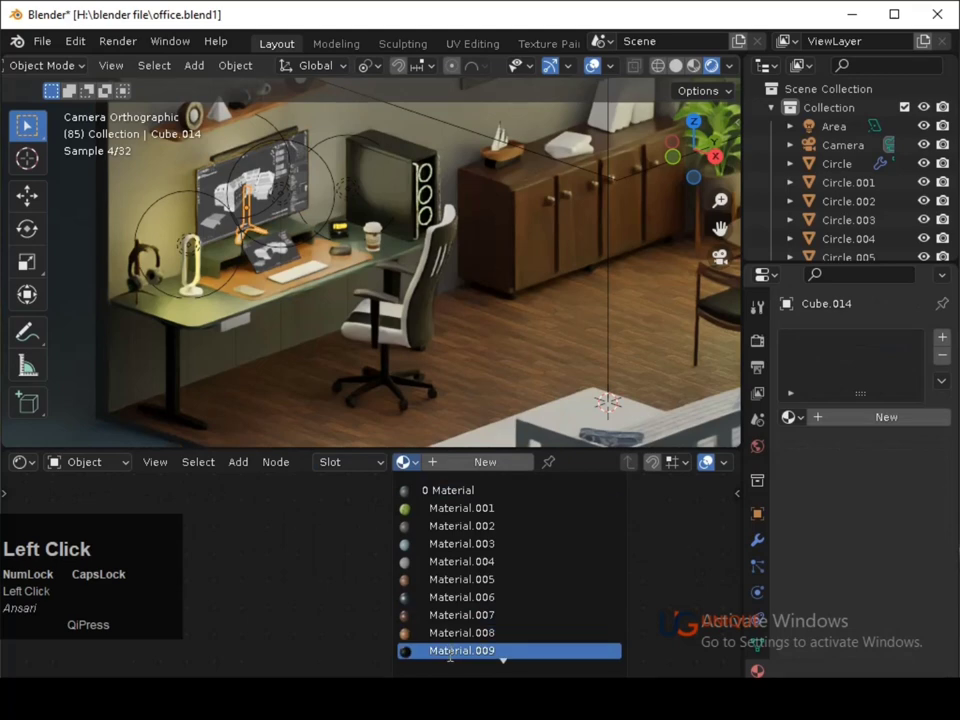
key(ctrl+s)
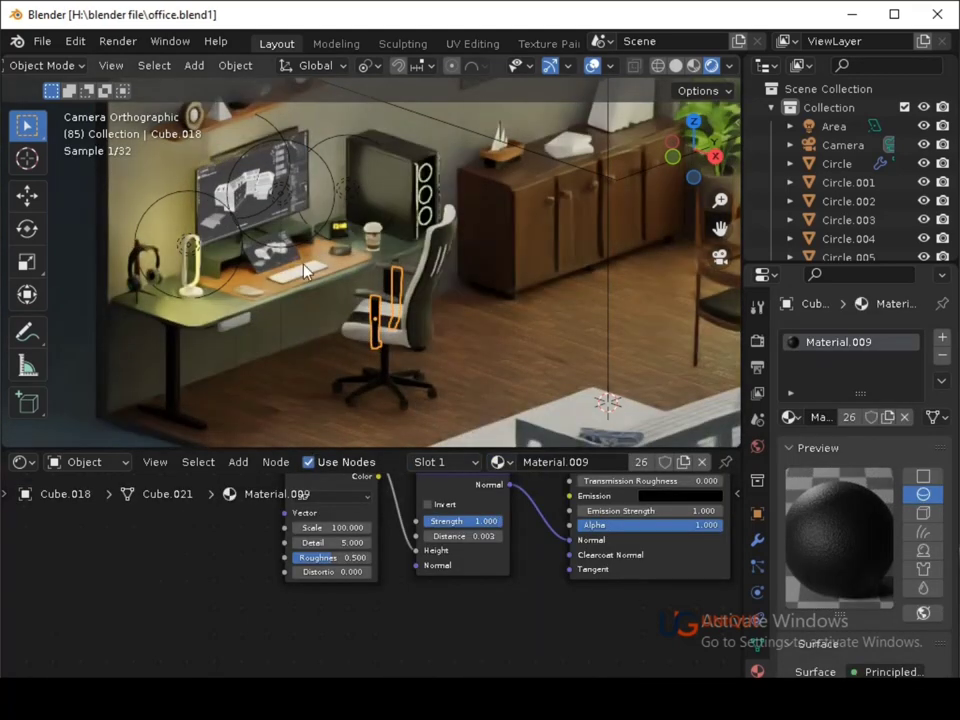
click(229, 116)
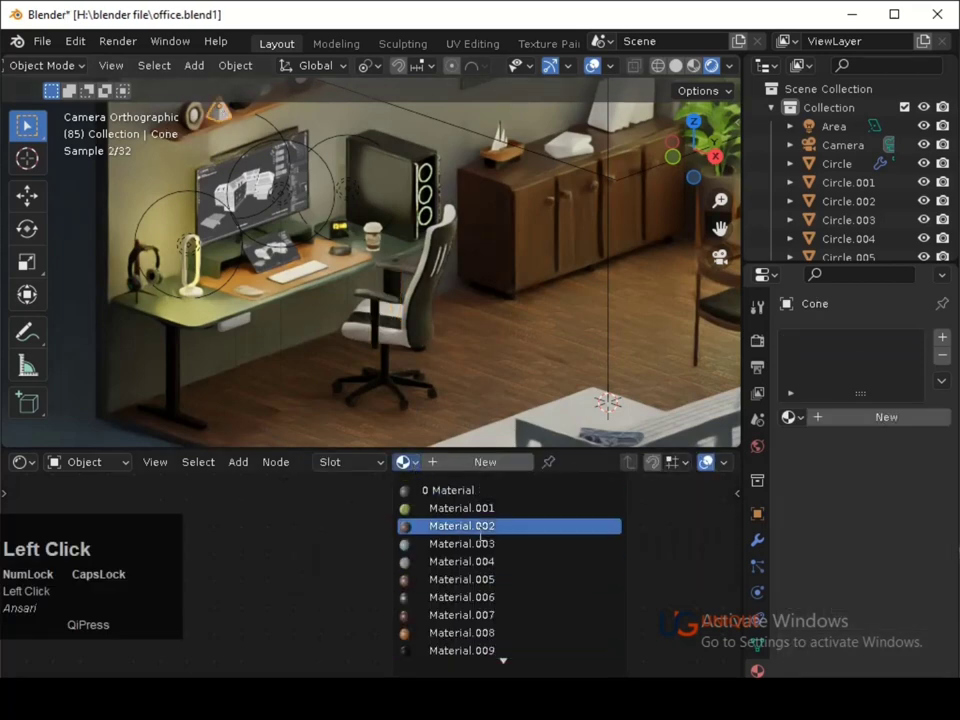
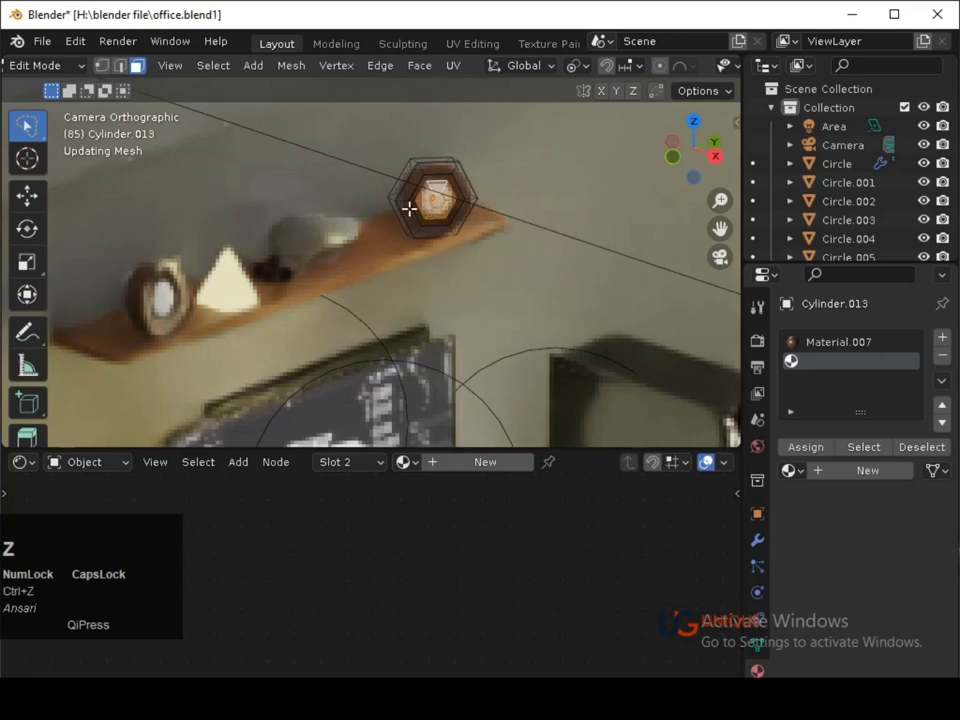
Add a material slot to Cylinder.013, fill it with dark speckled Material.009 and return to Object Mode.
click(945, 339)
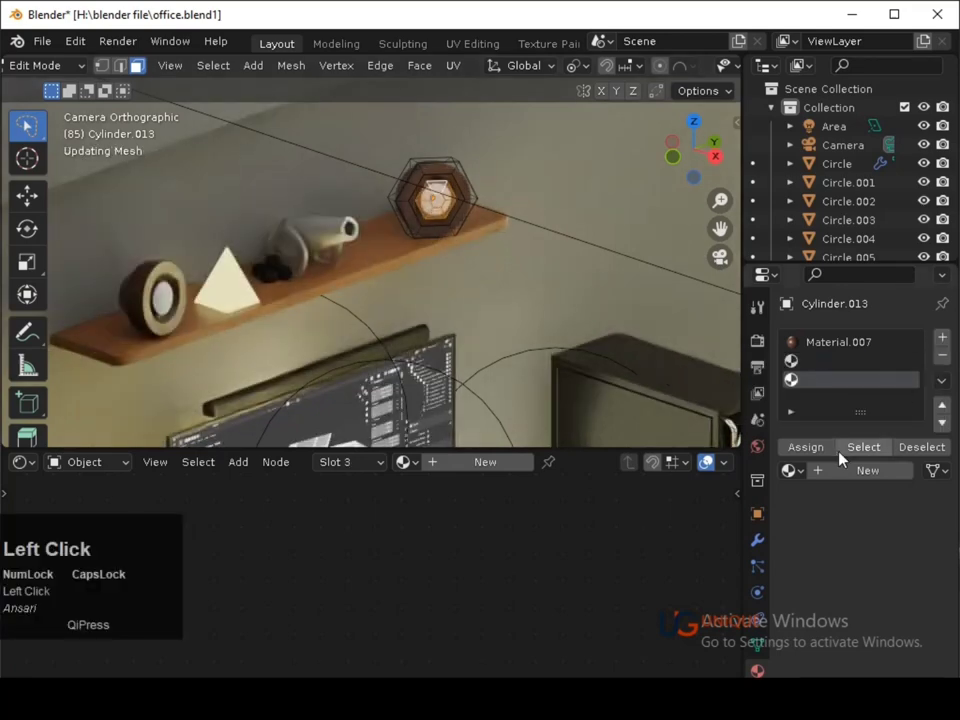
click(813, 450)
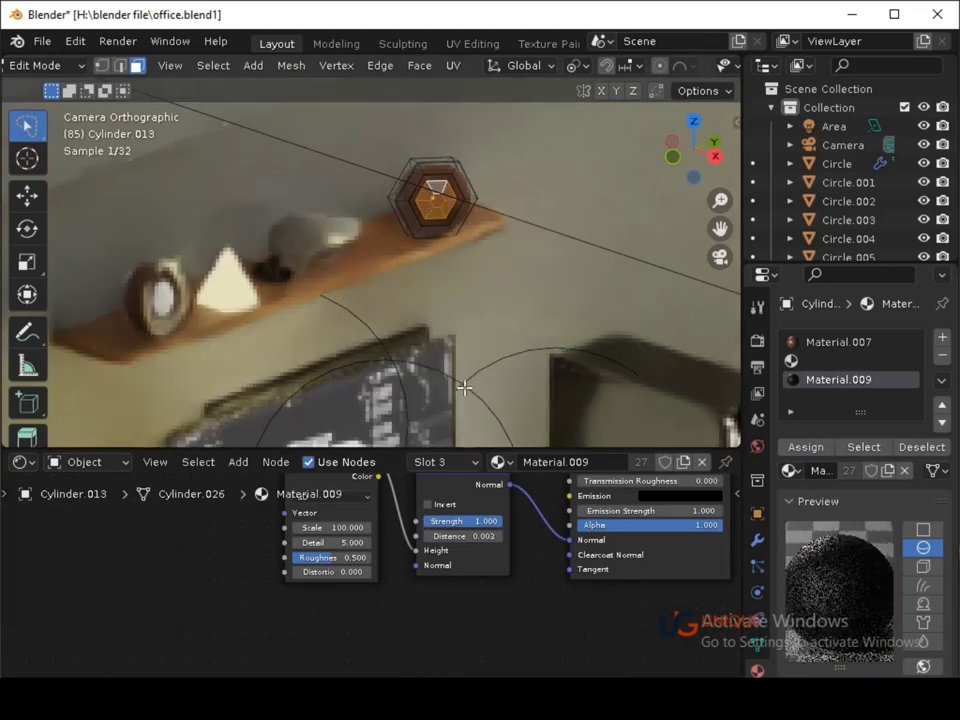
key(Tab)
key(Tab)
click(507, 464)
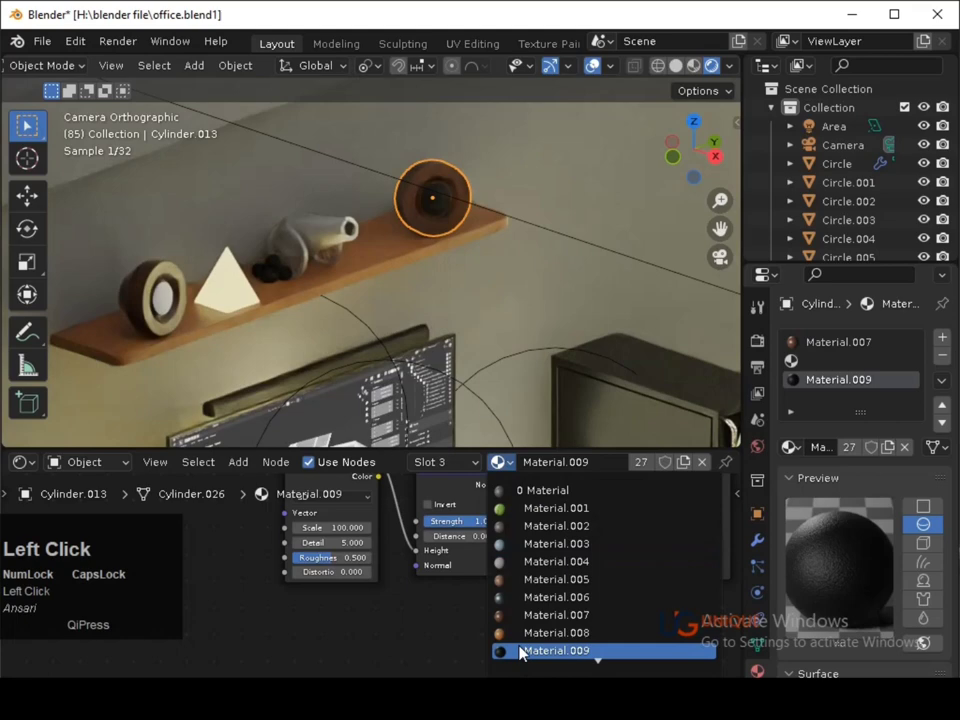
click(171, 318)
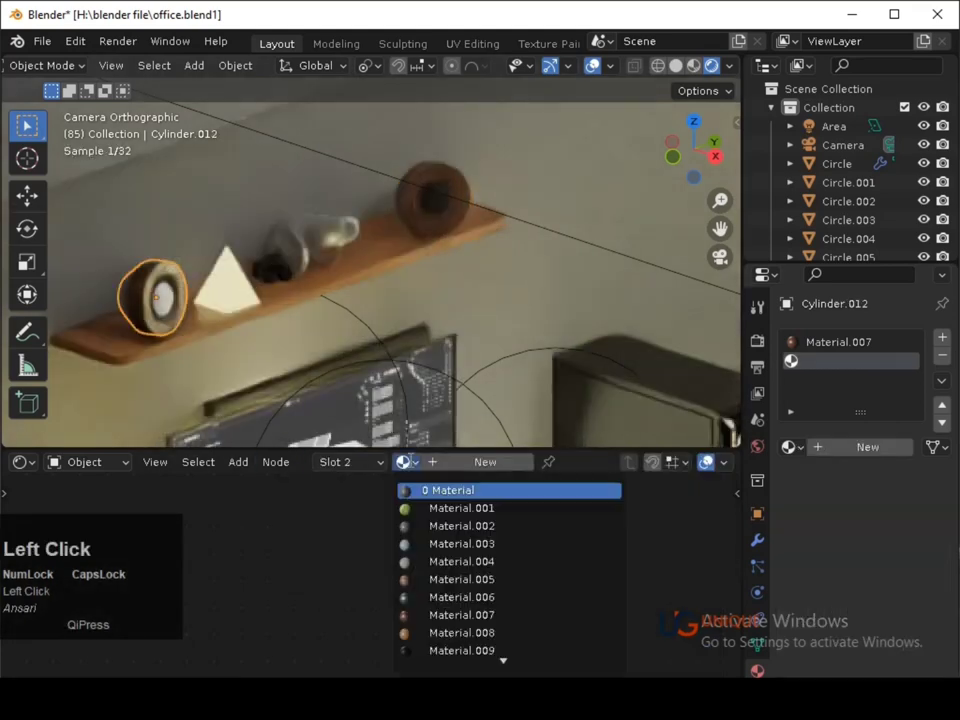
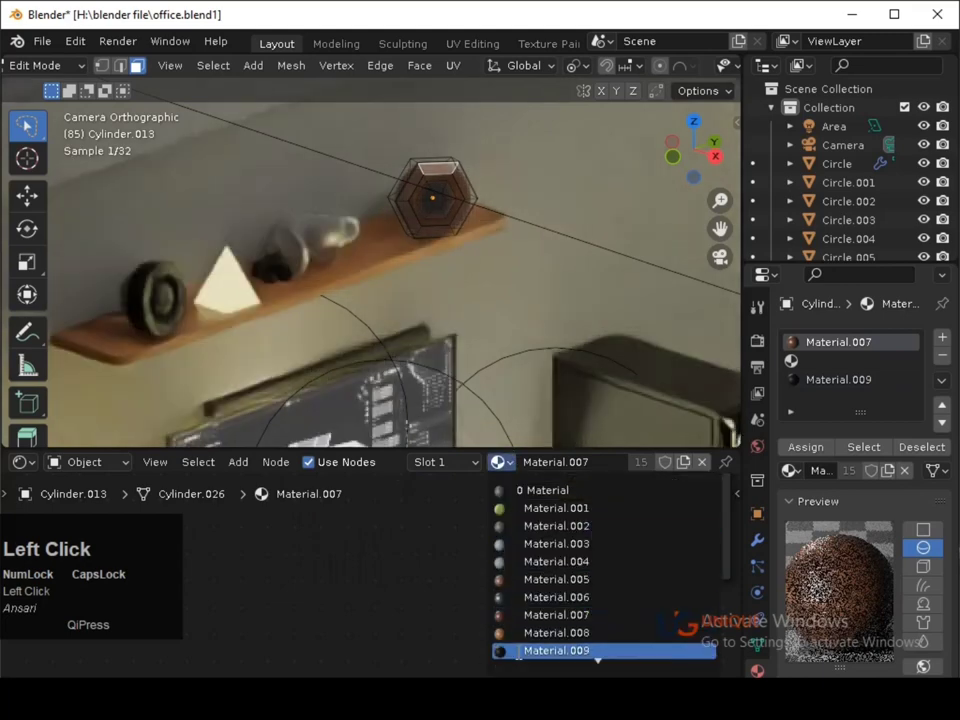
Set Cylinder.013's first material slot to the black Material.009 and save.
key(Tab)
click(463, 274)
key(ctrl+s)
click(494, 292)
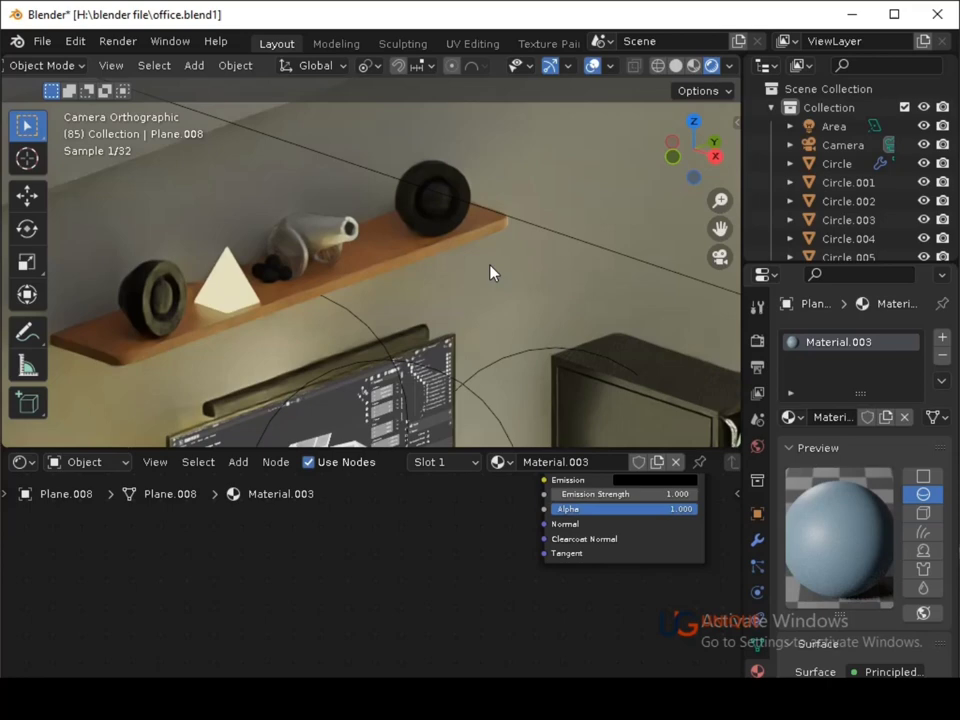
Select the small glowing cones on the shelf and scale them down slightly.
click(286, 269)
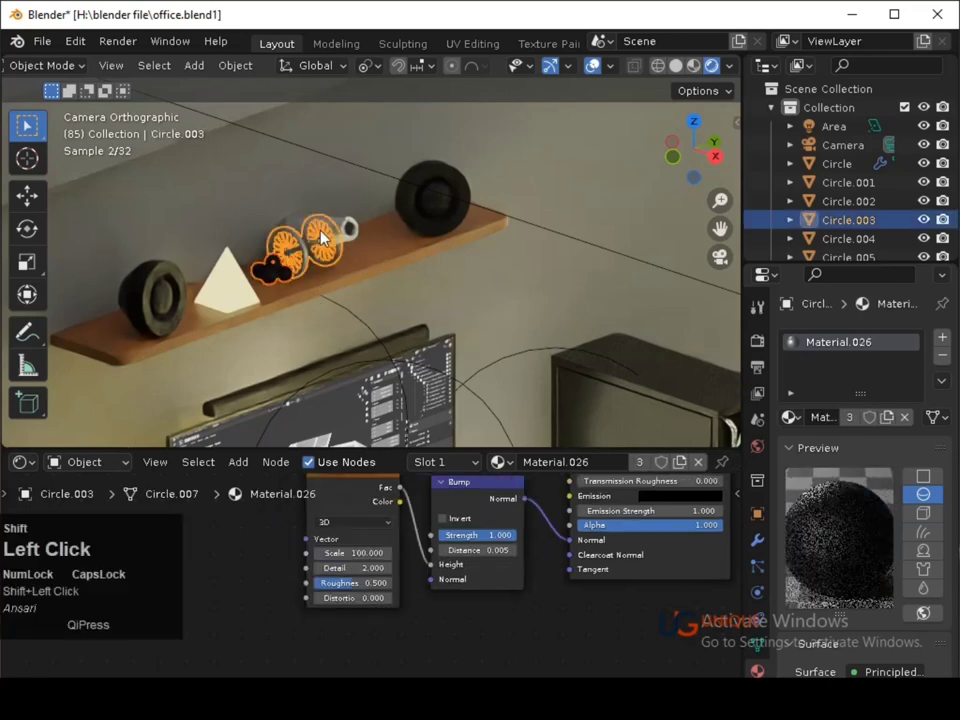
click(305, 252)
click(406, 234)
key(ctrl+s)
click(456, 308)
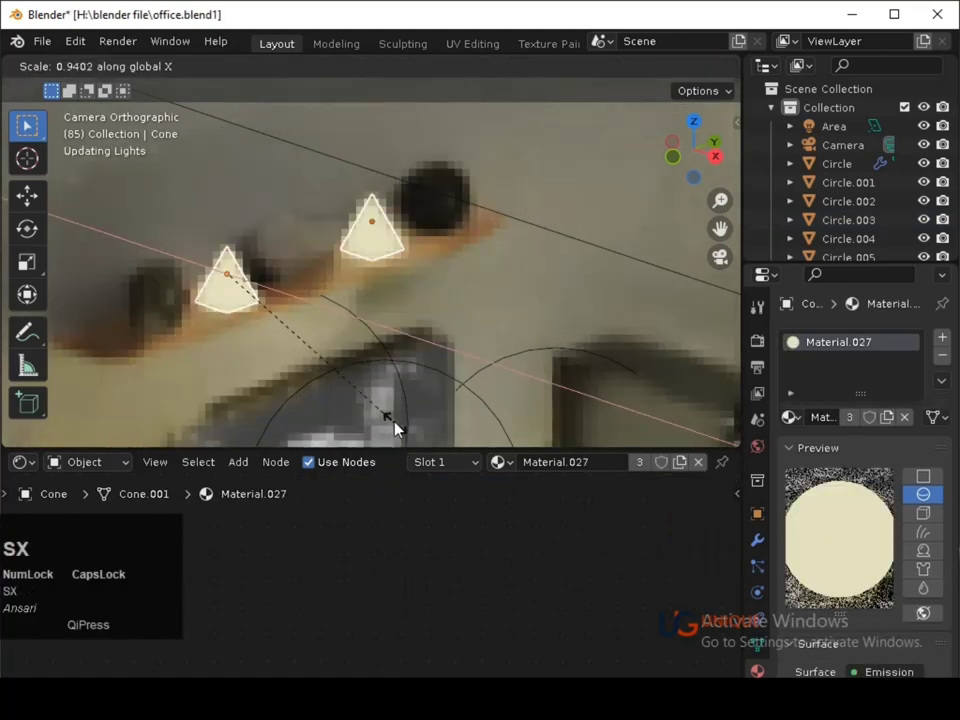
click(385, 389)
Save, then take Cylinder.013 back into mesh editing with a third material slot.
key(ctrl+s)
click(506, 326)
key(ctrl+s)
click(435, 220)
key(Tab)
click(435, 220)
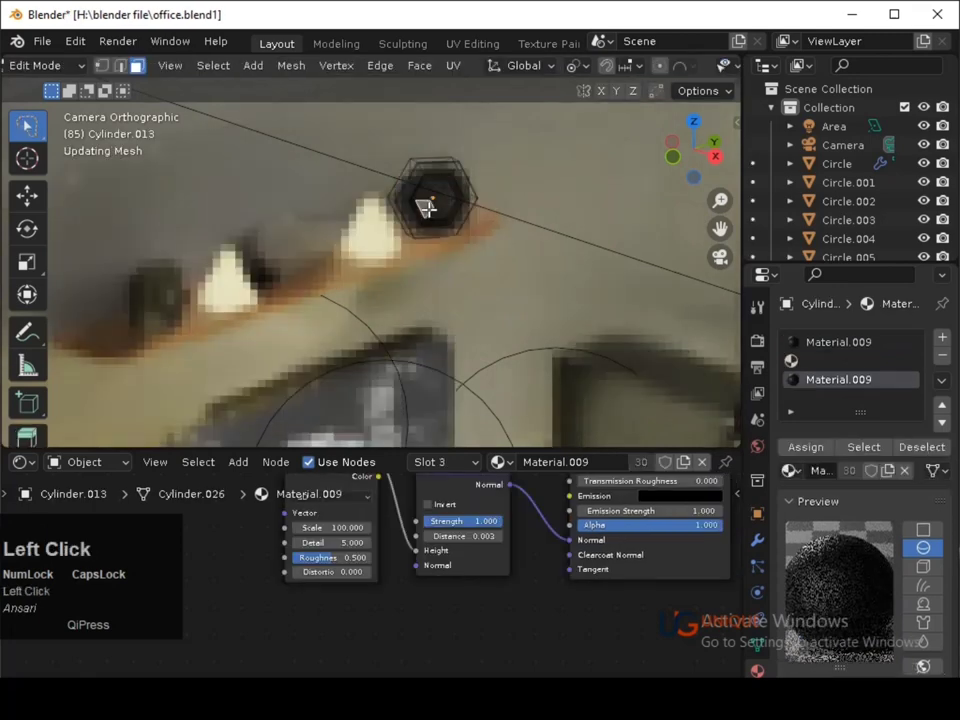
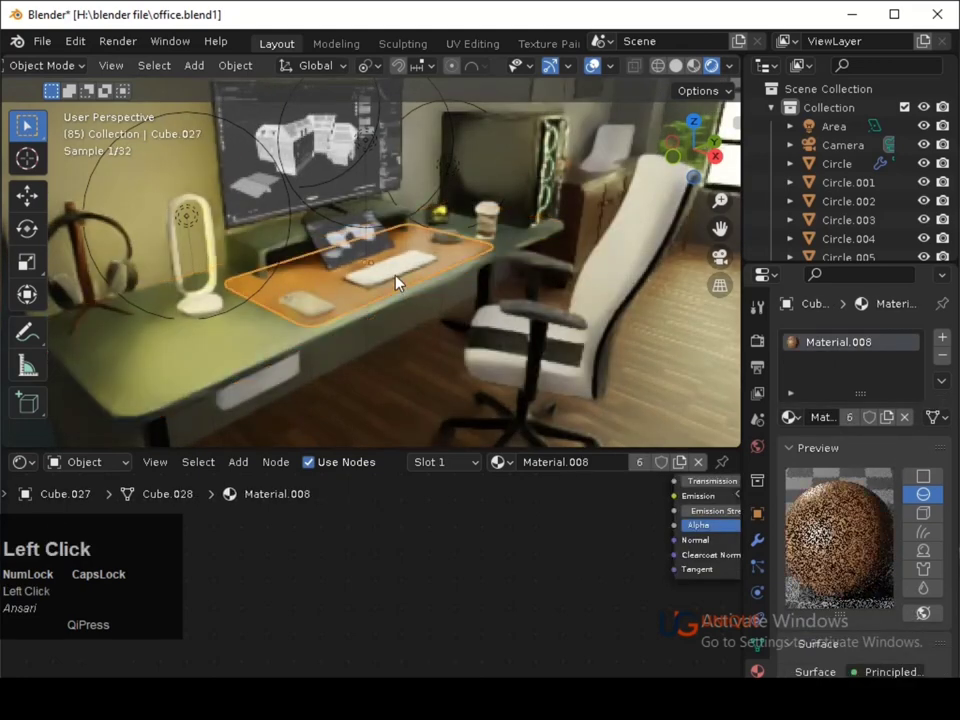
Switch desk object Cube.022 to white Material.017, save, and select the monitor screen's Material.025.
click(398, 279)
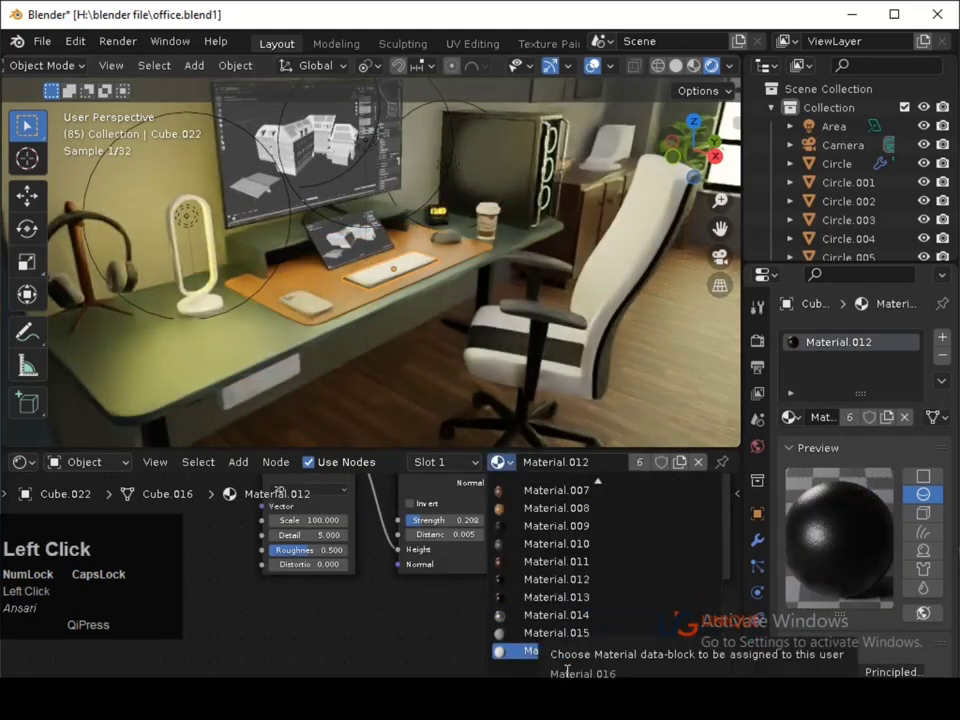
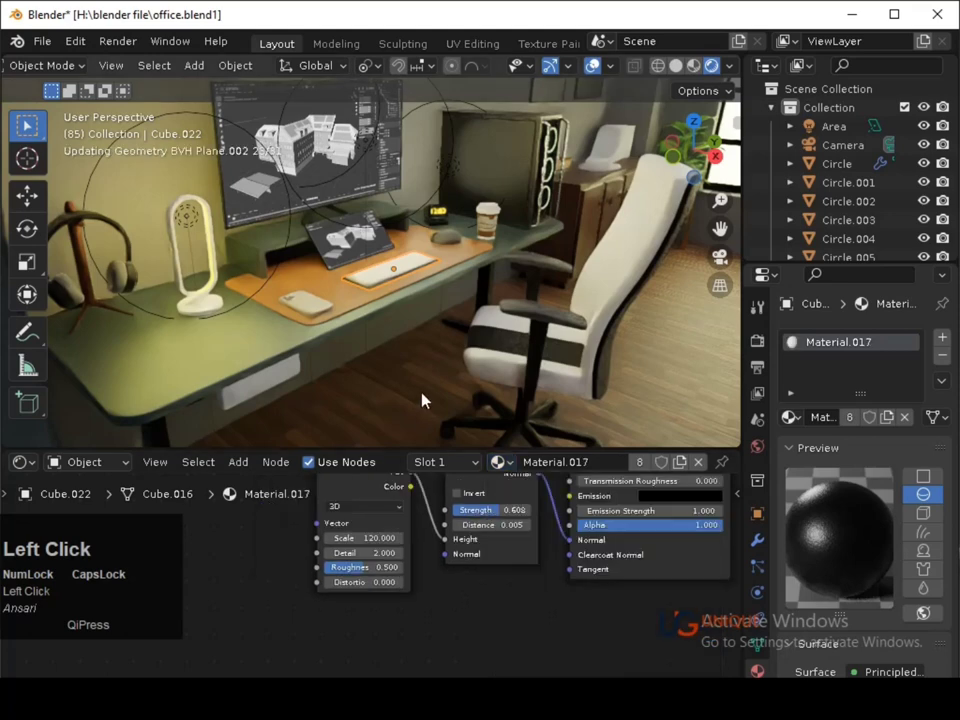
key(s)
click(418, 378)
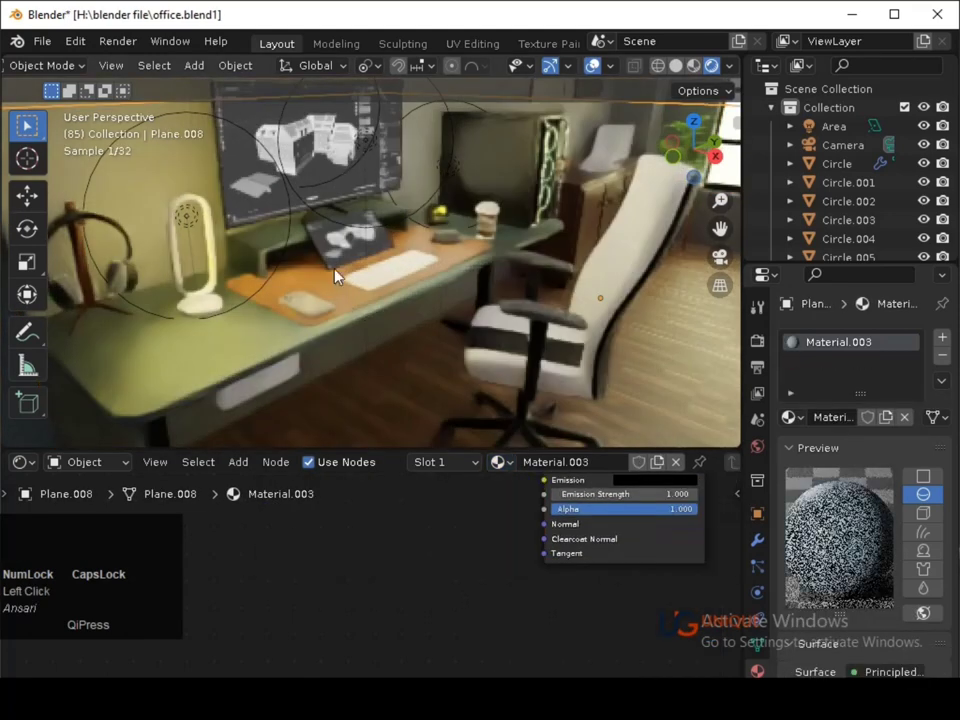
key(ctrl+s)
click(317, 153)
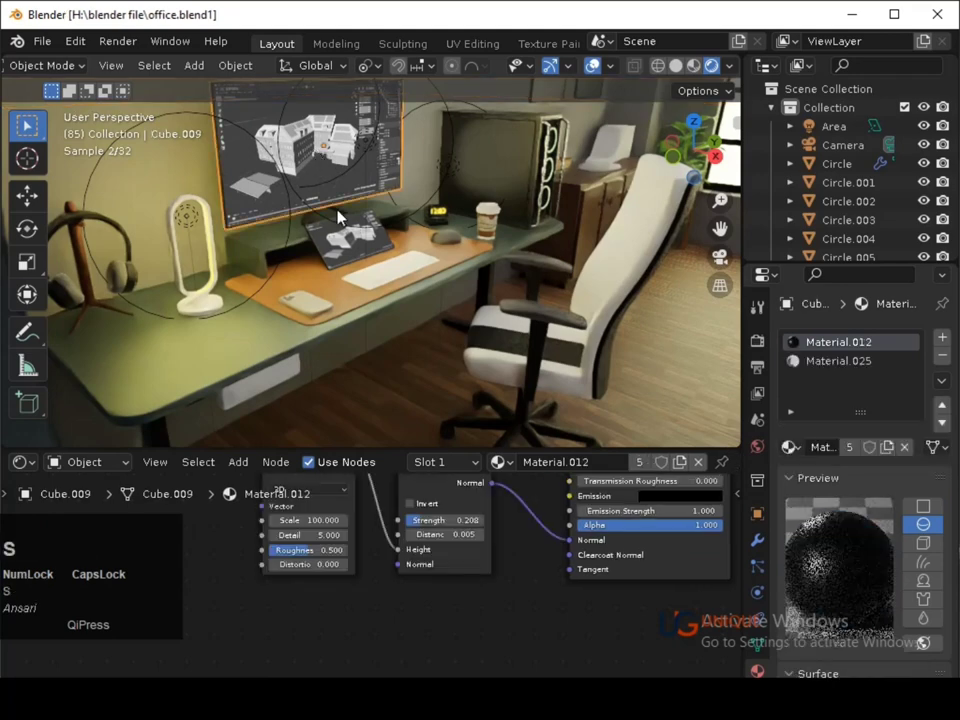
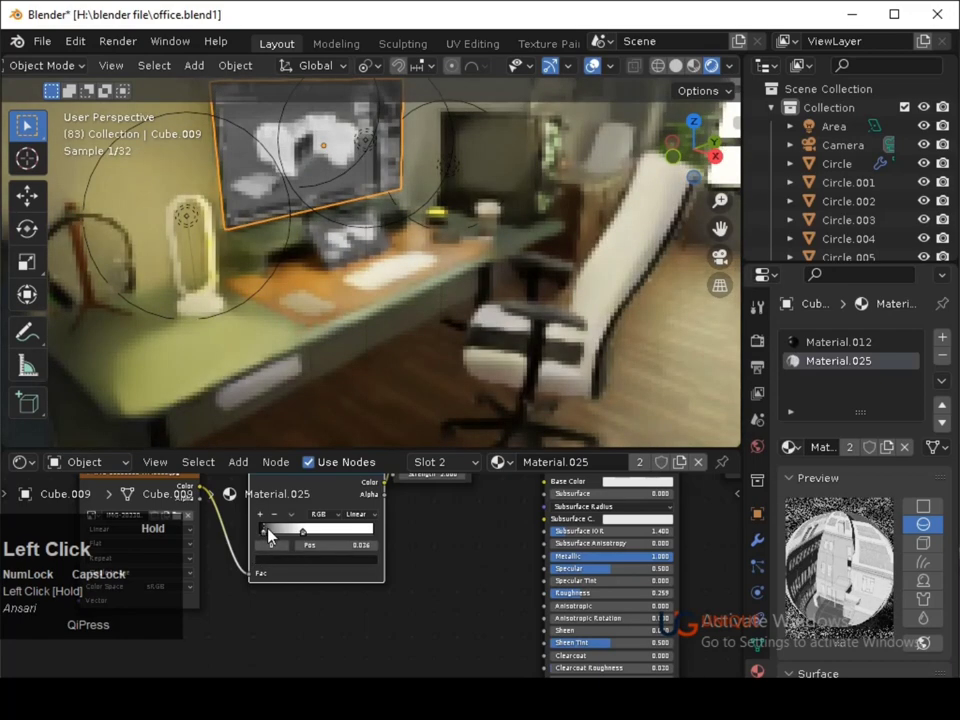
Save and frame the monitor screen in the viewport ready for shading work.
key(ctrl+s)
click(449, 250)
key(s)
middle_click(331, 543)
middle_click(326, 597)
middle_click(449, 293)
key(ctrl+s)
Darken the ColorRamp stop colour driving Material.025's monitor emission.
click(326, 318)
drag(409, 669, 471, 546)
click(471, 546)
key(Return)
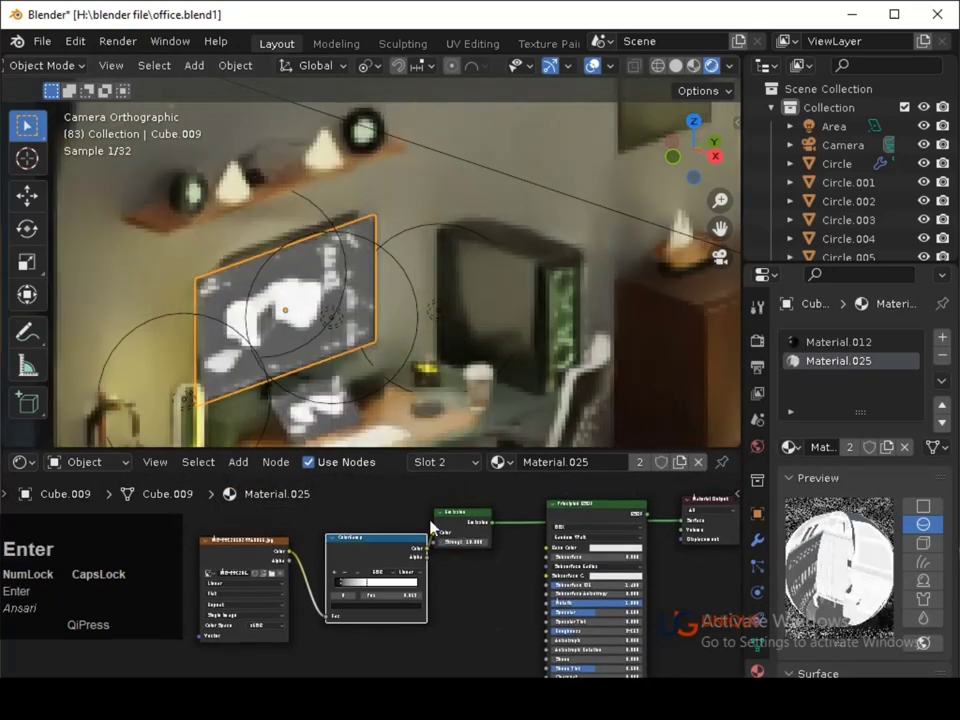
drag(366, 586, 420, 613)
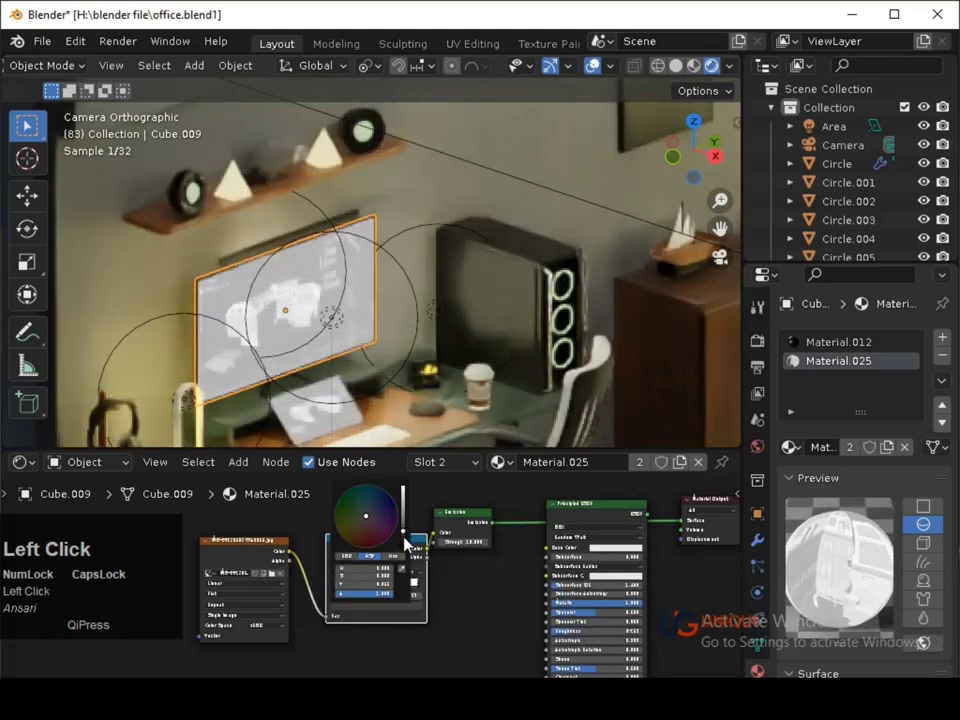
click(406, 547)
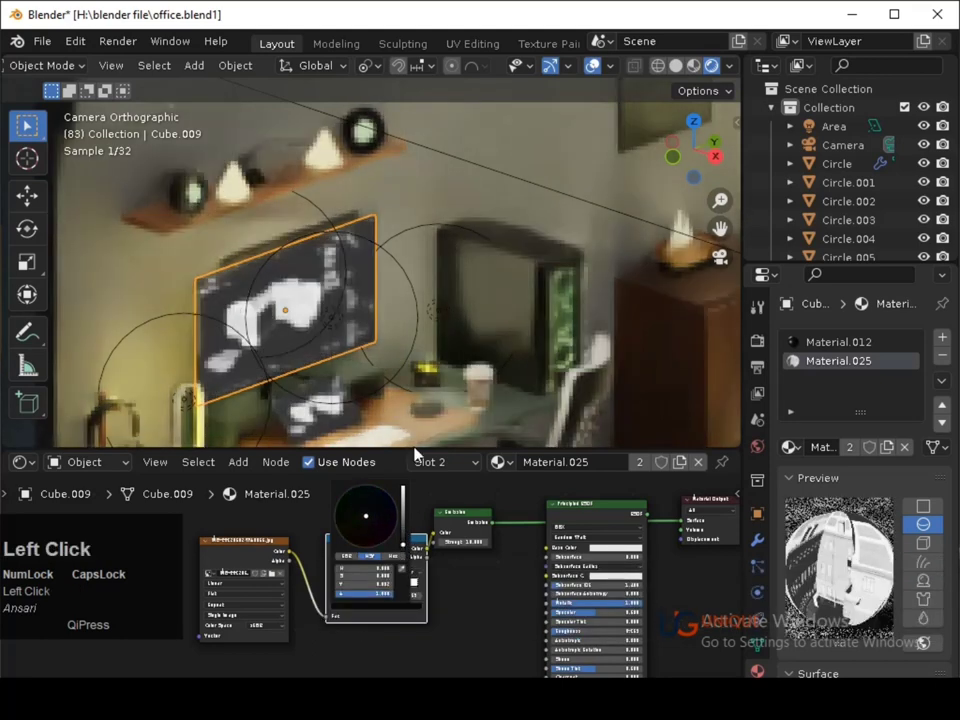
Save the scene and move on to the wall frame Cube.011 with Material.021.
key(s)
click(541, 131)
key(ctrl+s)
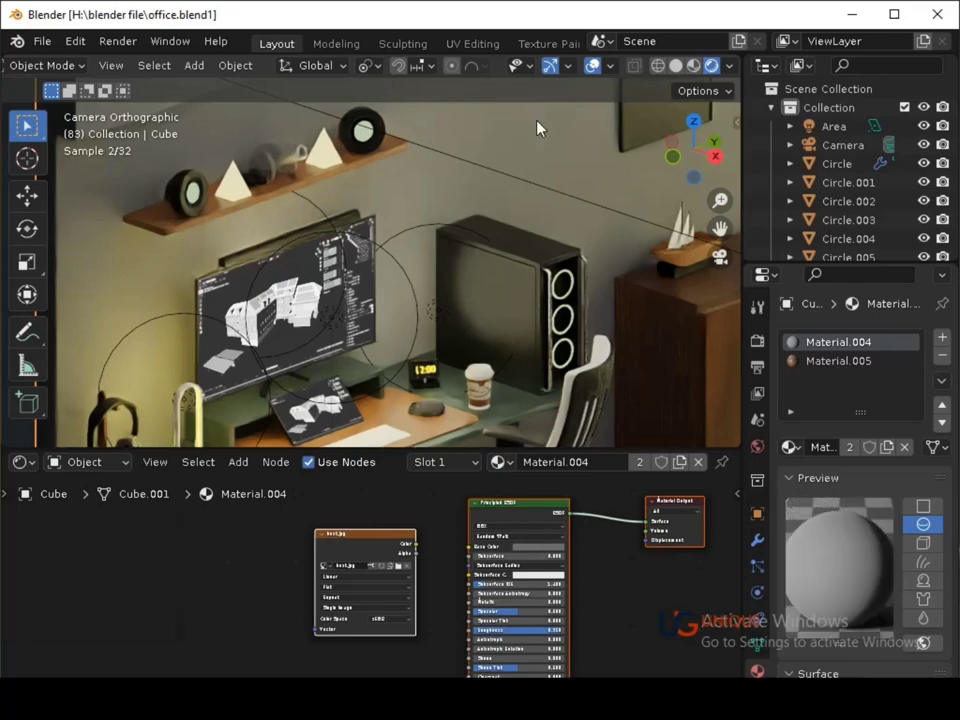
key(ctrl+s)
drag(467, 315, 472, 325)
key(ctrl+s)
middle_click(432, 348)
click(443, 121)
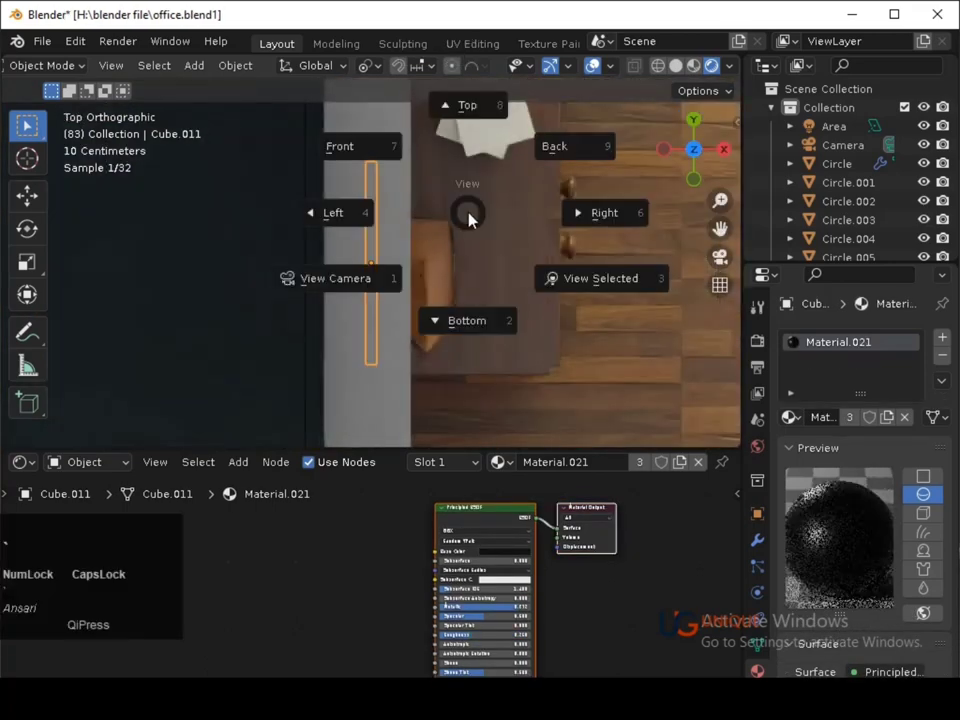
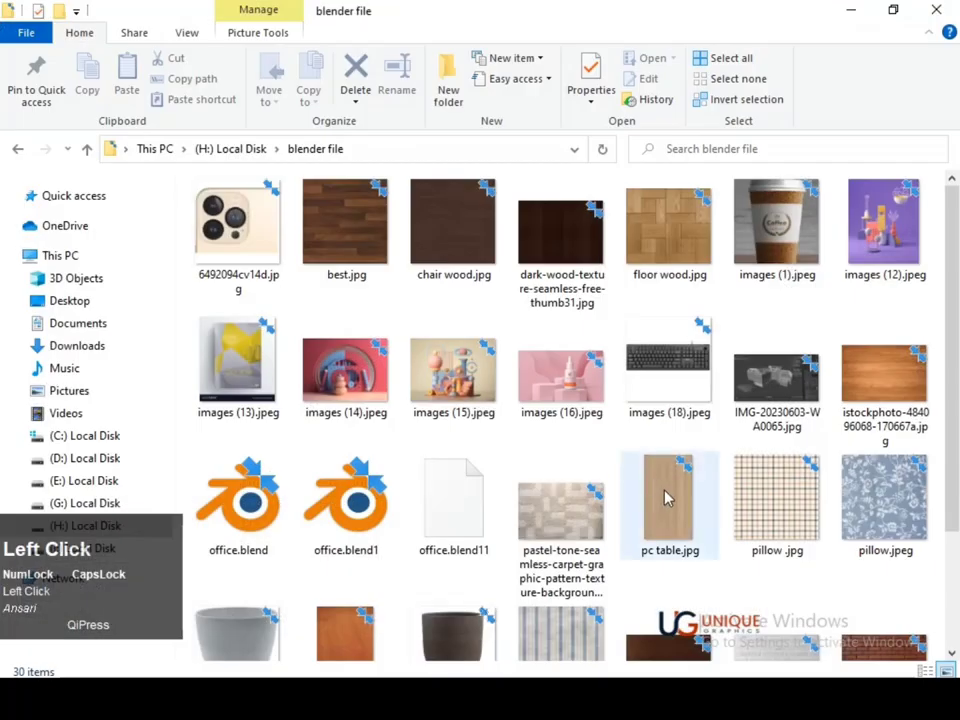
Drag images (15).jpeg into the Shader Editor as the image texture for poster Material.033.
drag(262, 491, 78, 408)
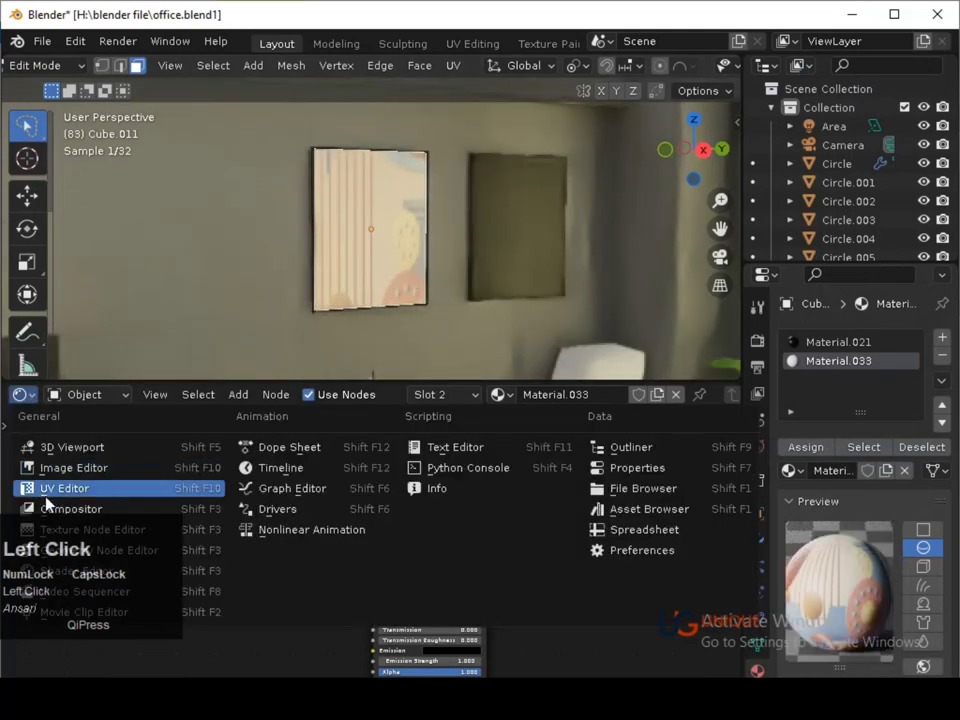
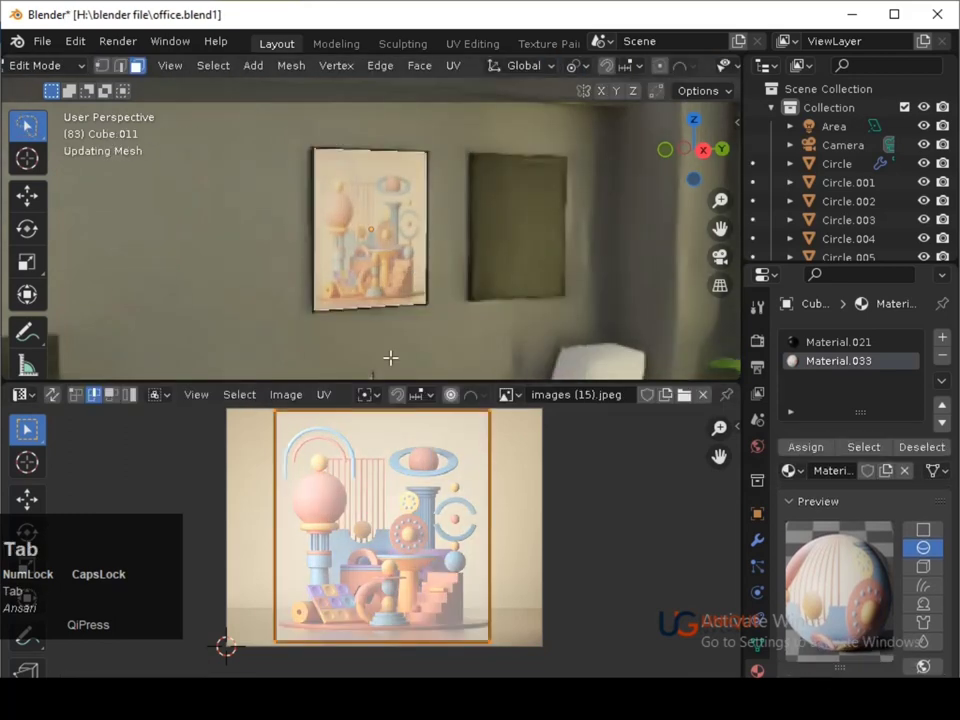
Switch the lower area's editor type, then drag images (12).jpeg into Material.036 of Cube.010.
click(37, 407)
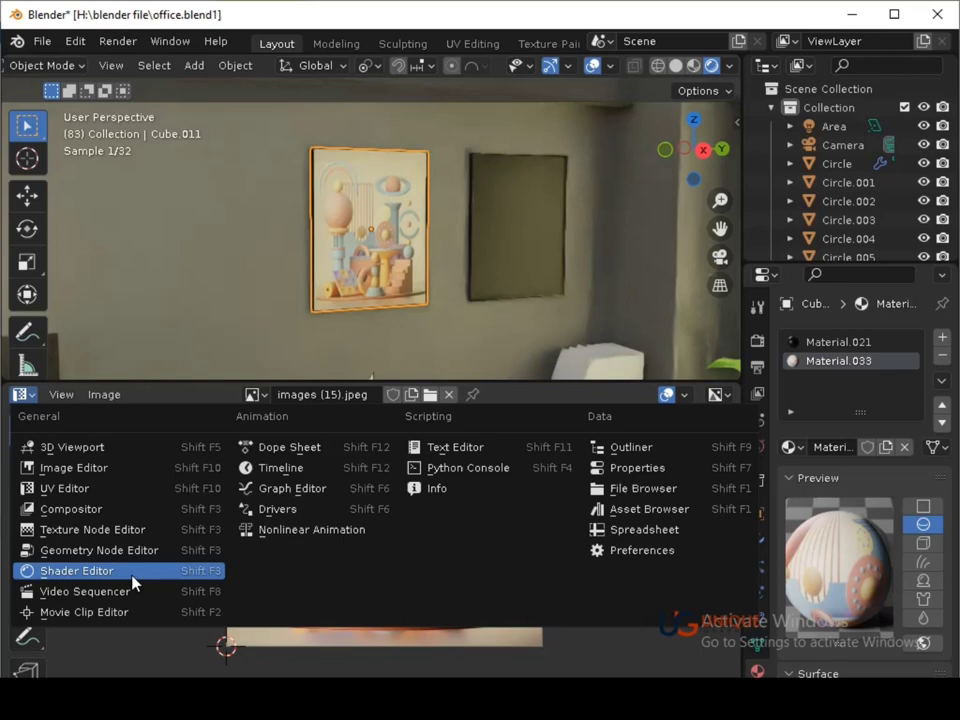
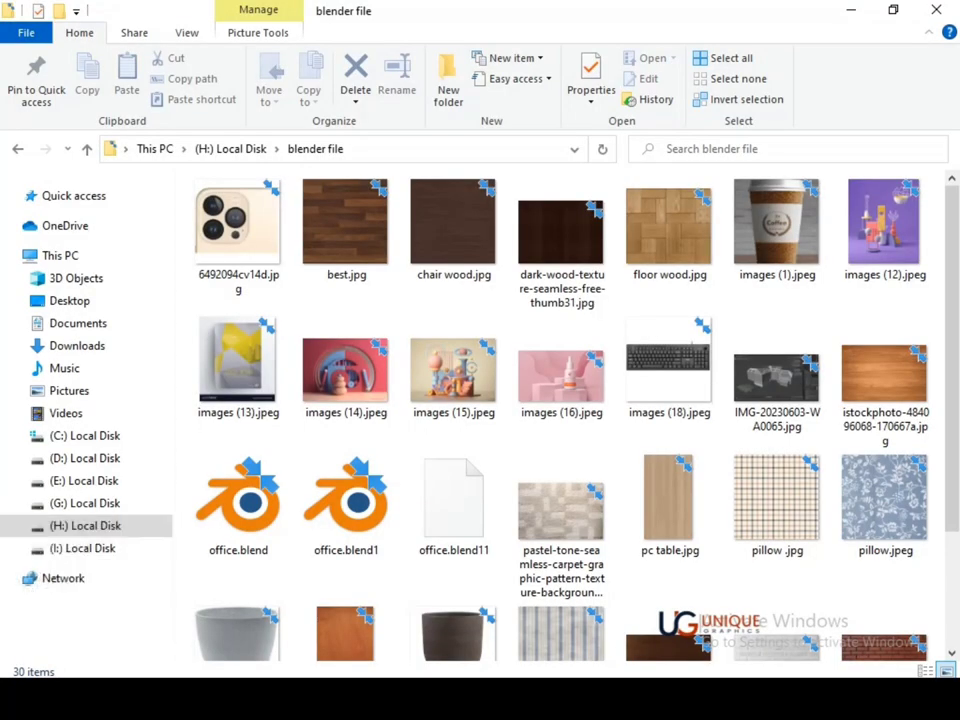
drag(347, 60, 83, 421)
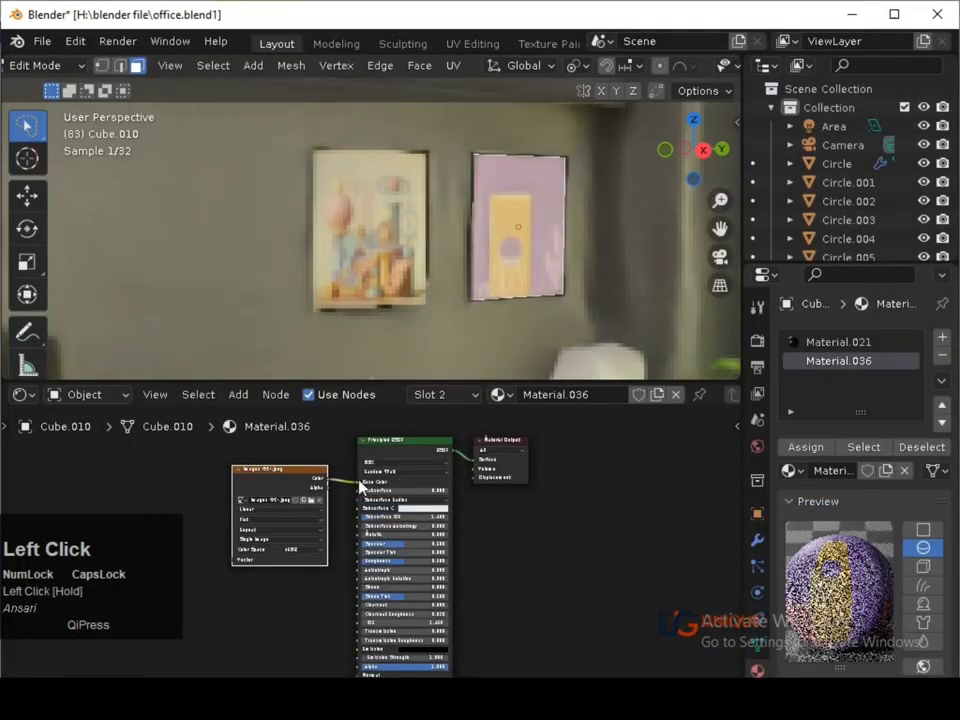
Scale the right poster's UVs in the UV Editor so the purple illustration fills the frame.
click(34, 397)
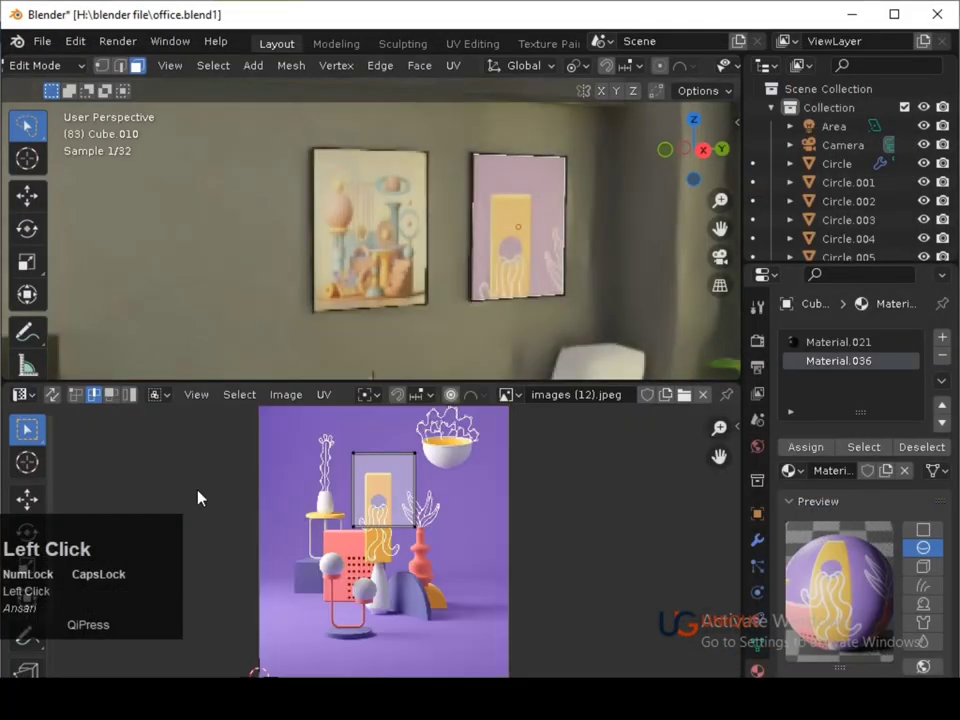
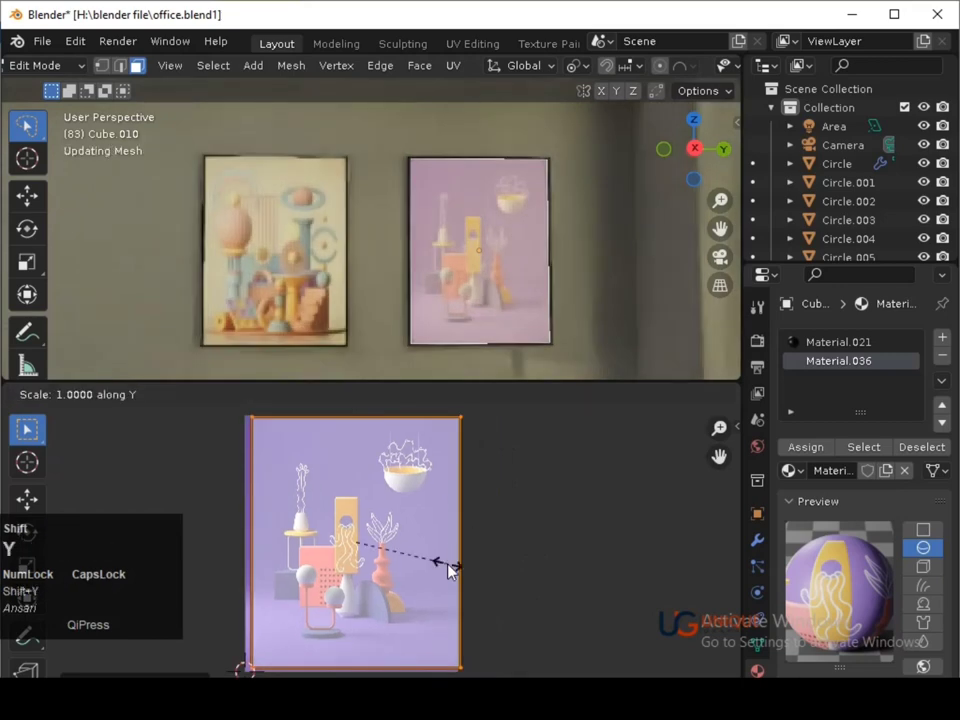
click(458, 571)
key(shift+s)
click(445, 590)
key(shift+s)
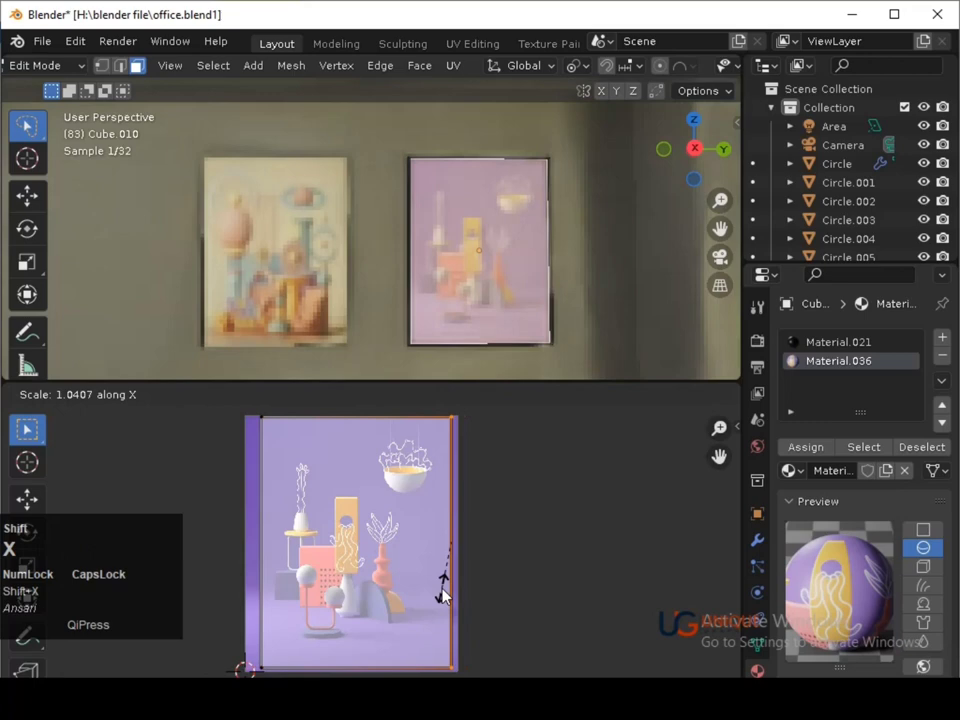
click(445, 593)
Leave mesh editing of Cube.010, save, and change what the lower area shows.
key(shift+Tab)
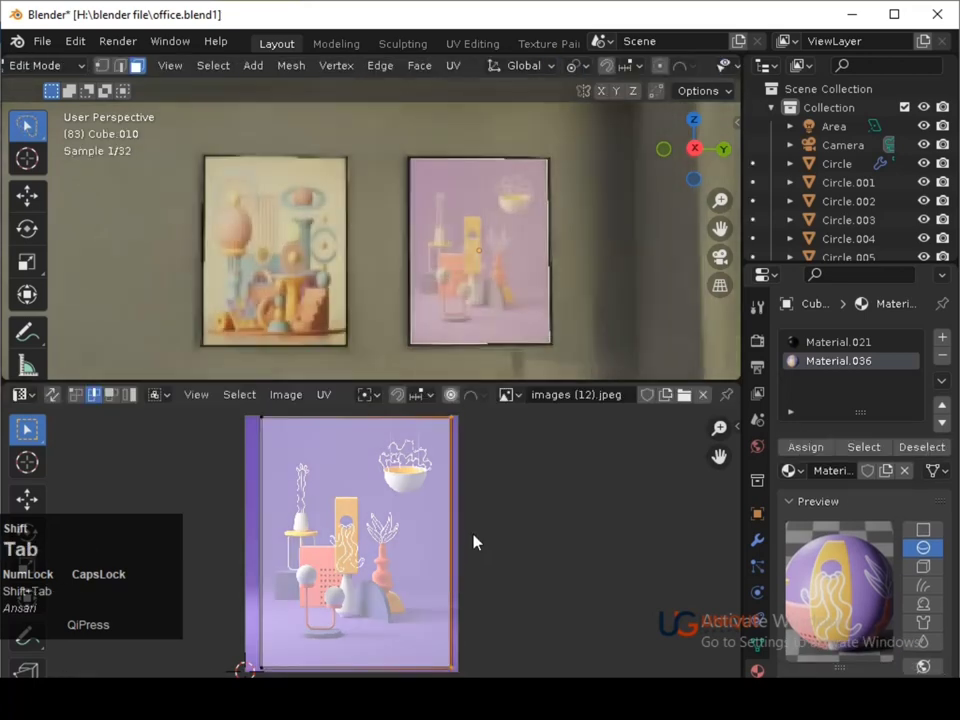
key(ctrl+s)
key(Tab)
click(43, 398)
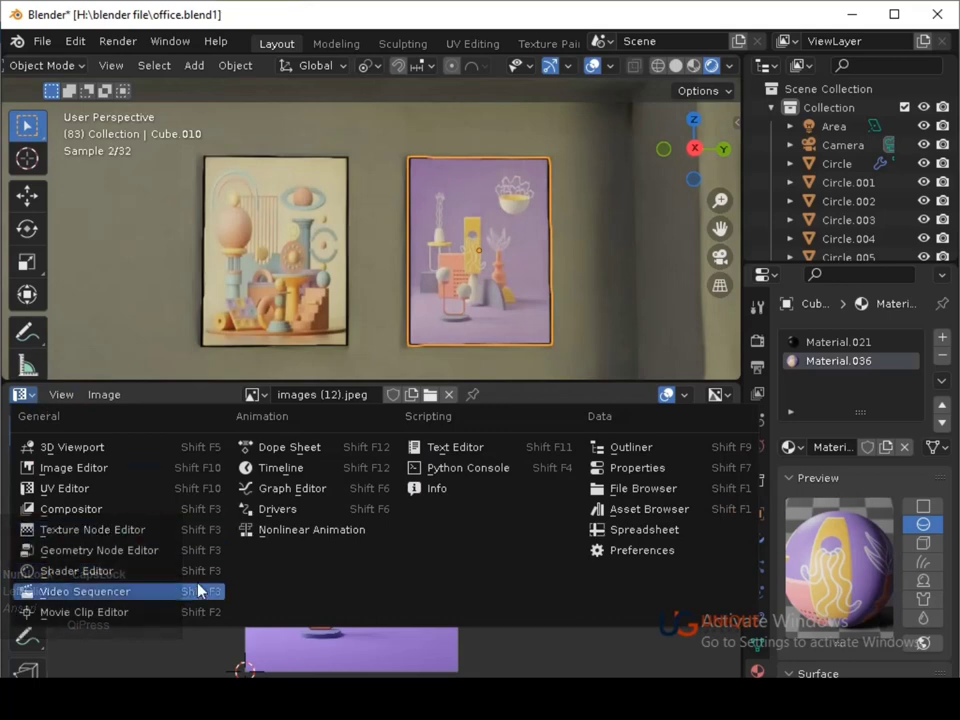
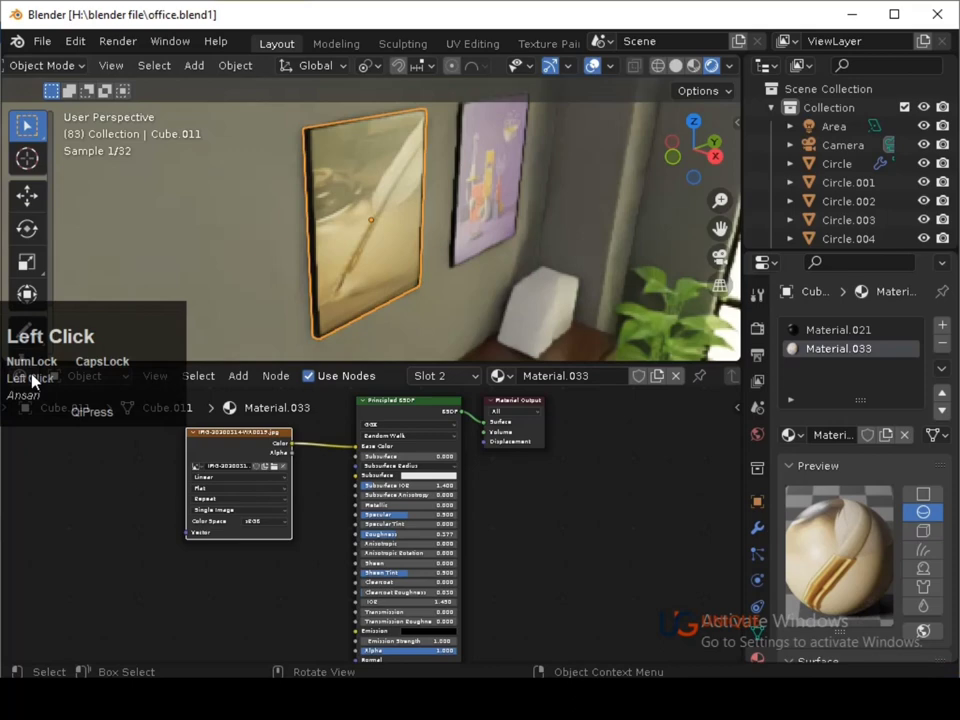
Bring up the UV Editor and start editing the left poster Cube.011's UVs.
click(70, 483)
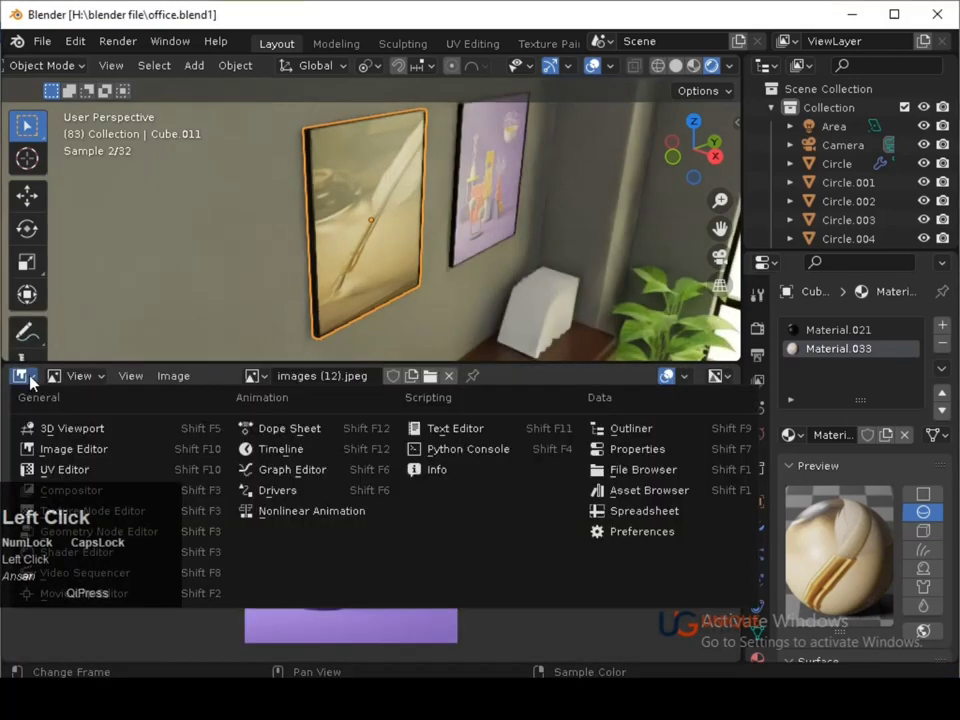
middle_click(26, 407)
key(s)
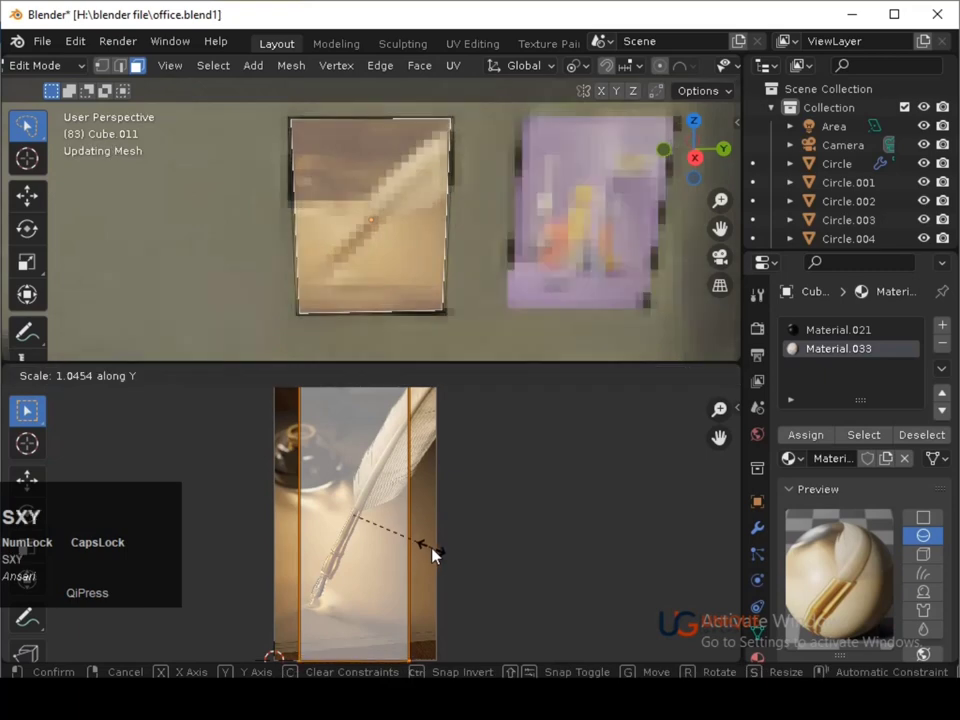
click(26, 407)
middle_click(26, 407)
click(26, 407)
Scale and move the left poster's UVs so the quill-and-ink photo fills the frame.
key(s)
click(26, 407)
key(g)
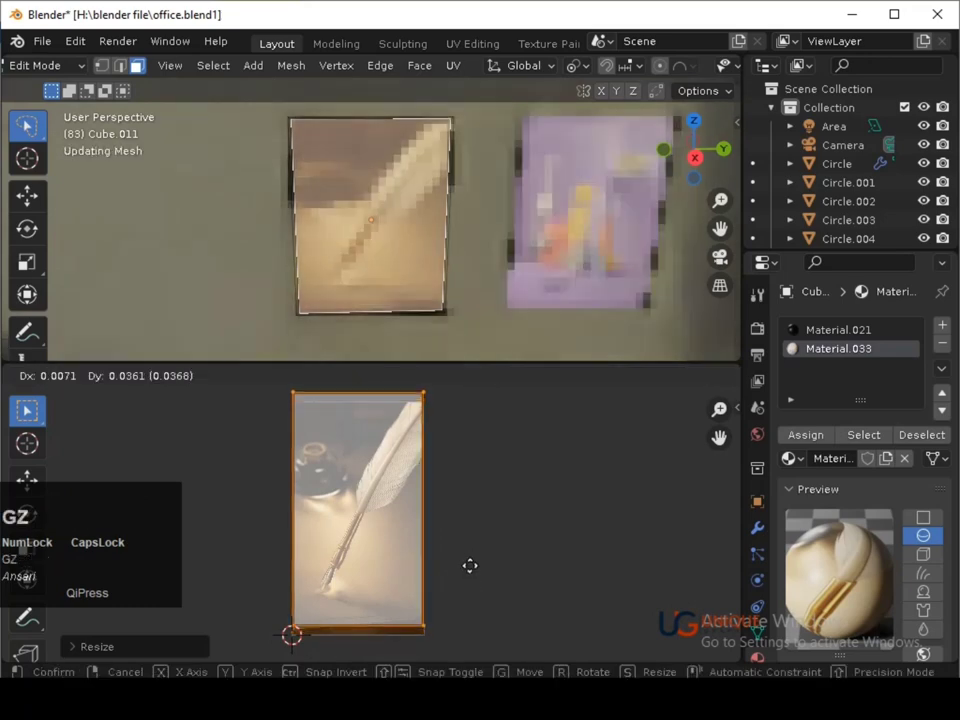
click(26, 407)
key(s)
click(26, 407)
Return to Object Mode and save the scene file.
key(g)
key(Down)
click(26, 407)
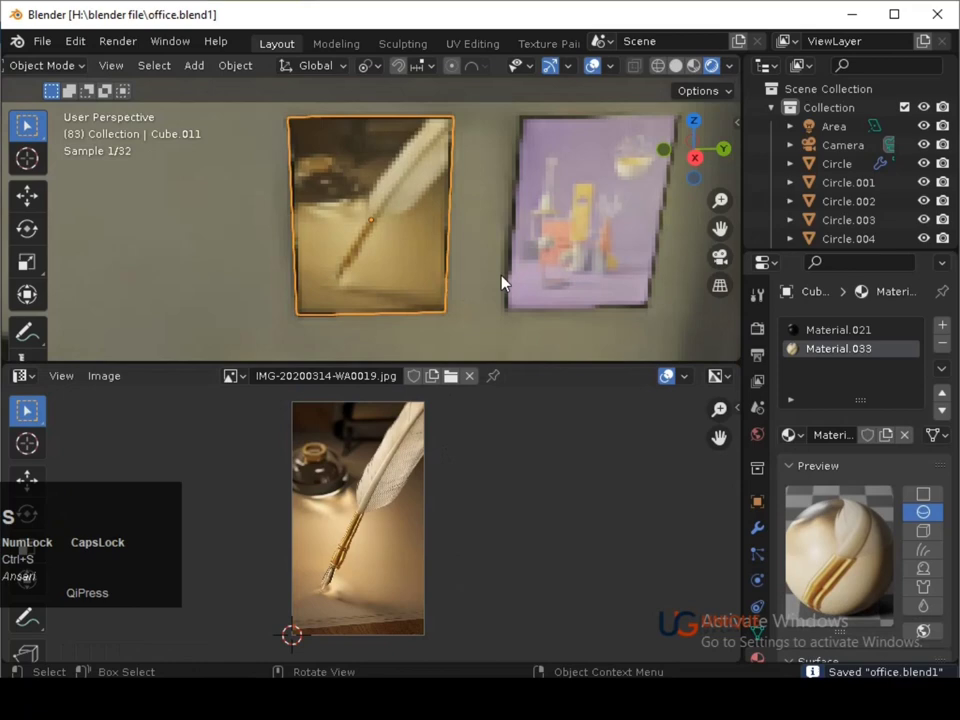
Load IMG-20200314-WA0022.jpg into the right poster's Material.036 Image Texture node.
click(26, 407)
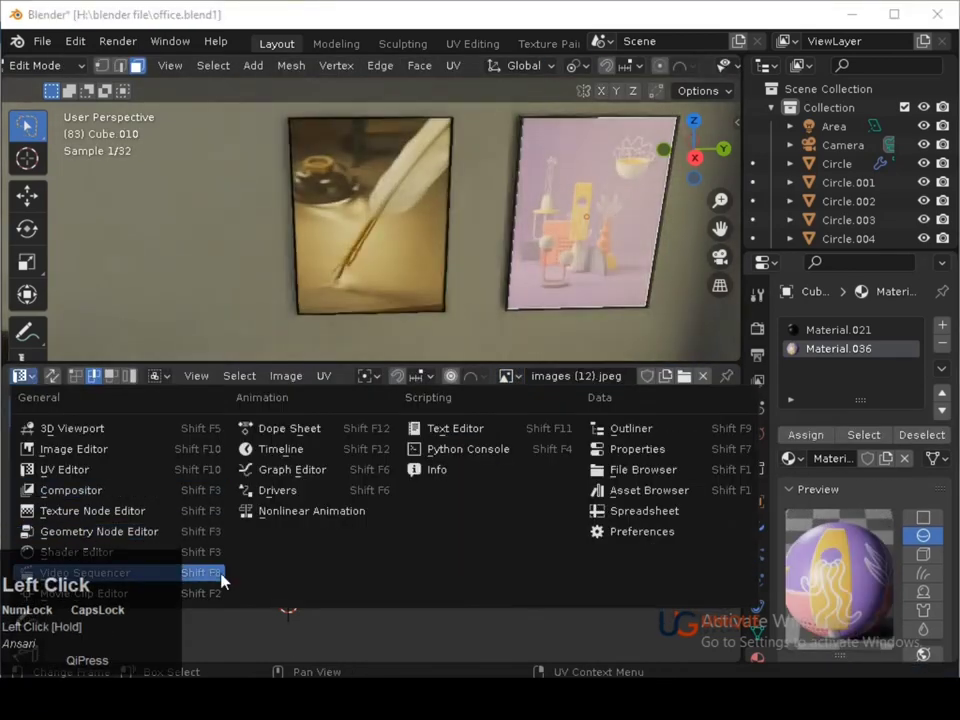
click(219, 559)
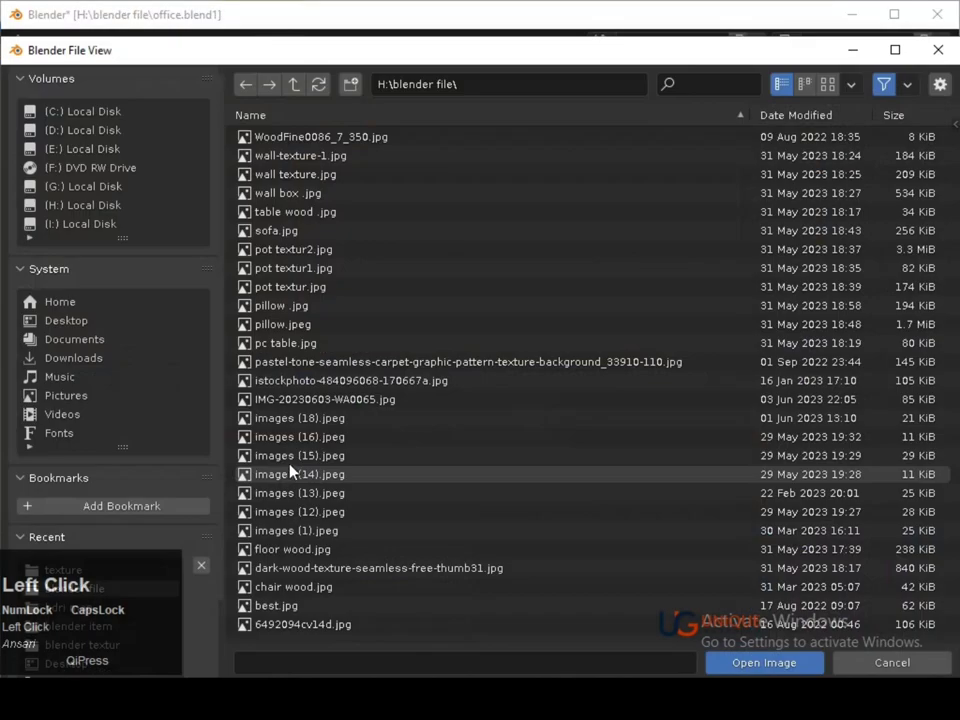
click(73, 208)
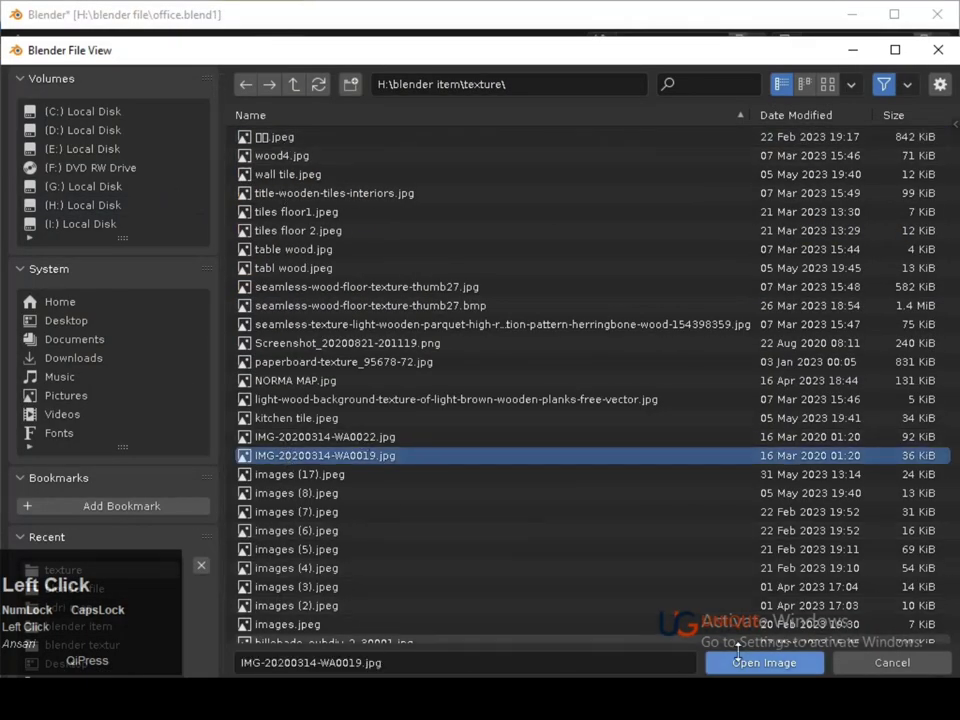
click(746, 659)
click(322, 475)
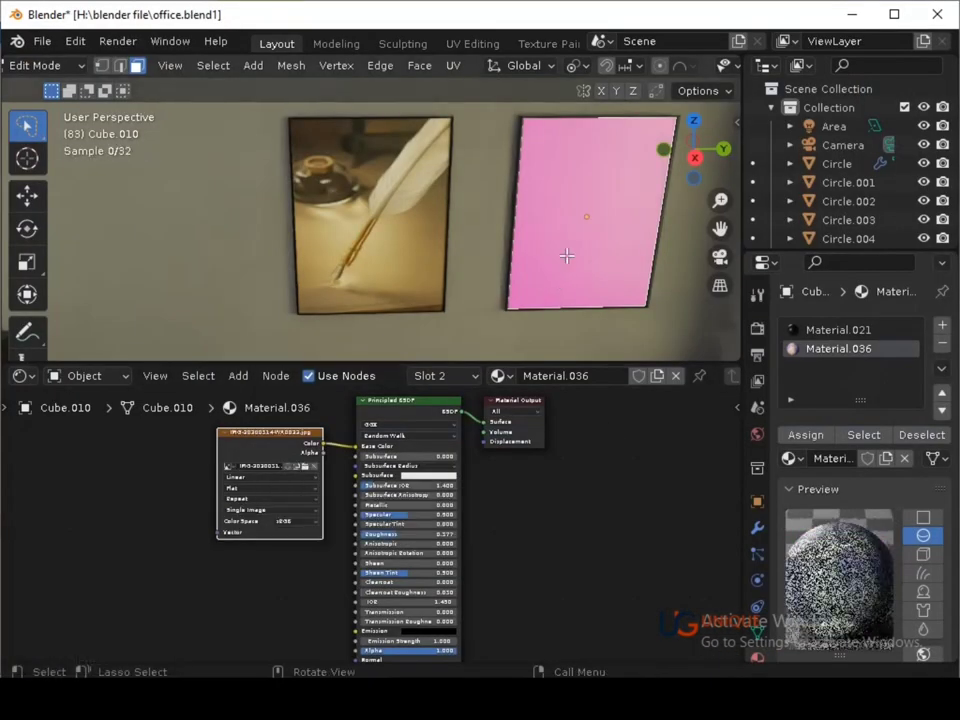
Enter Edit Mode on Cube.010 and stretch its UVs along X to suit the flying-books photo.
key(Tab)
click(33, 376)
click(32, 476)
key(Tab)
text(sx)
click(26, 407)
Select all the poster UVs and rescale them to fit the image.
key(Tab)
key(a)
key(Tab)
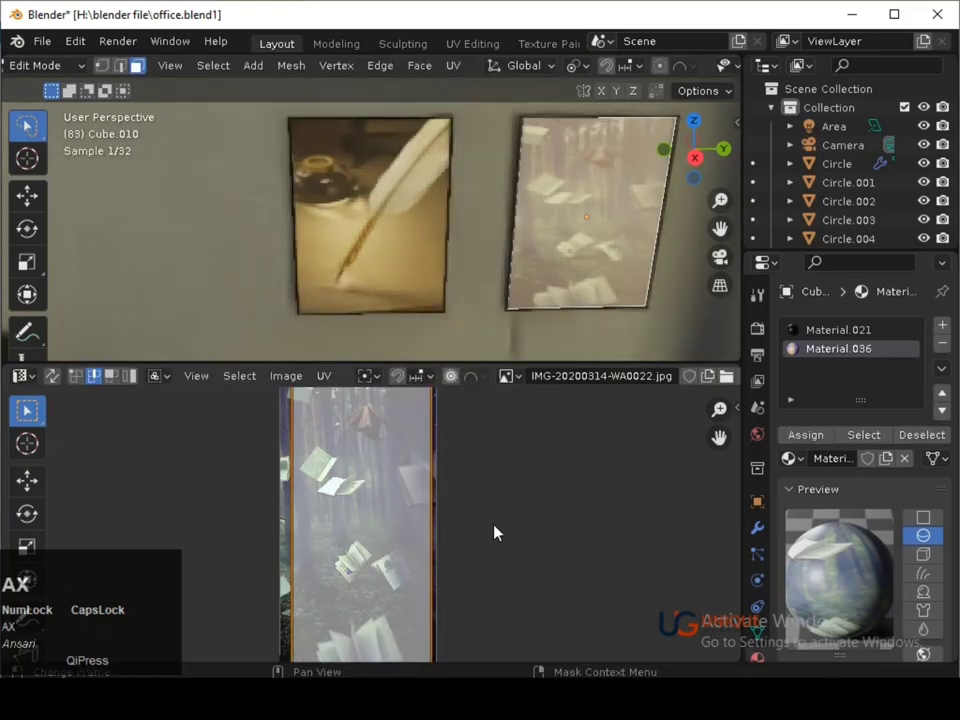
click(26, 407)
click(26, 407)
click(26, 407)
key(Left)
click(26, 407)
click(26, 407)
Constrain and reposition the UV outline within the image, saving along the way.
key(ctrl+Tab)
key(ctrl+s)
click(26, 407)
key(ctrl+s)
key(ctrl+s)
middle_click(26, 407)
click(34, 383)
Return to Object Mode, save the scene, and select a teacup on the table.
middle_click(380, 568)
middle_click(505, 545)
key(ctrl+s)
click(603, 293)
key(ctrl+s)
middle_click(566, 323)
click(560, 322)
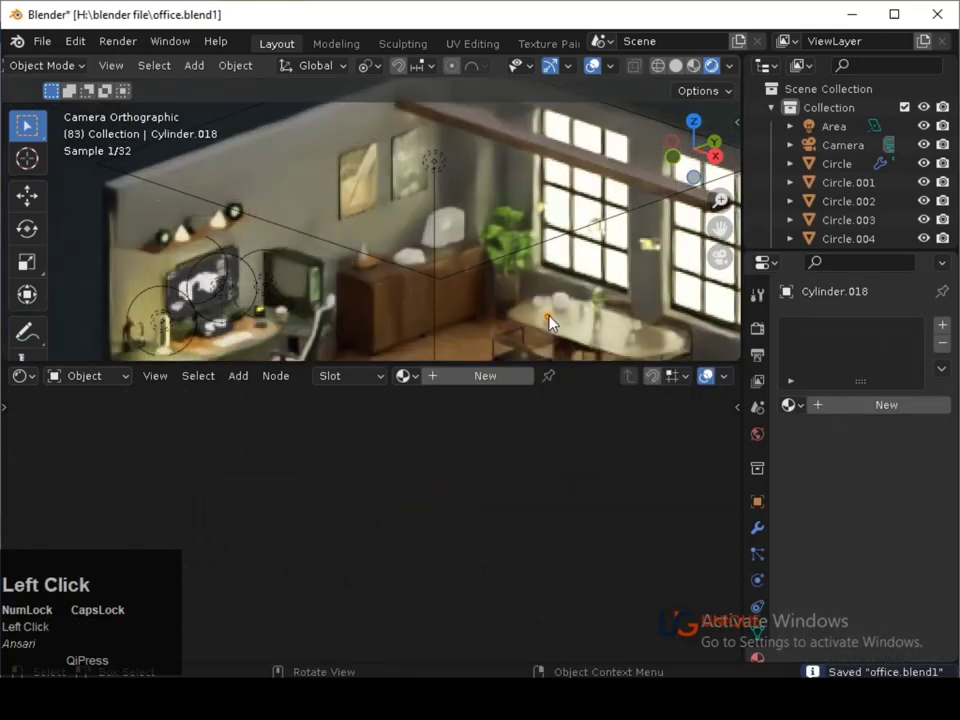
Save the file and select the front, back-left and right saucers on the table.
key(ctrl+s)
drag(470, 342, 430, 184)
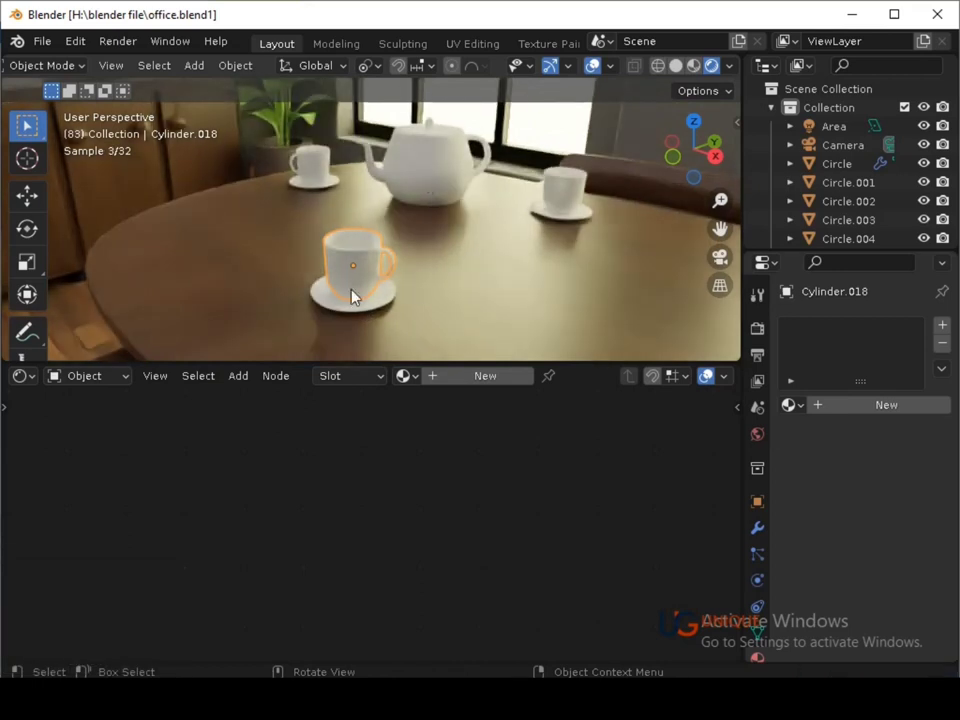
click(357, 295)
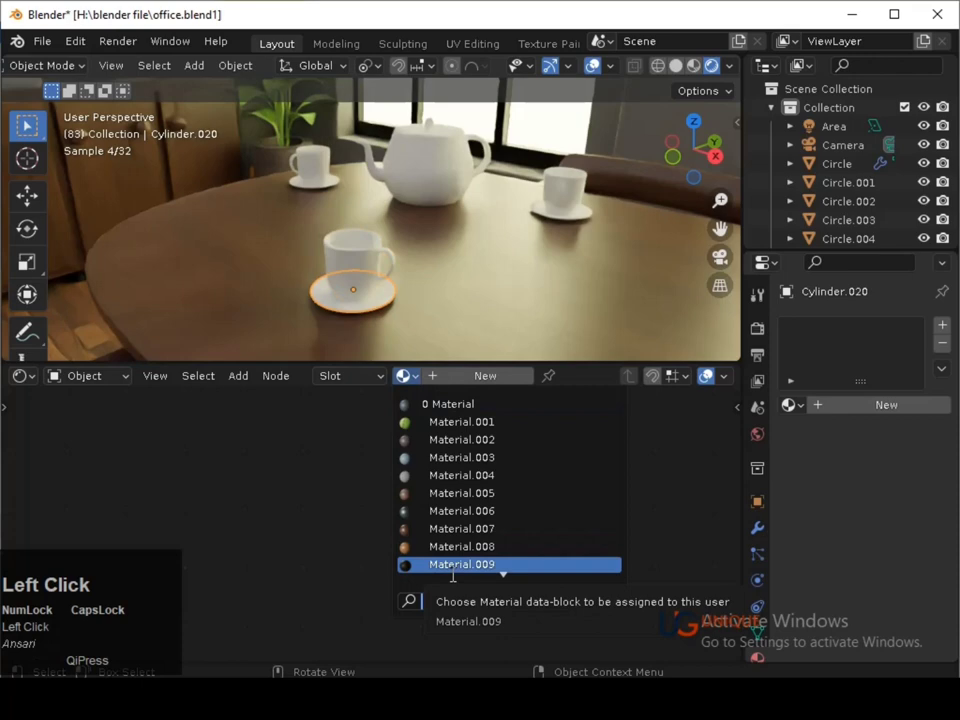
click(317, 190)
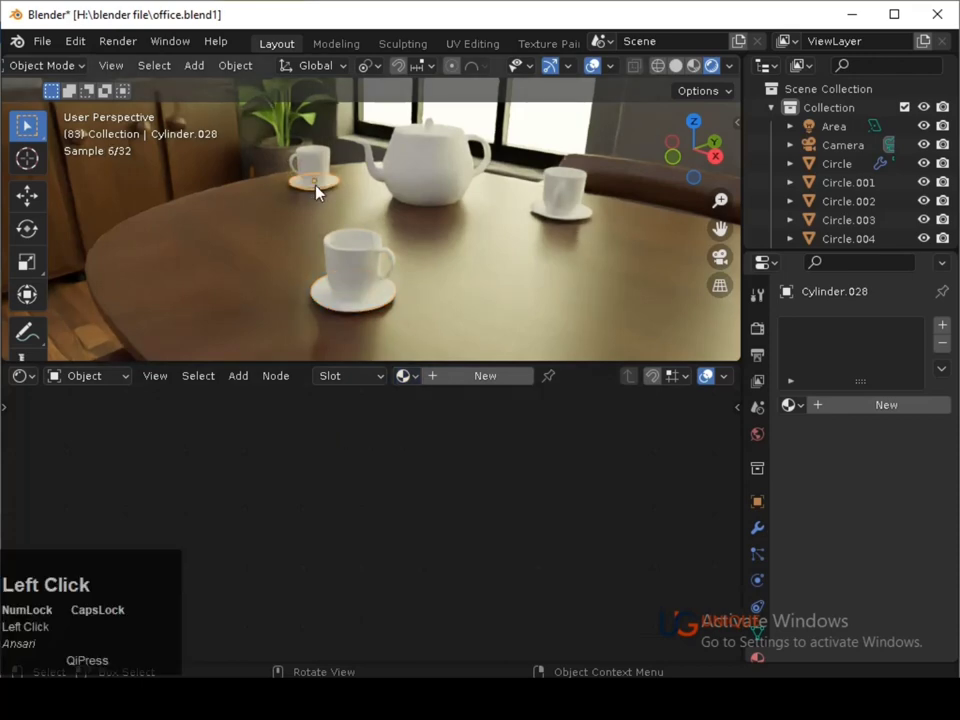
click(344, 319)
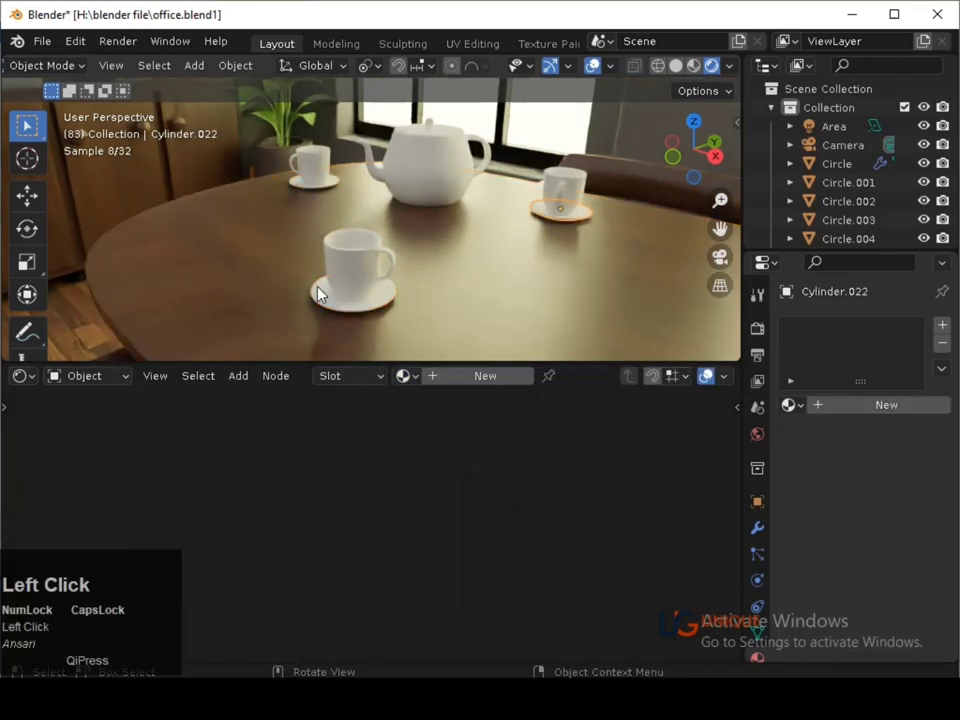
key(ctrl+z)
middle_click(370, 214)
middle_click(421, 256)
In Solid shading, add further teacups to the selection, join them and save.
click(674, 75)
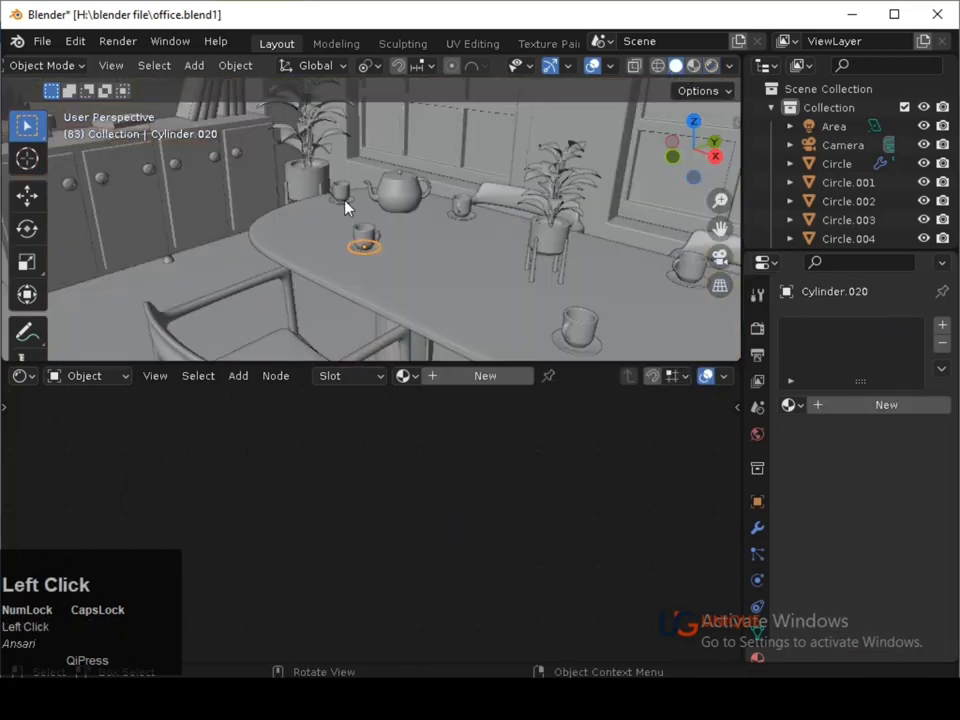
click(479, 226)
key(ctrl+z)
drag(578, 352, 687, 295)
click(691, 289)
key(ctrl+j)
key(ctrl+s)
Add the remaining teacups to the selection, join, save and return to material shading.
click(594, 338)
click(685, 265)
key(ctrl+z)
click(467, 206)
click(342, 188)
click(371, 237)
key(ctrl+j)
key(ctrl+s)
click(713, 78)
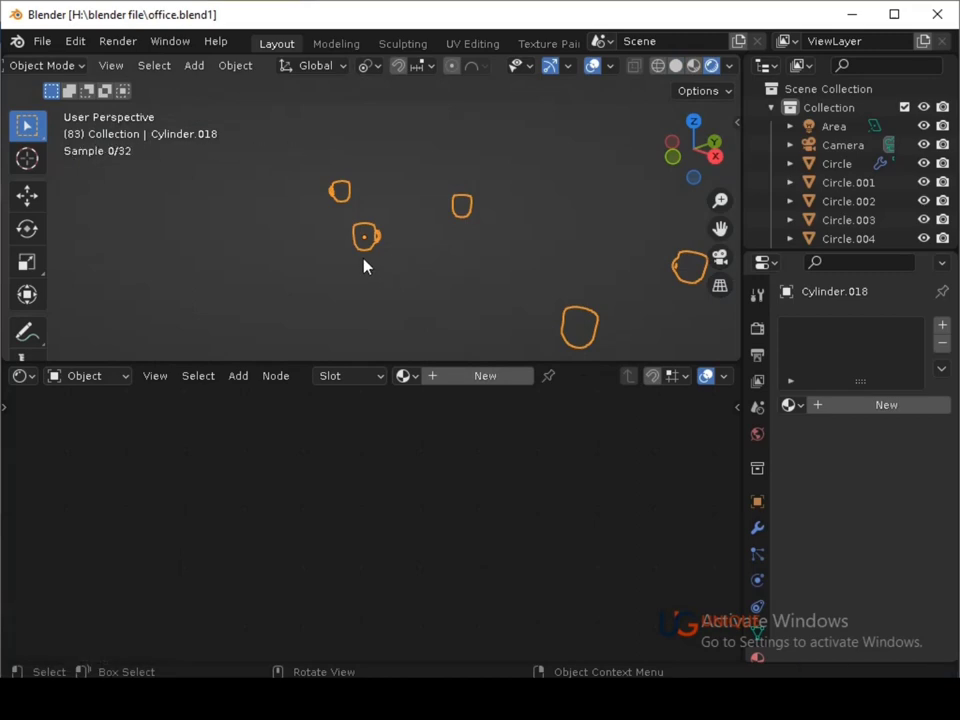
Create Material.037 on the saucers with a pale blue Base Color.
click(371, 256)
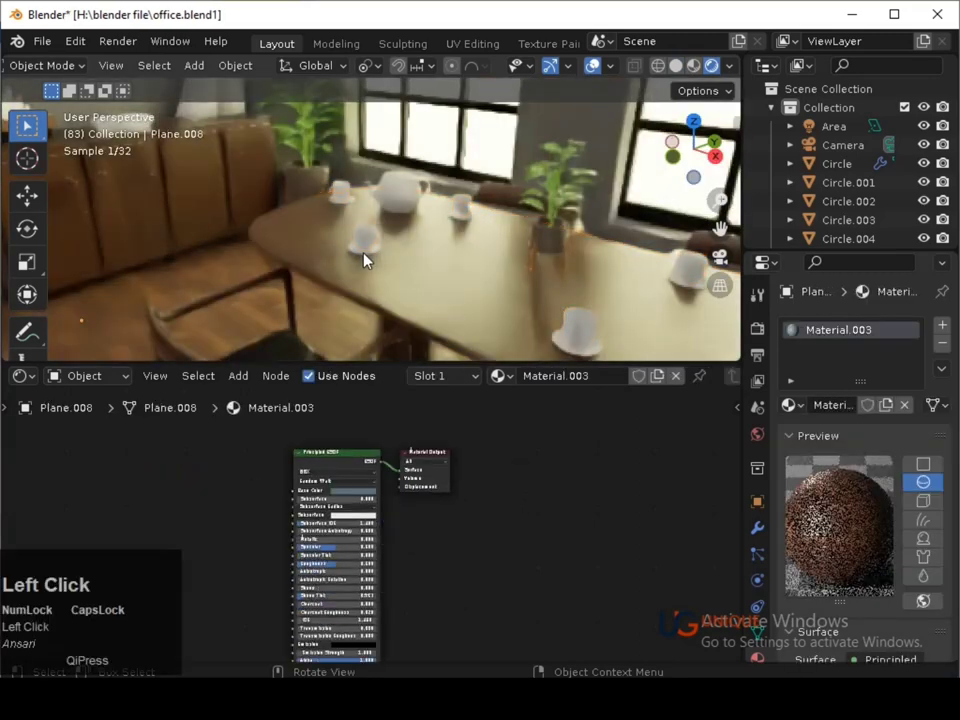
middle_click(477, 570)
click(383, 490)
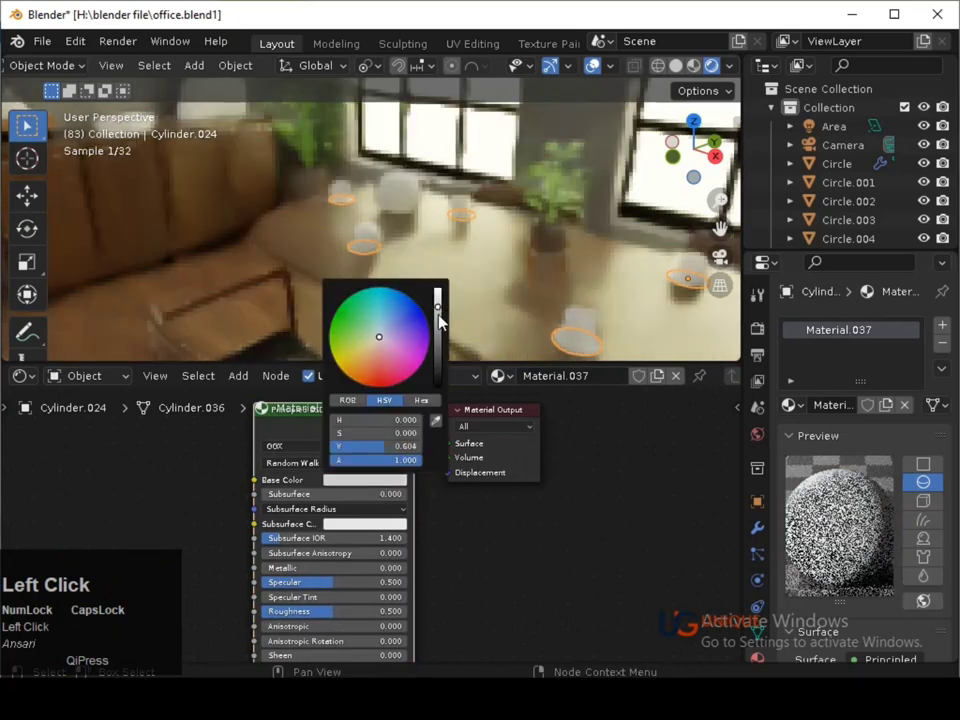
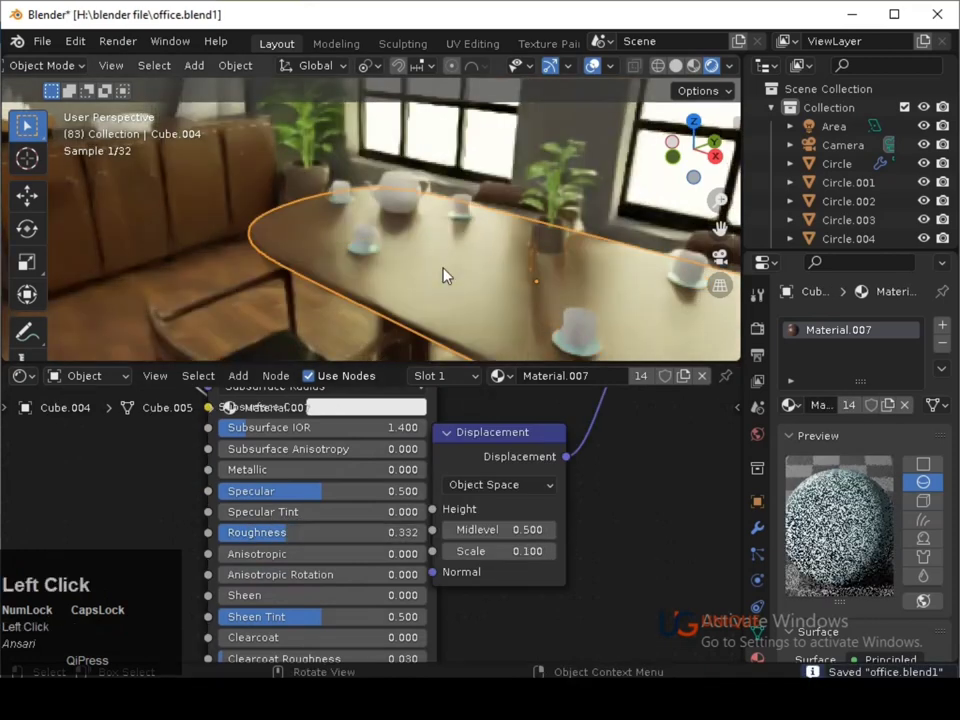
click(569, 345)
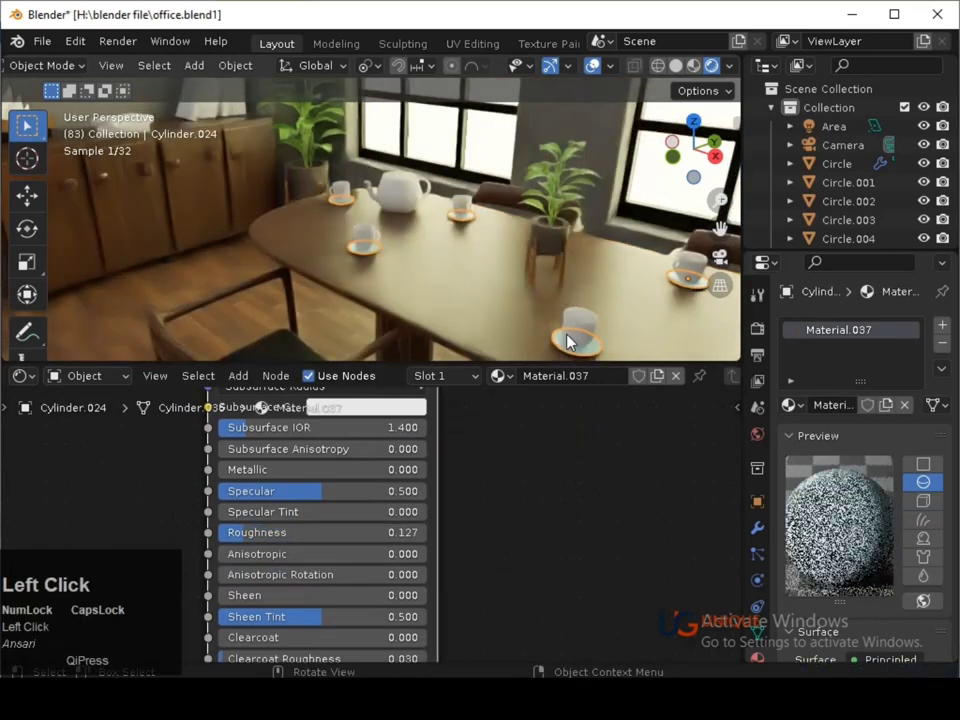
Select the teacups and browse the existing materials down to Material.037.
middle_click(349, 468)
click(346, 519)
click(348, 300)
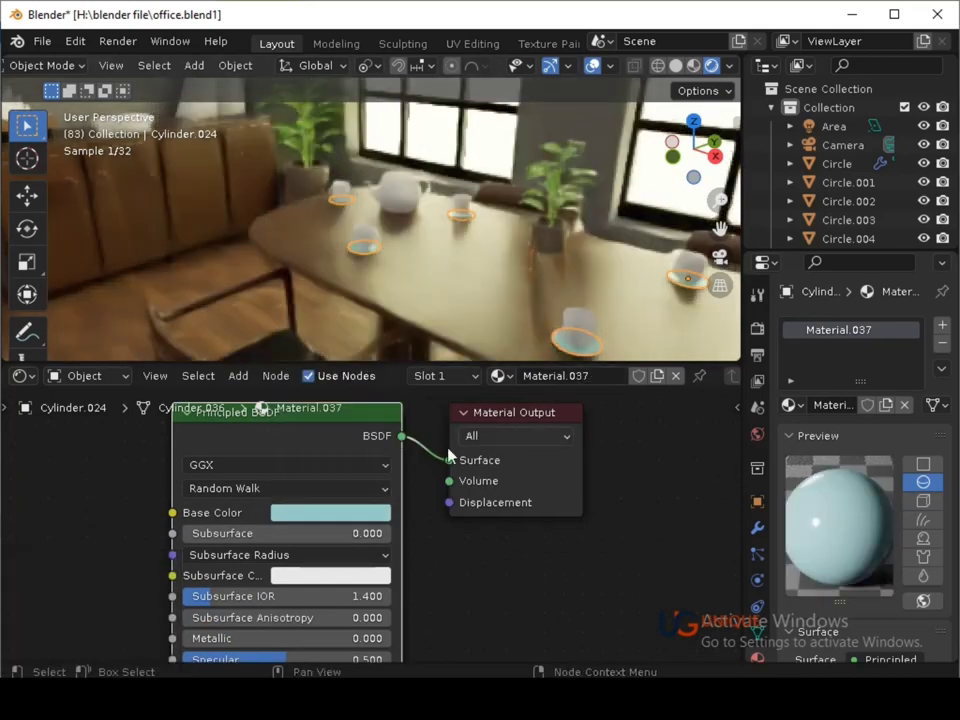
click(377, 521)
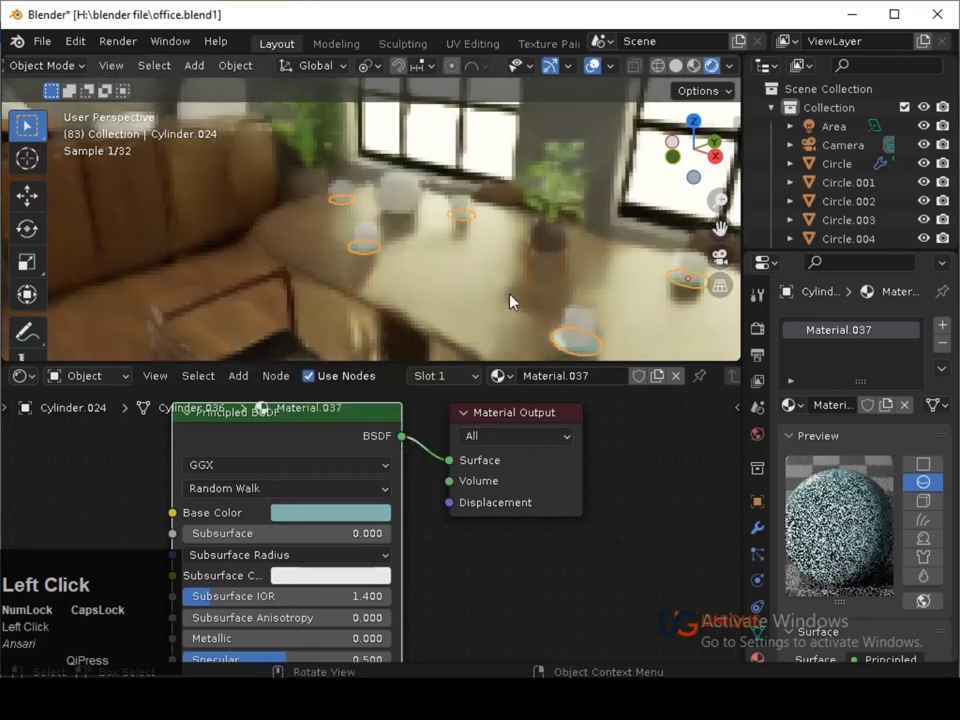
click(509, 383)
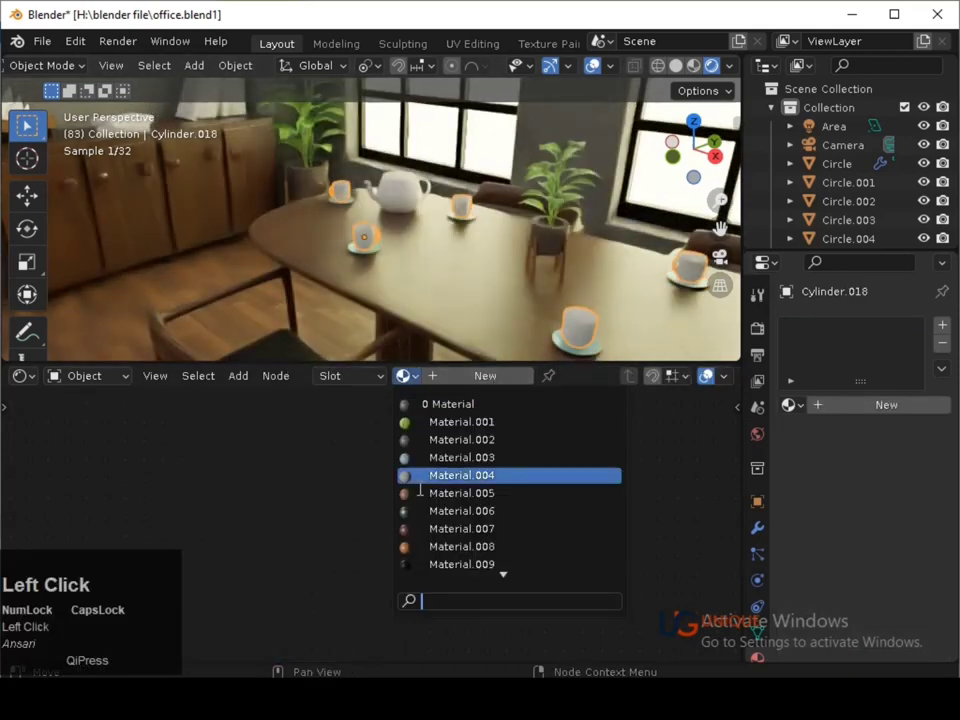
scroll(down, 3)
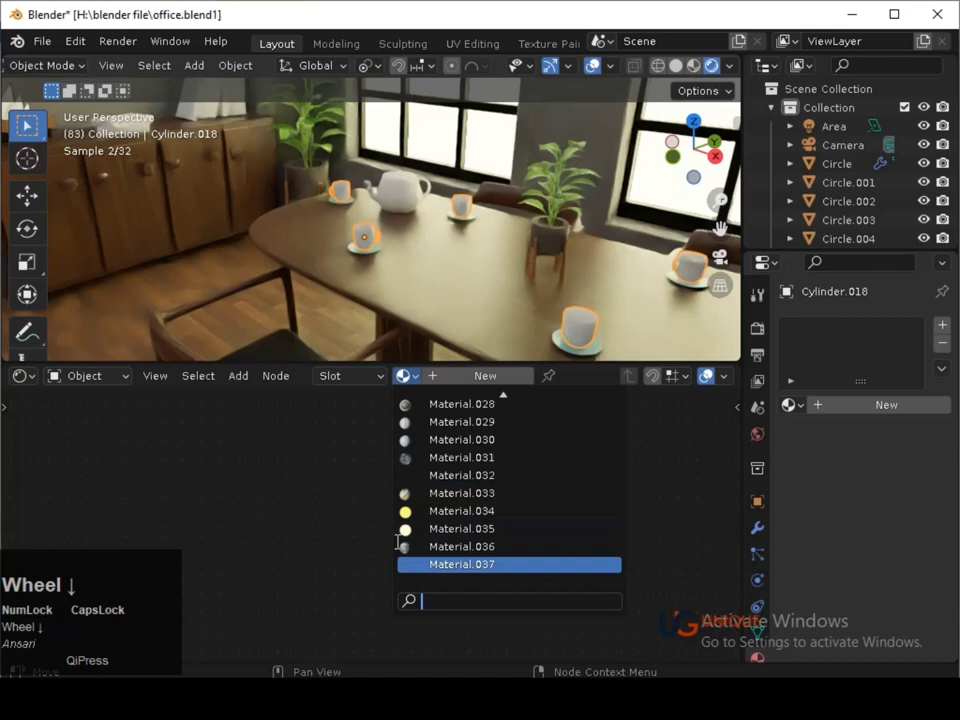
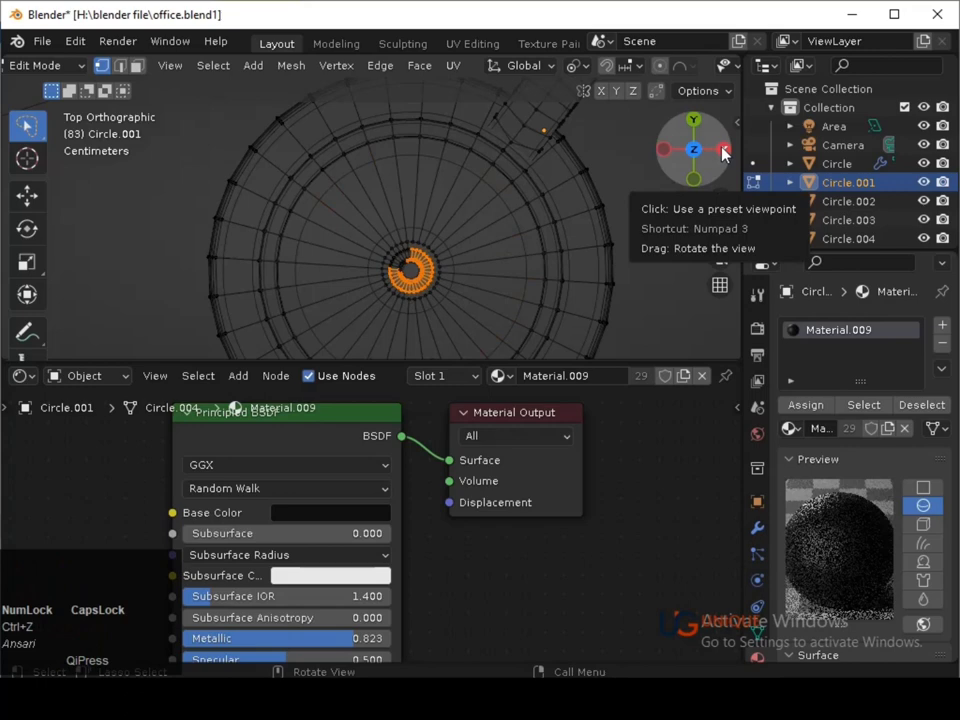
View the teapot lid from the side and add a second material slot for the knob.
click(725, 162)
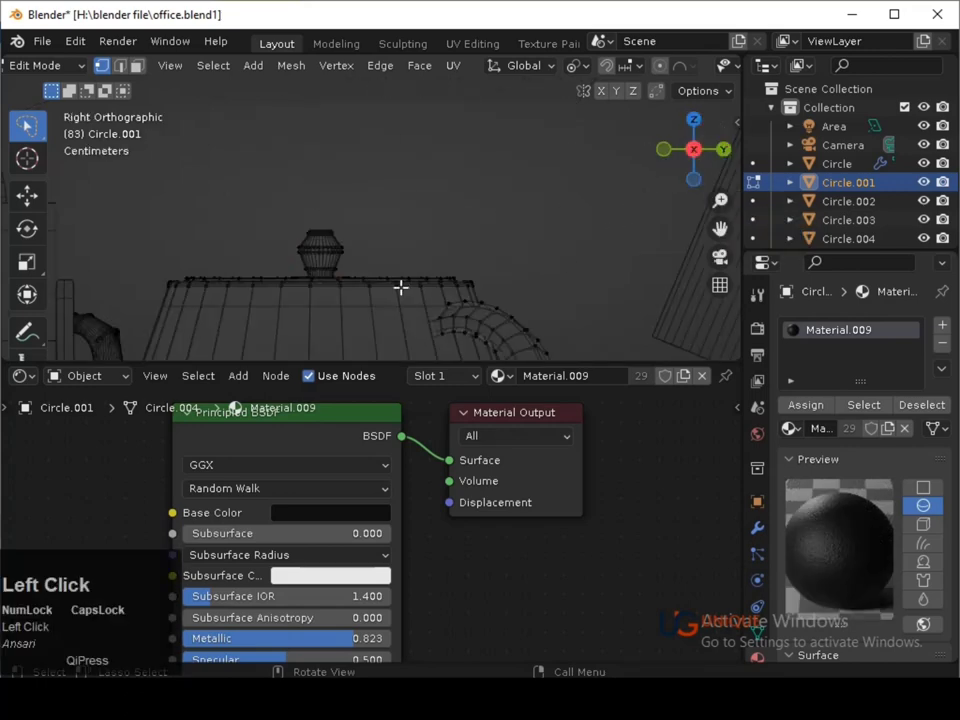
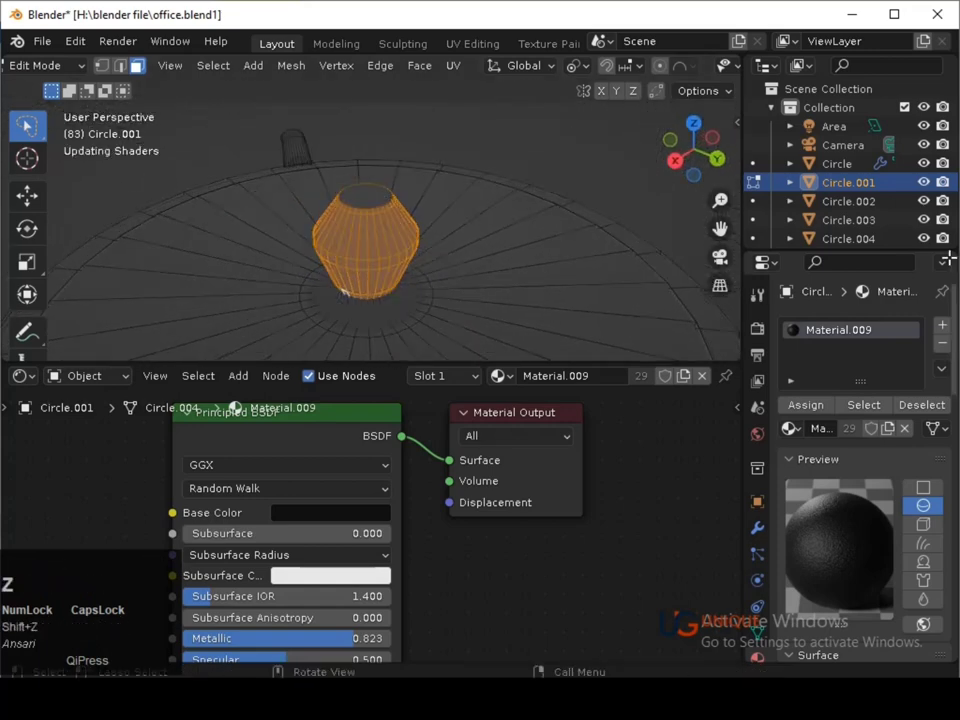
click(946, 328)
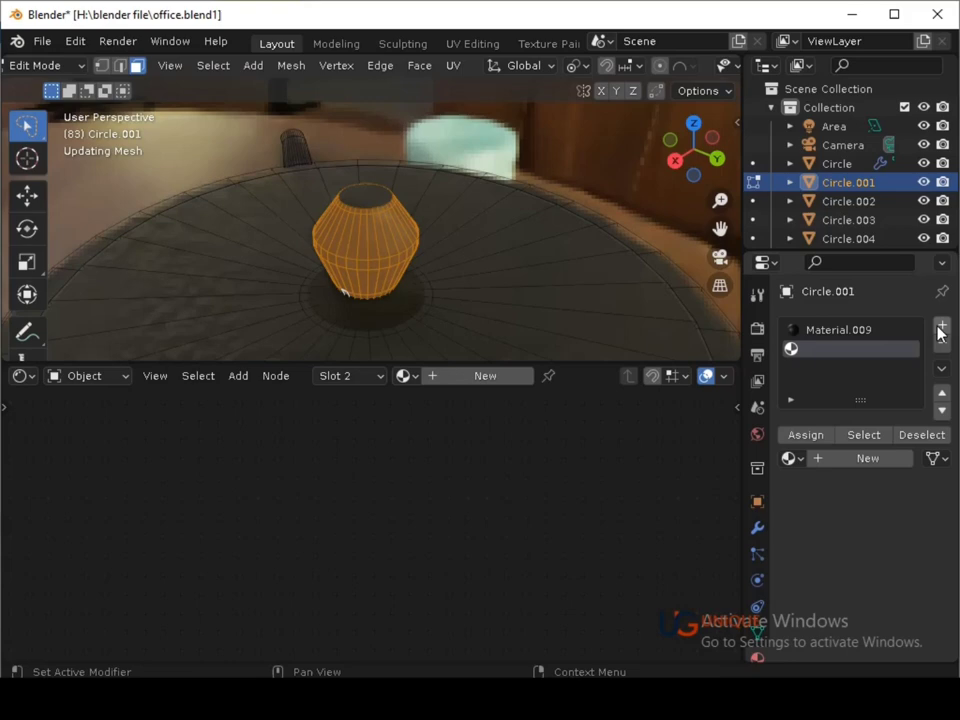
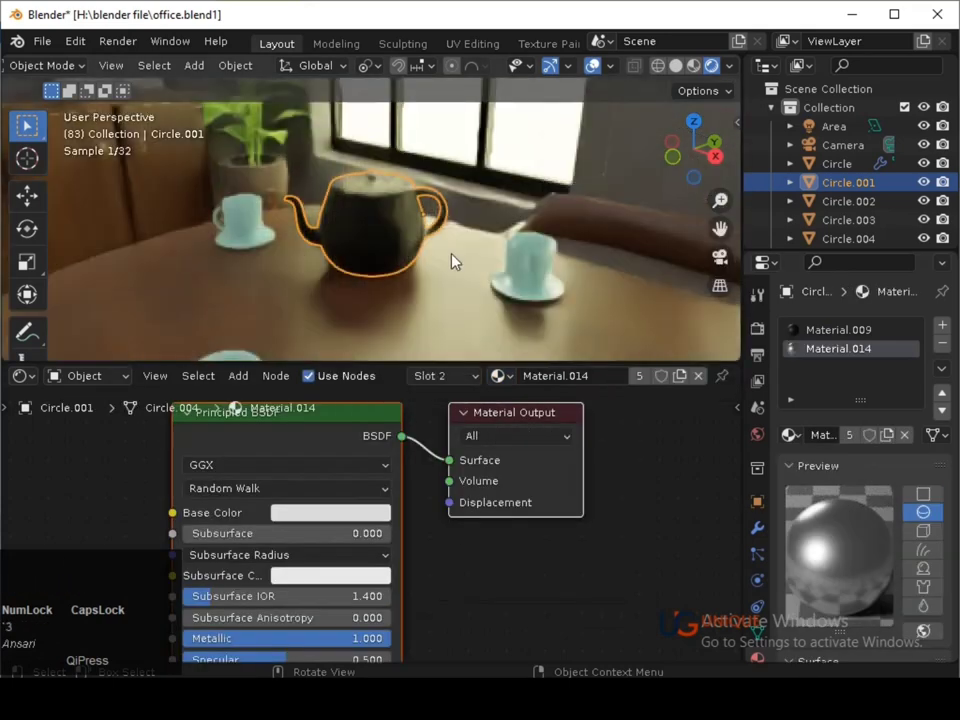
Save the scene, switch to camera view and bring the dining table into close view.
key(ctrl+s)
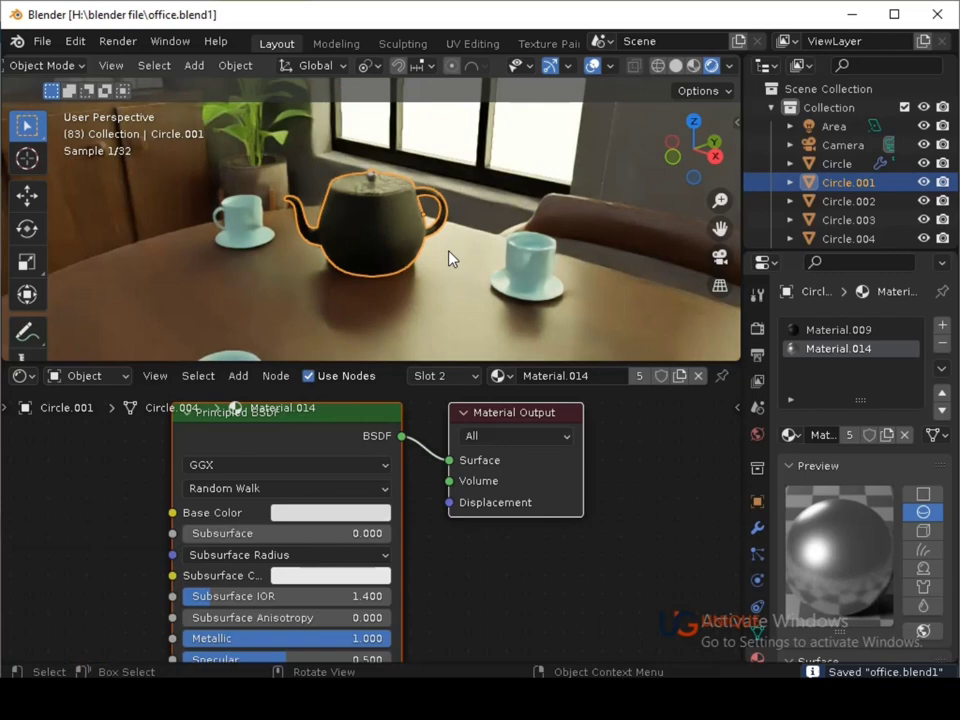
key(ctrl+s)
click(591, 350)
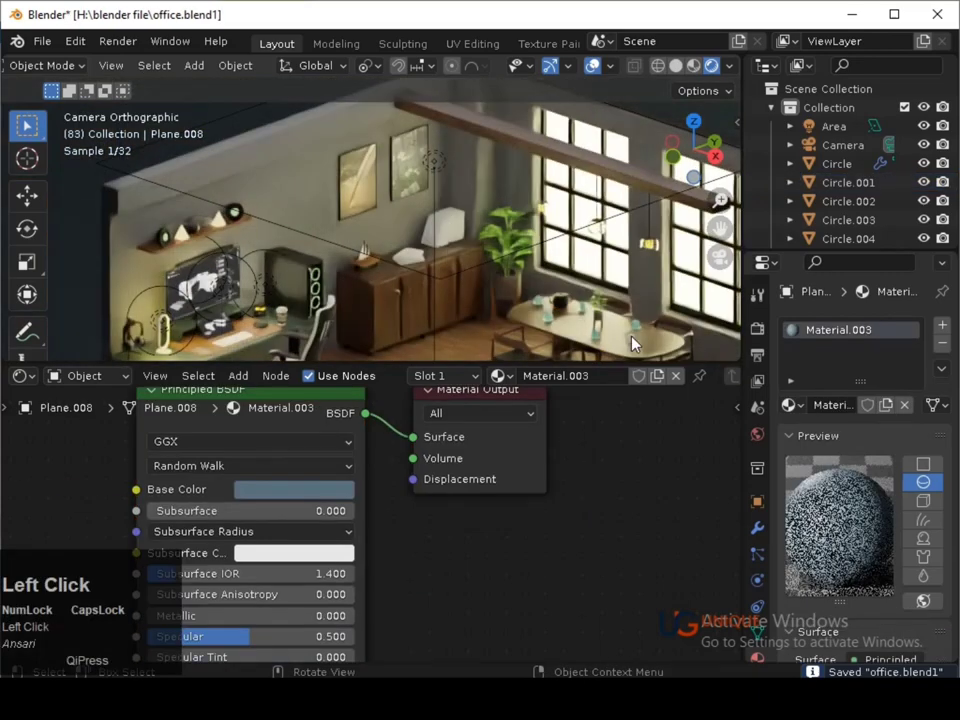
click(638, 346)
middle_click(637, 341)
middle_click(591, 298)
Select the small cup piece on the table and browse existing materials for Material.037.
click(417, 283)
click(417, 286)
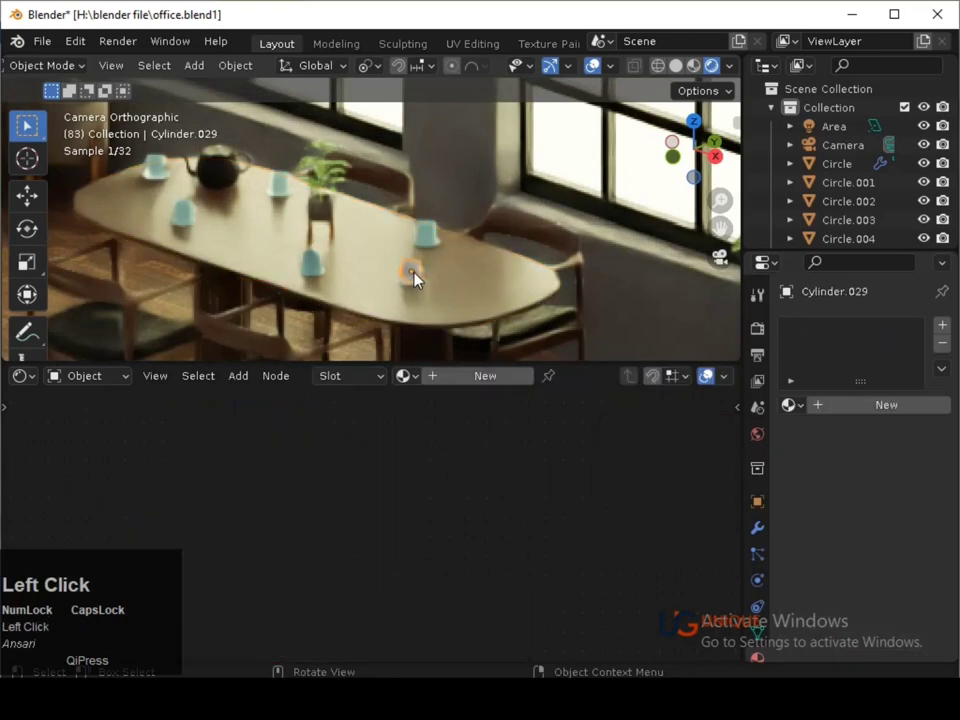
key(ctrl+j)
click(419, 379)
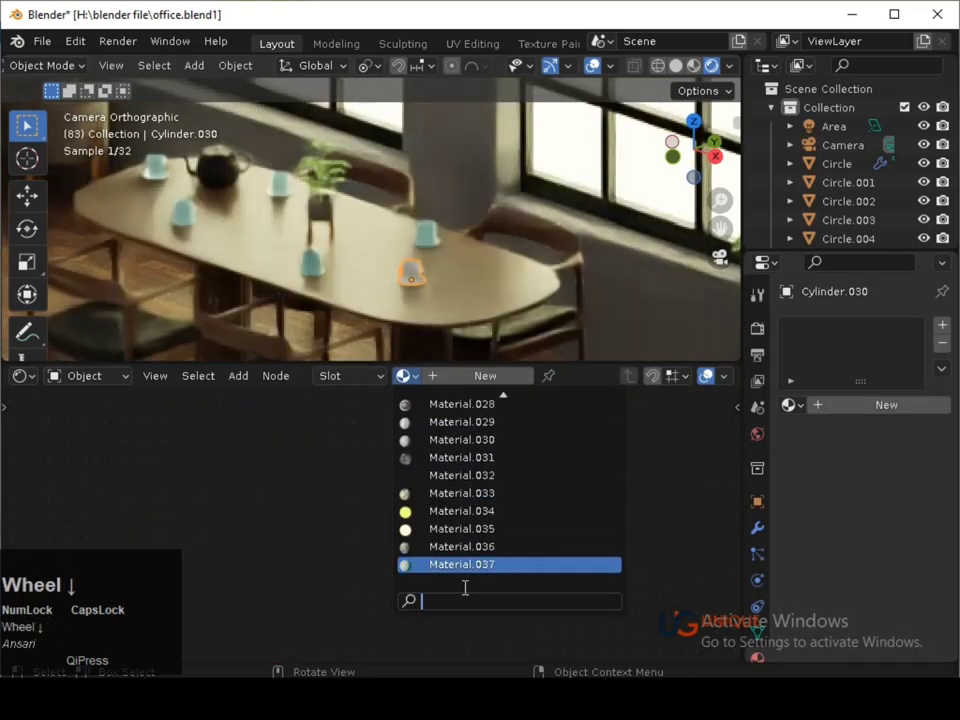
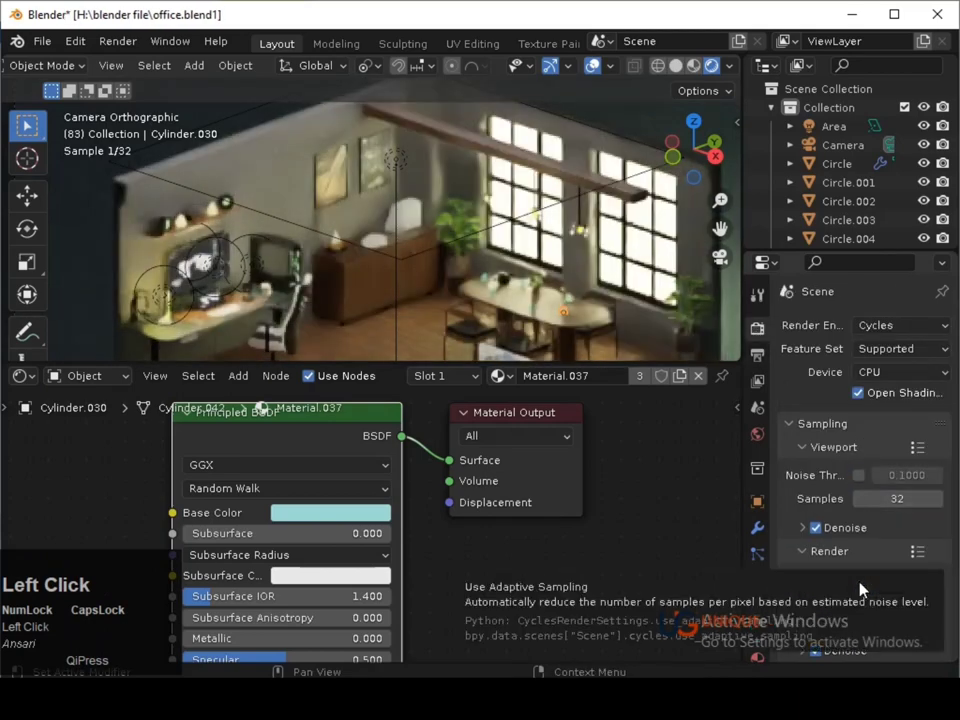
Move the view back out over the room and save the scene.
middle_click(489, 311)
middle_click(481, 299)
key(ctrl+s)
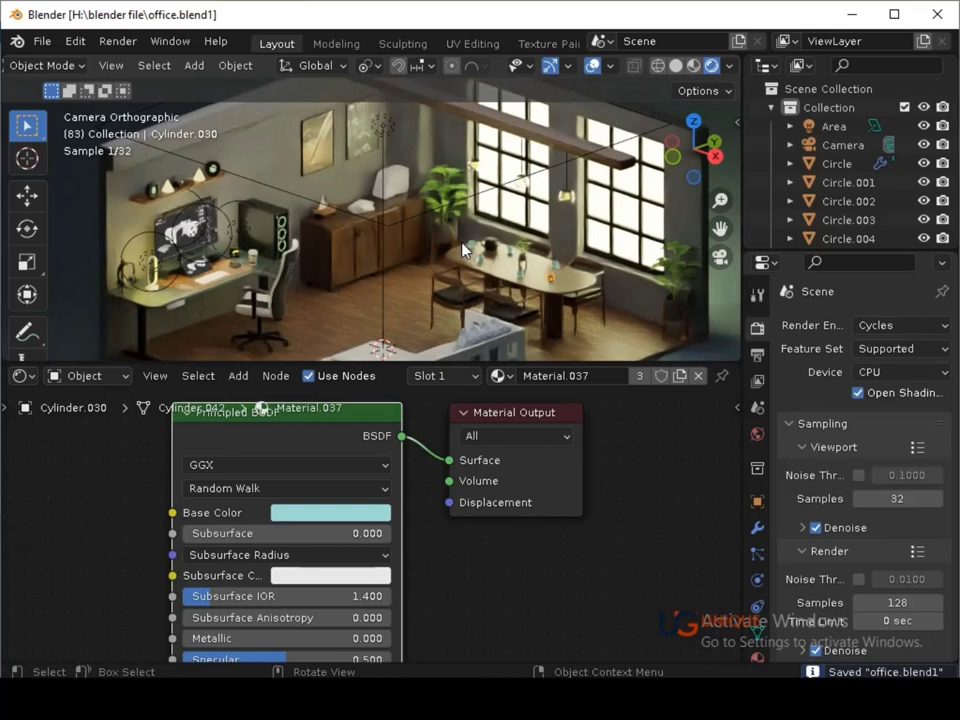
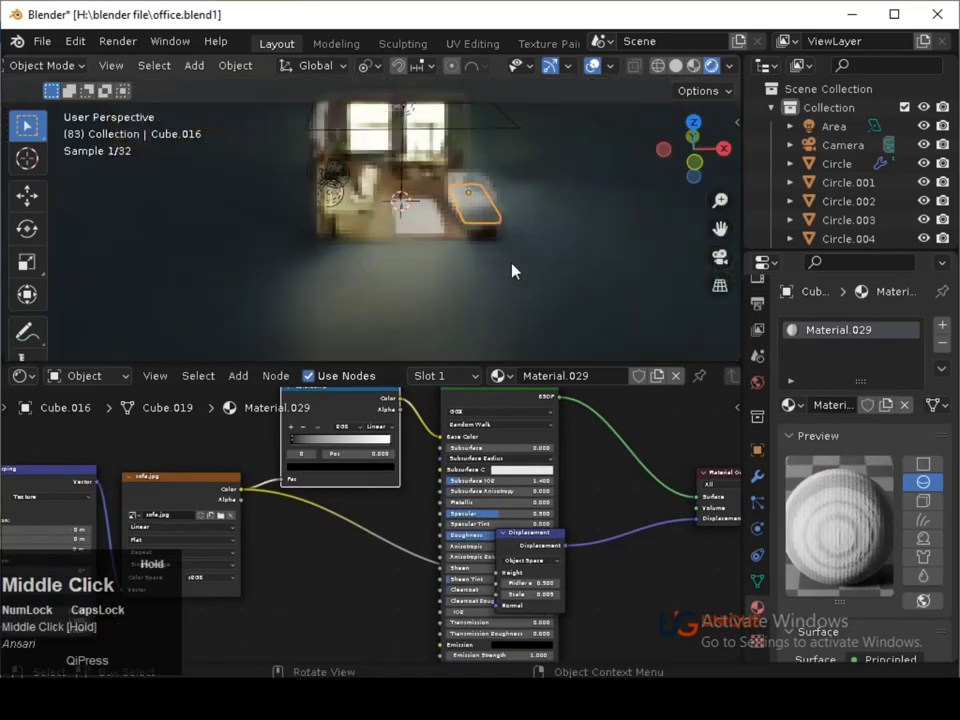
Zoom to the sofa cushion and bring its Material.029 colour ramp node into view.
middle_click(487, 235)
key(3)
middle_click(406, 286)
middle_click(467, 274)
middle_click(439, 277)
key(ctrl+s)
drag(299, 445, 309, 472)
drag(309, 472, 346, 352)
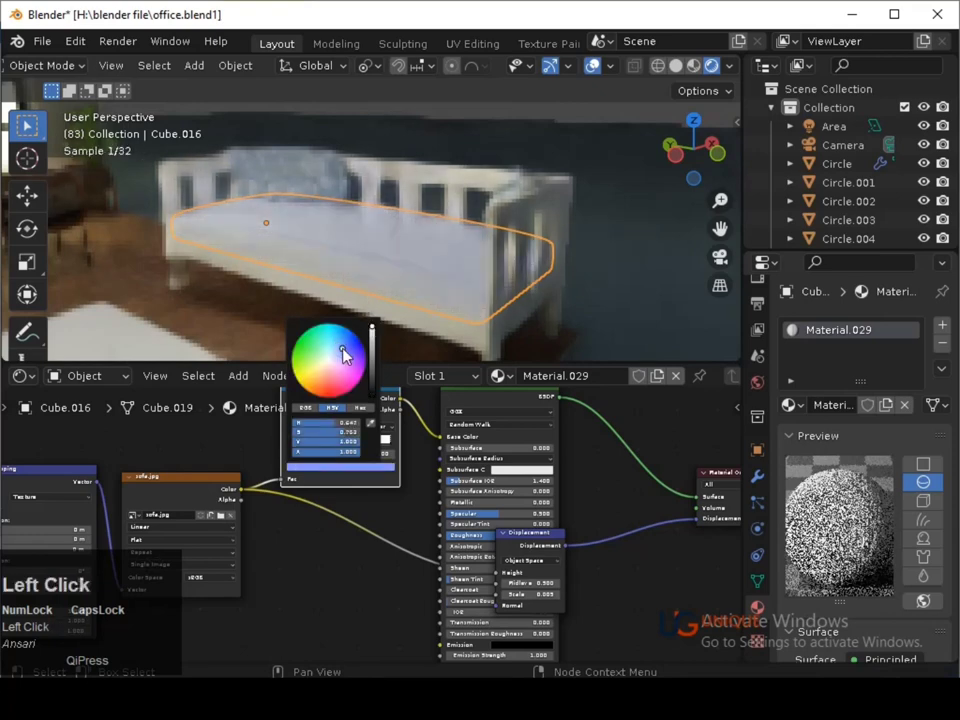
Shift the cushion stripe hue and brightness toward a strong blue.
click(346, 345)
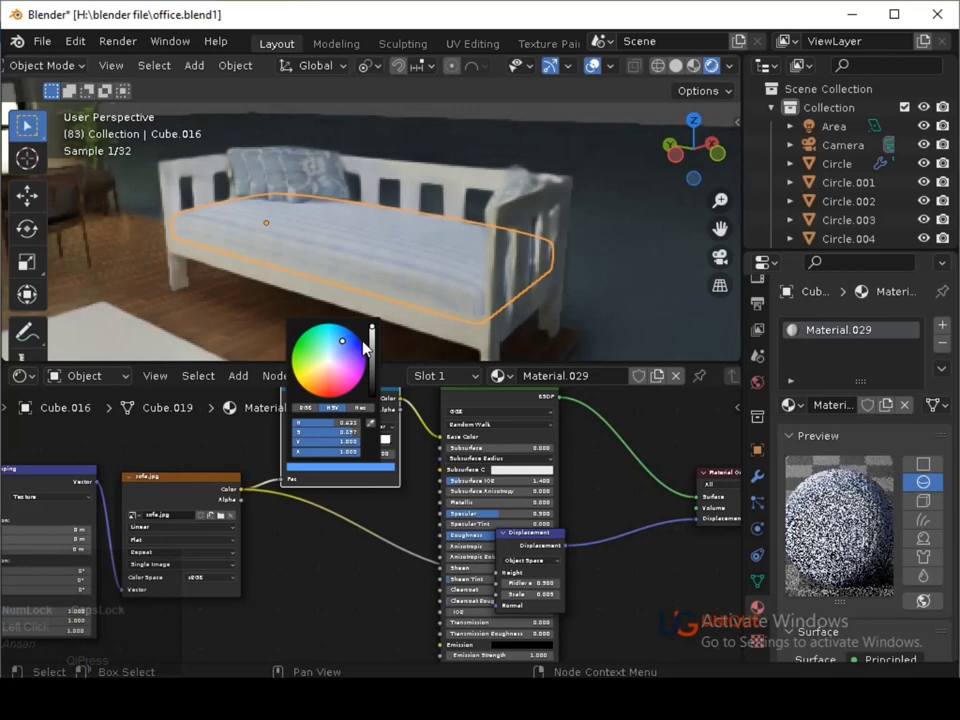
drag(376, 348, 381, 362)
click(378, 367)
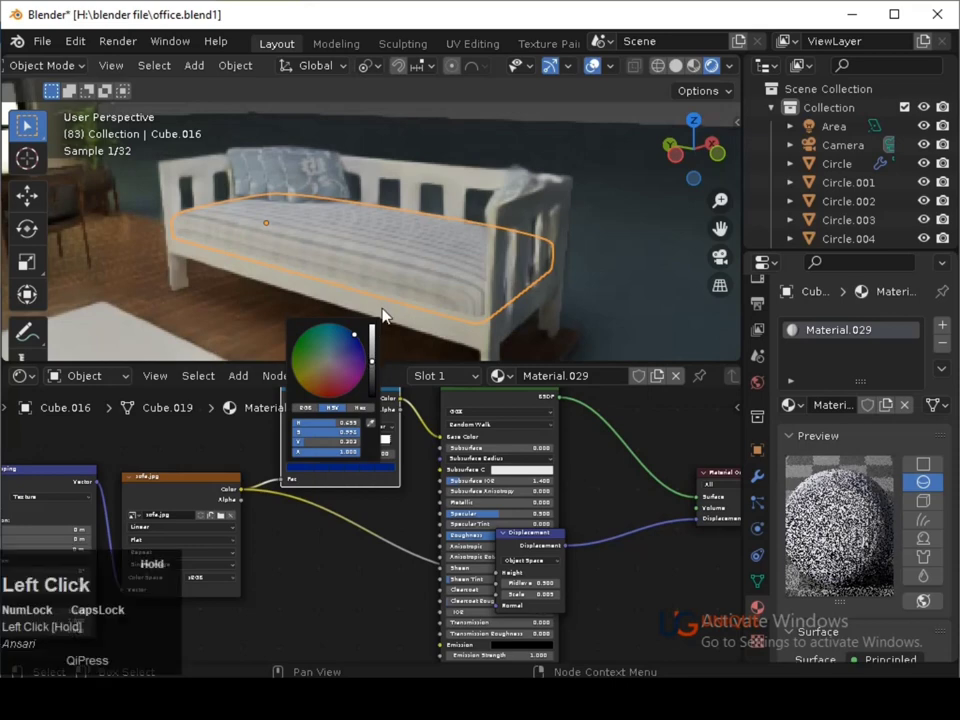
drag(374, 352, 393, 443)
click(393, 443)
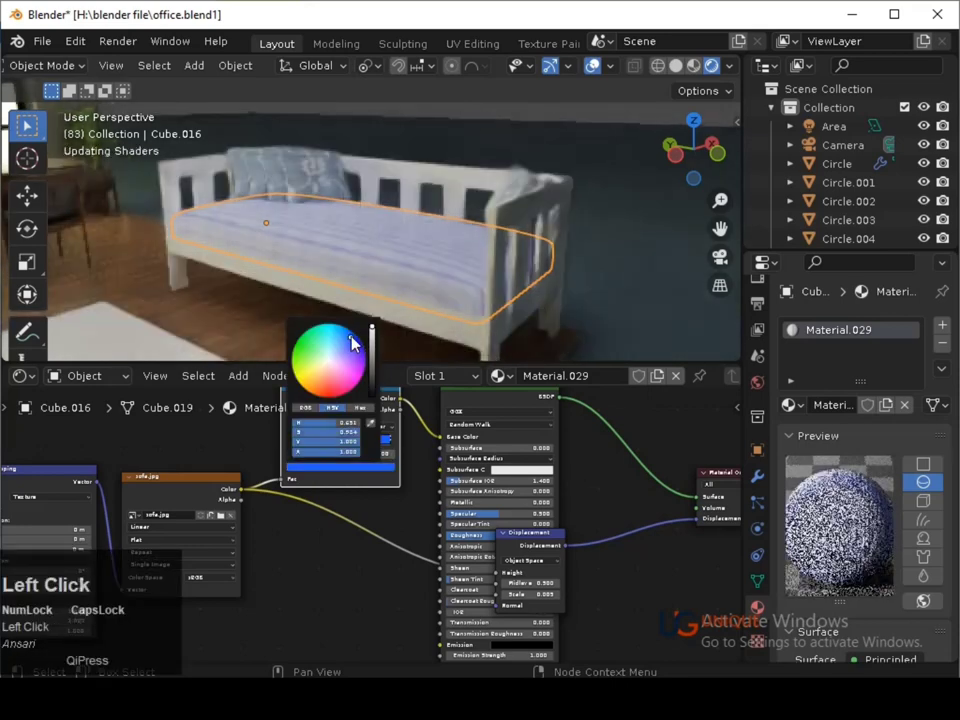
click(377, 365)
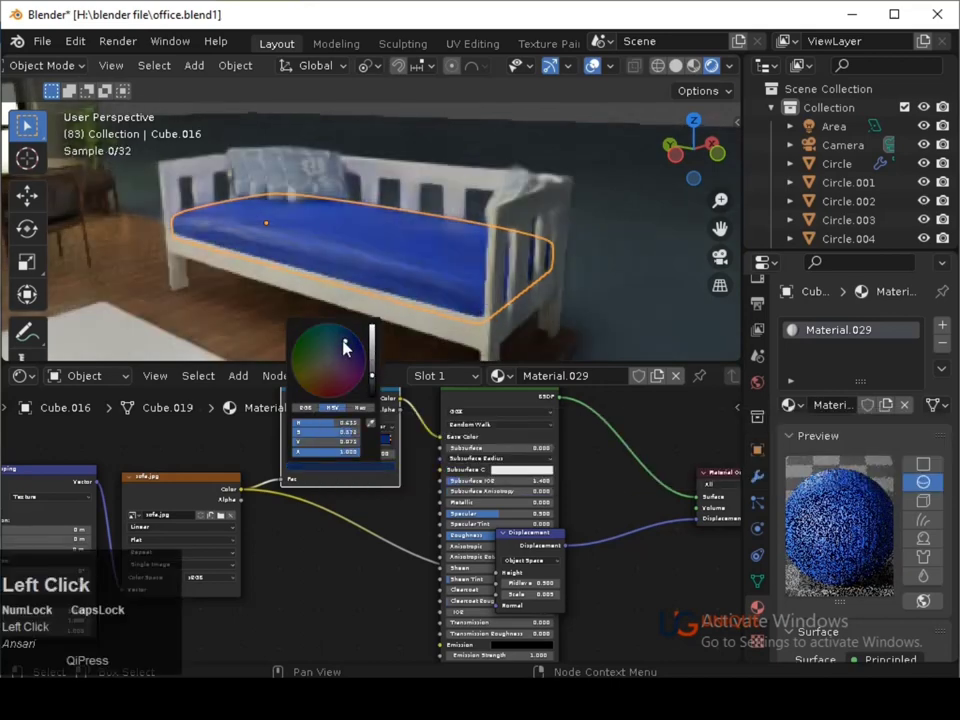
click(343, 354)
Settle the cushion on a soft blue-purple tint, return to camera view and save.
drag(339, 472, 371, 471)
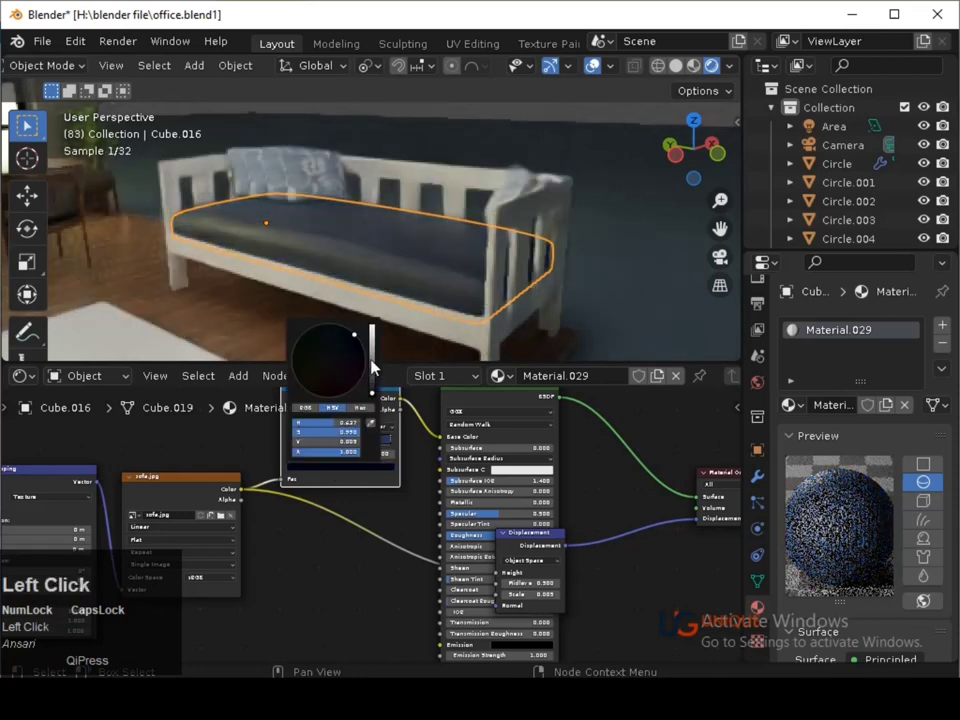
click(395, 447)
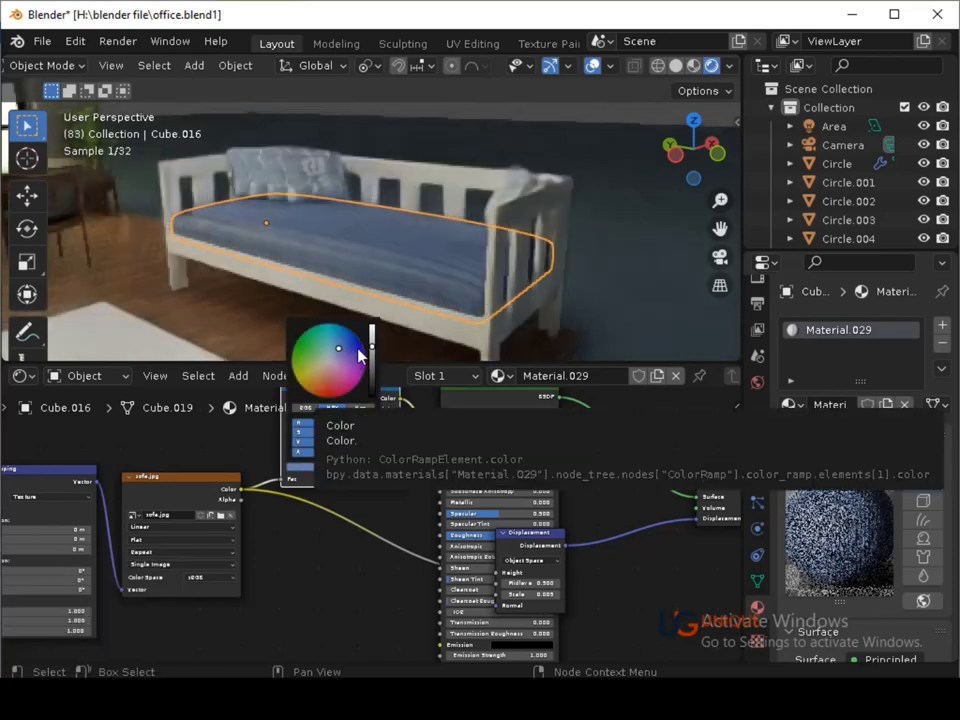
click(377, 340)
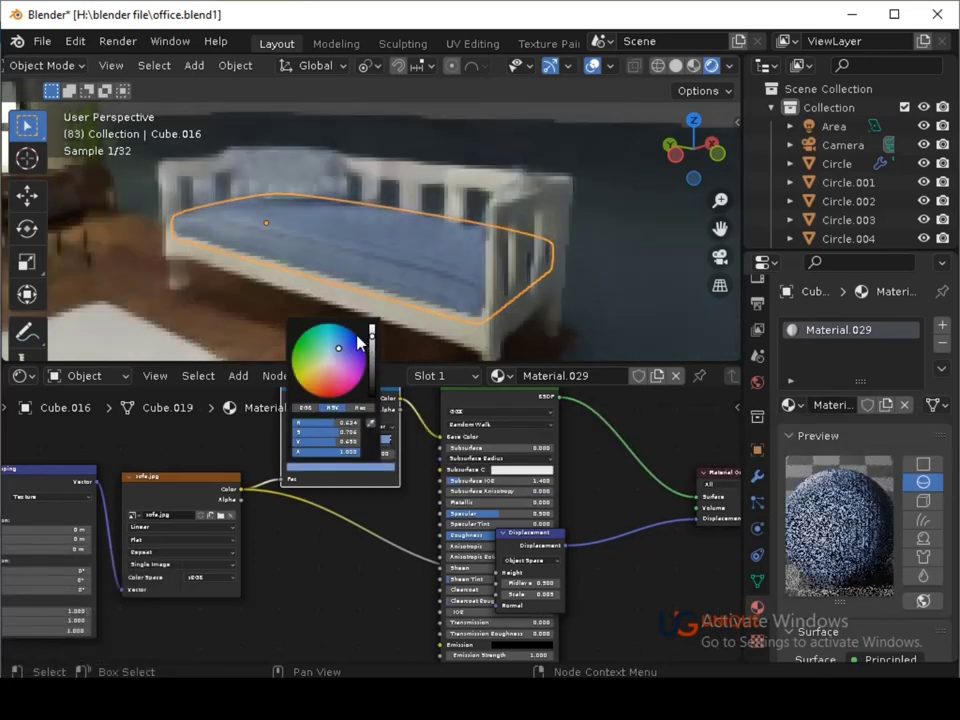
click(351, 343)
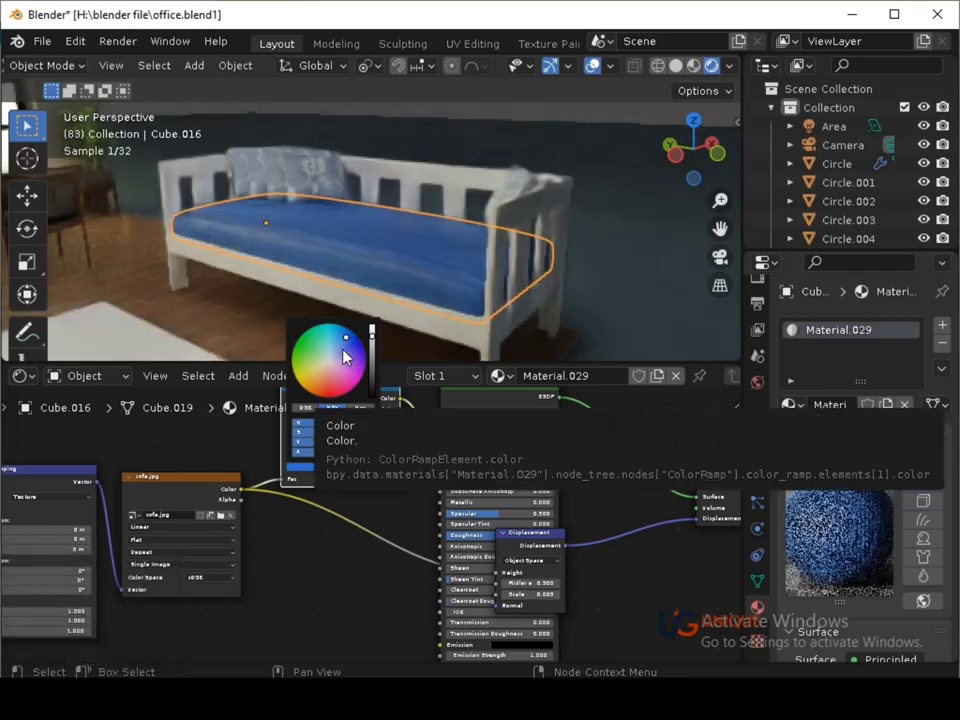
click(347, 355)
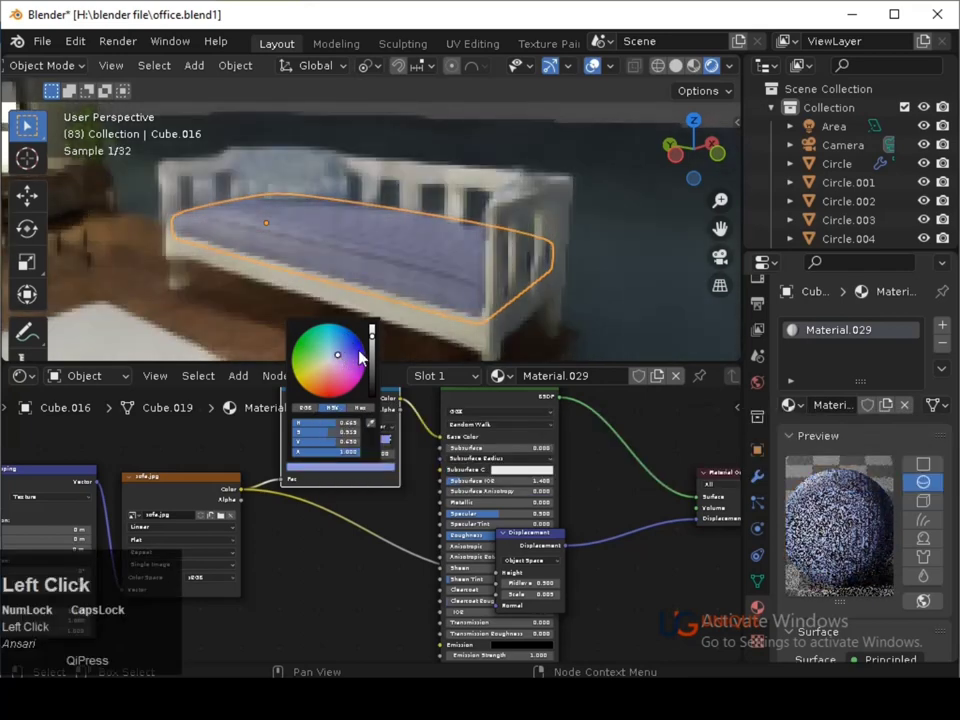
click(375, 335)
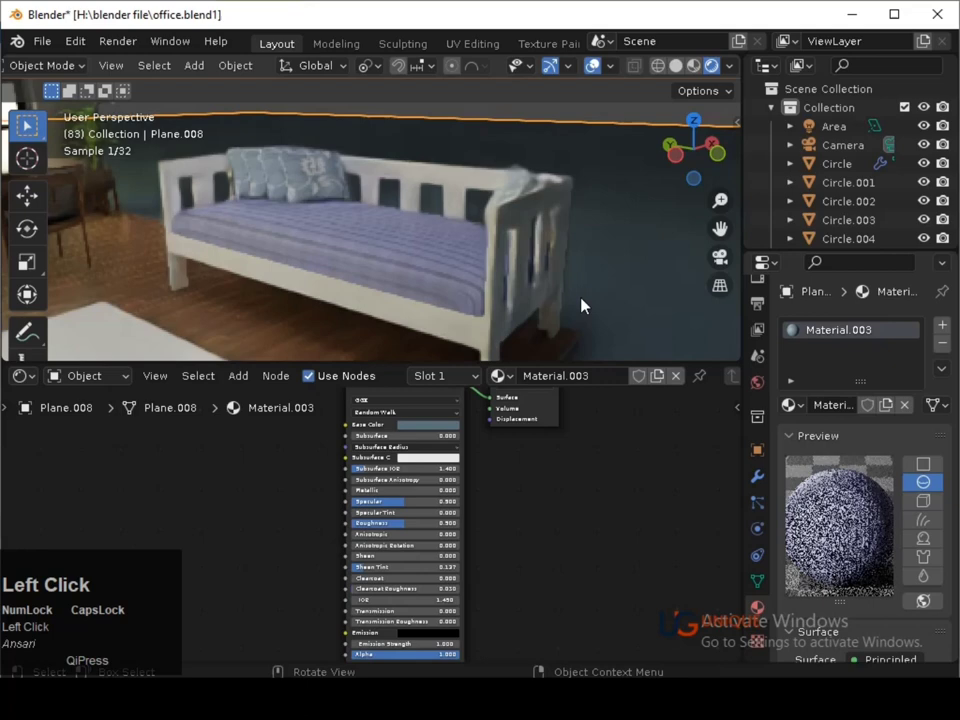
key(ctrl+s)
key(ctrl+s)
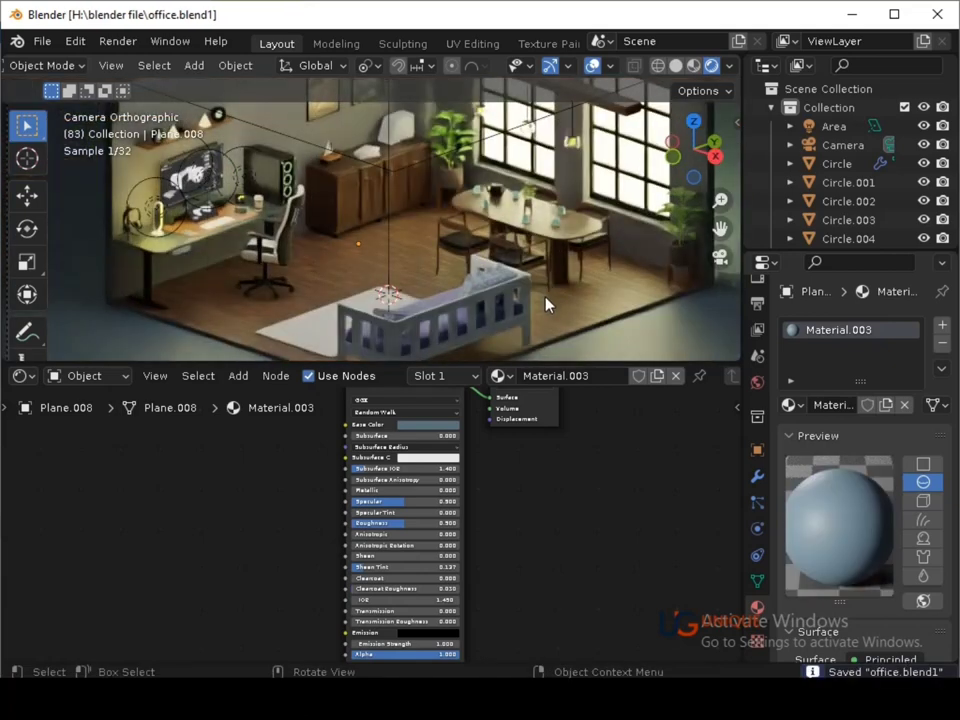
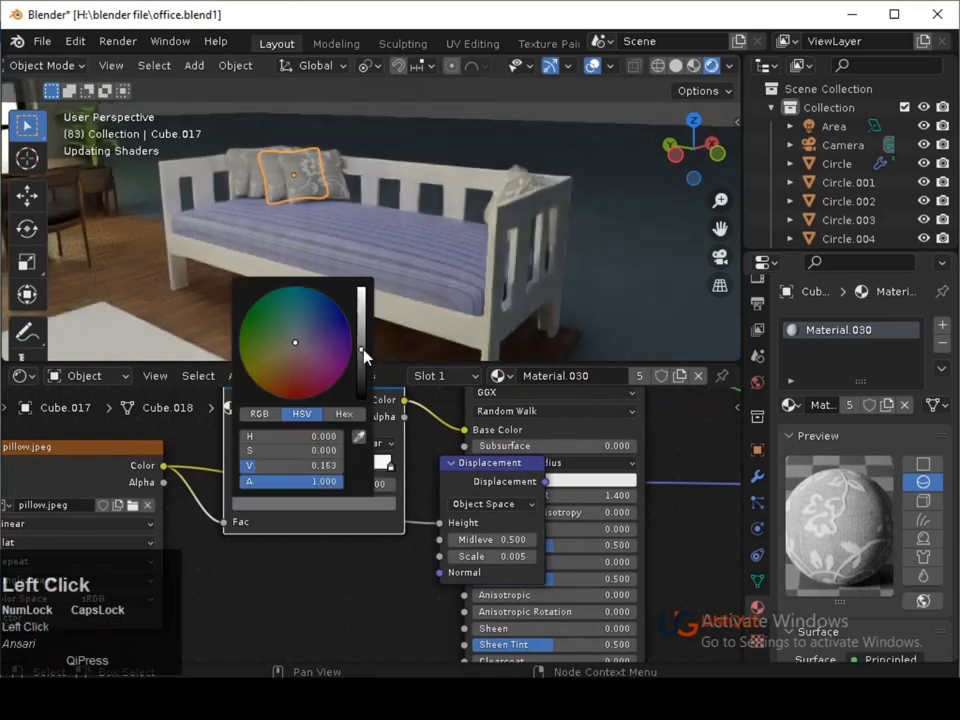
Tint the pillow's first Material.030 ramp stop a lighter blue.
click(400, 471)
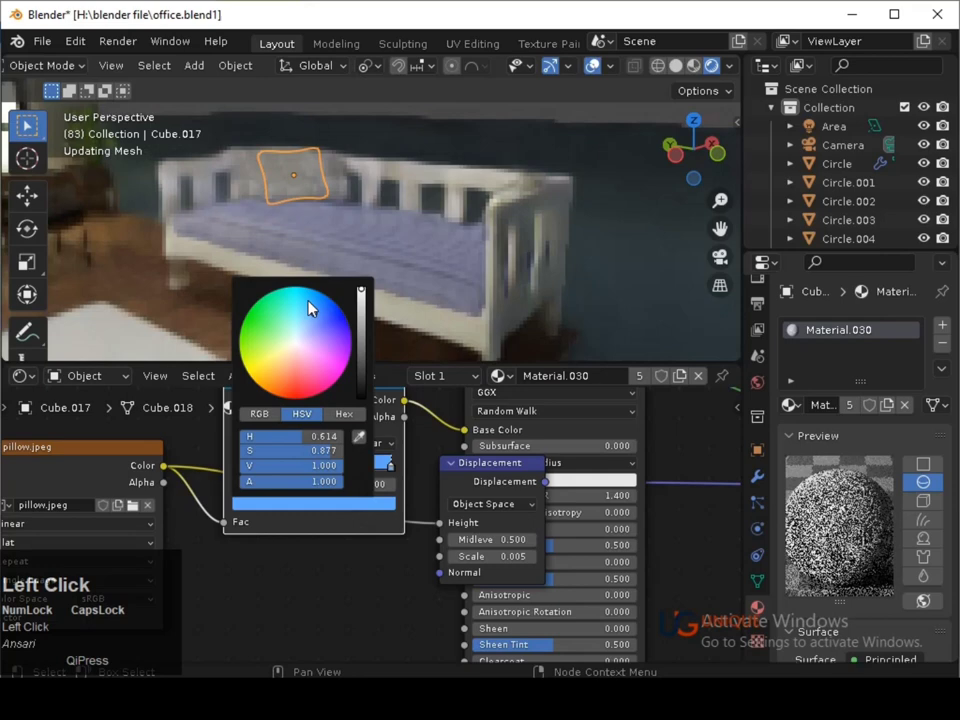
click(311, 313)
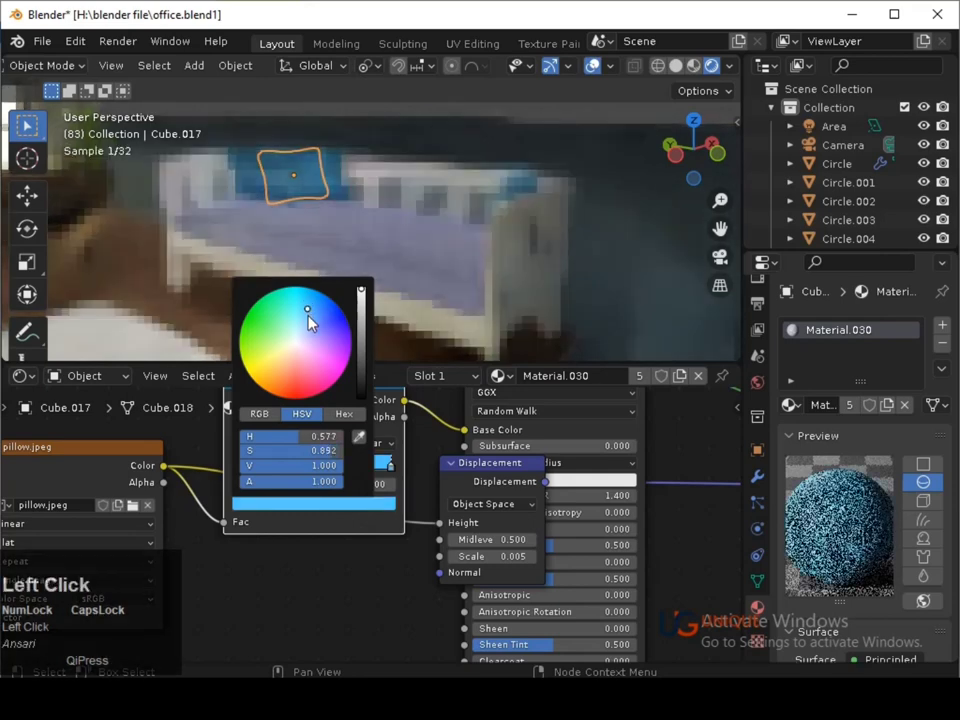
click(313, 316)
click(312, 322)
click(309, 505)
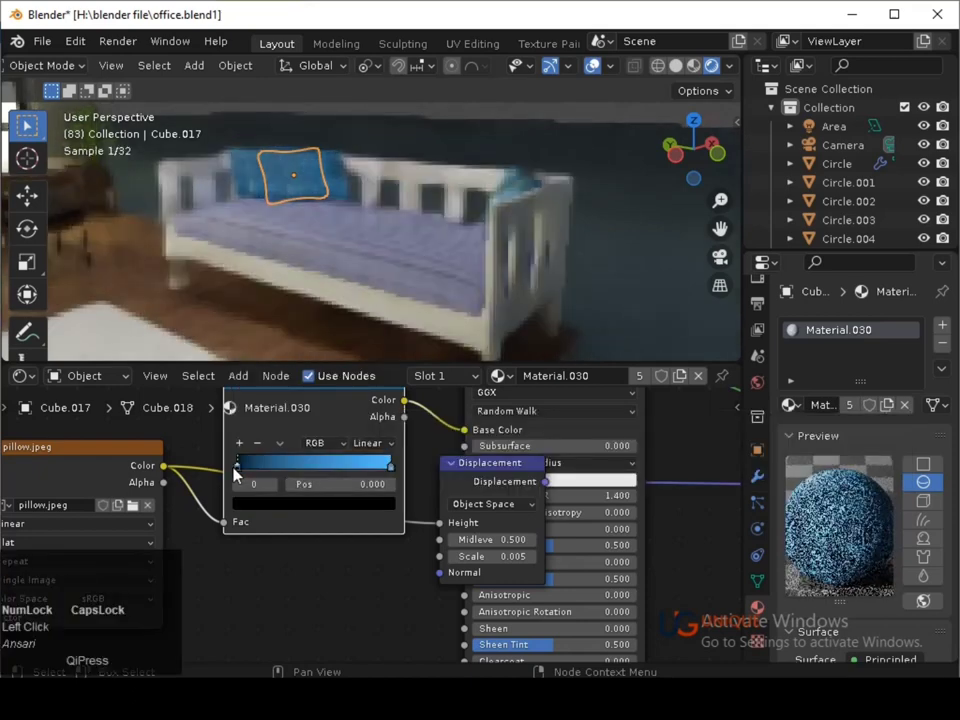
Recolour the pillow's second ramp stop and reopen the first stop's colour.
click(237, 473)
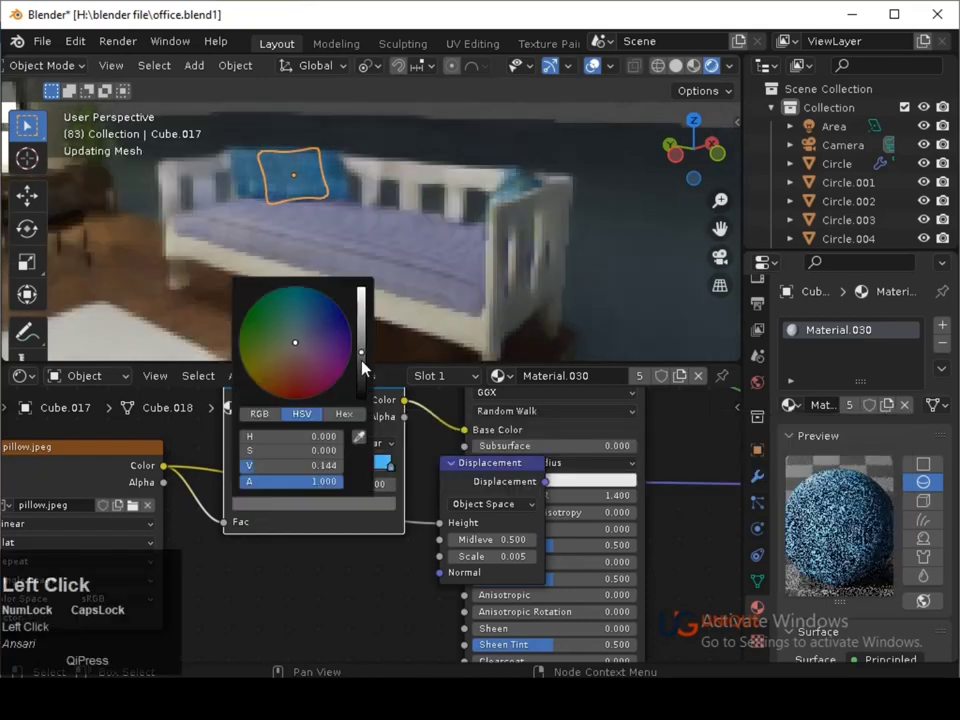
click(363, 326)
click(301, 327)
click(368, 347)
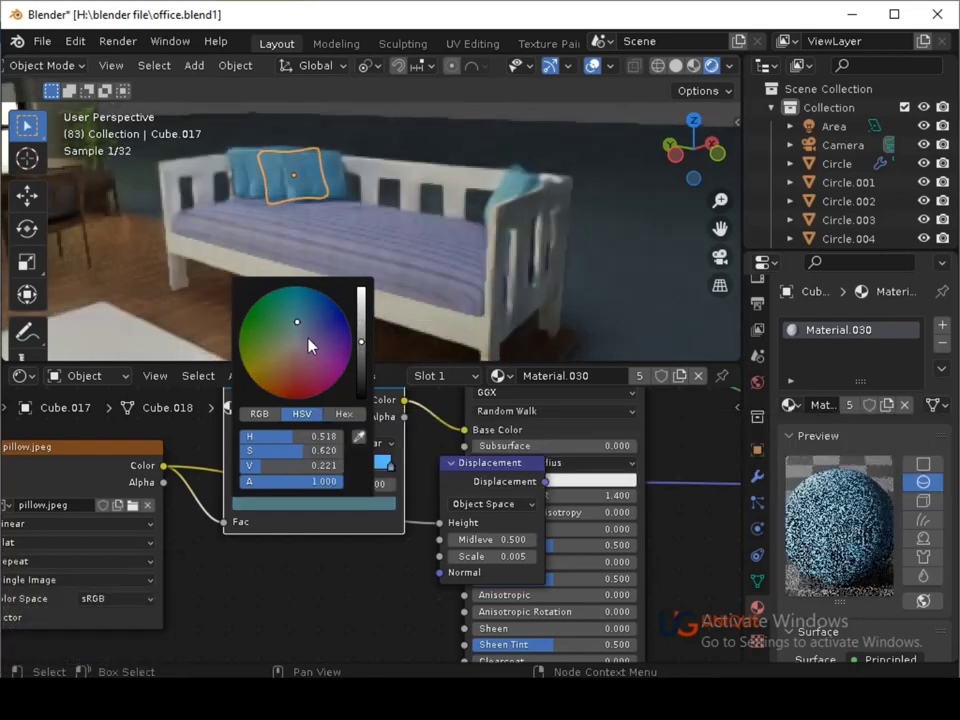
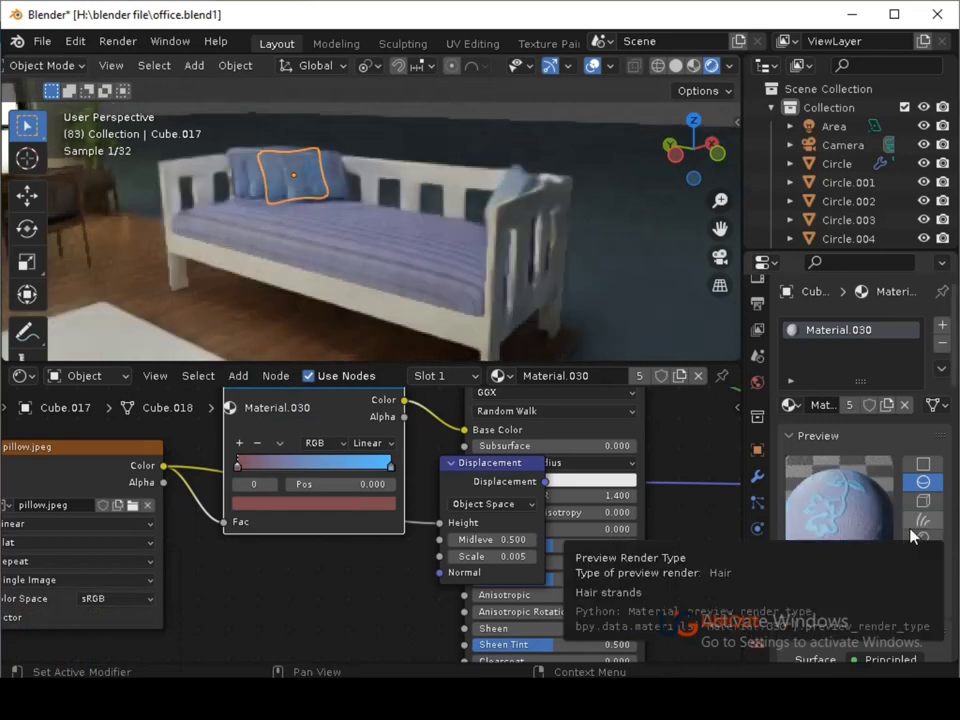
click(298, 502)
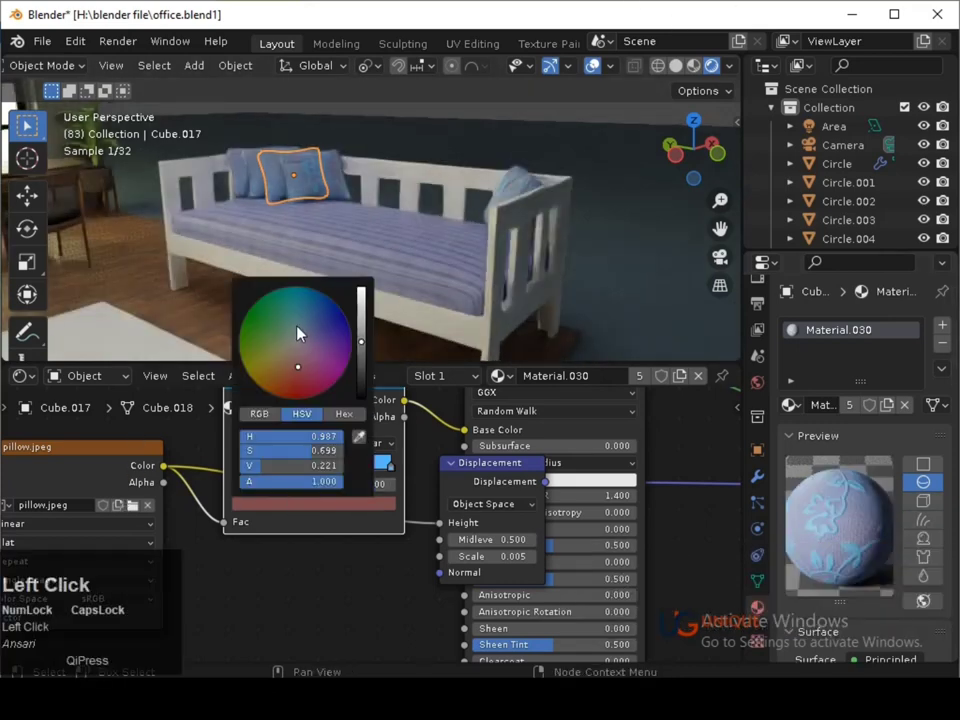
click(402, 468)
click(397, 468)
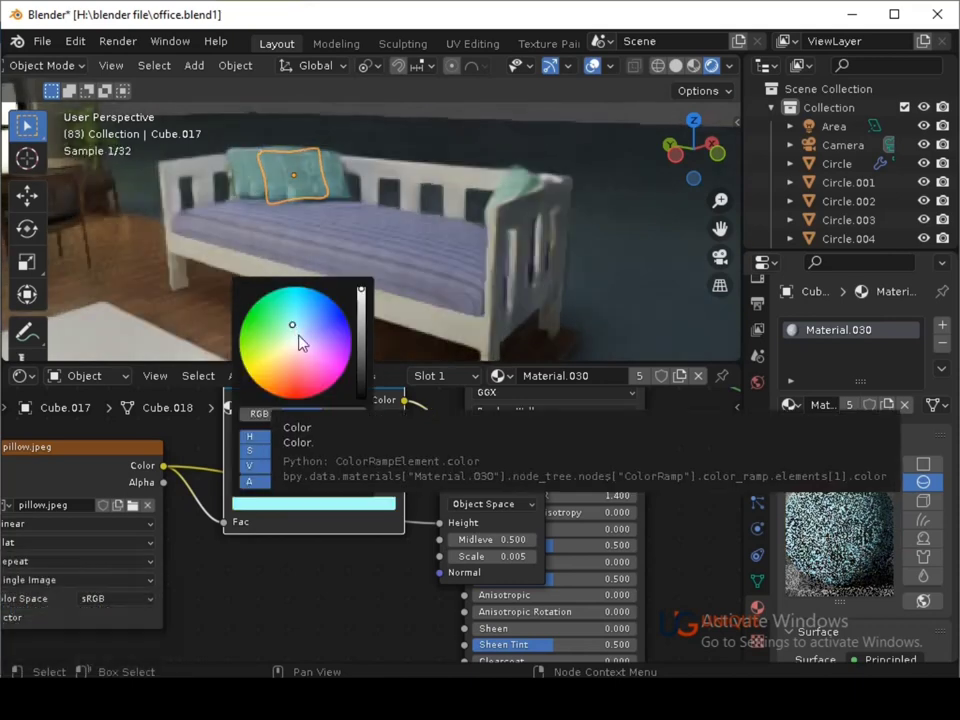
Try pink then settle on a darker blue for the pillow, deselect it and save.
click(313, 330)
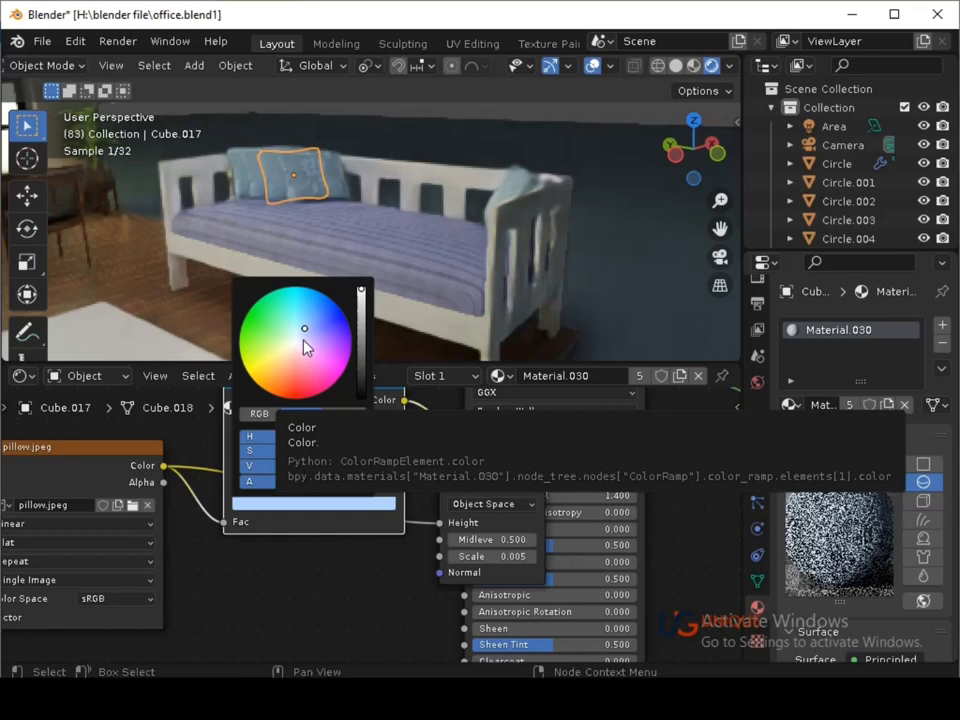
click(304, 356)
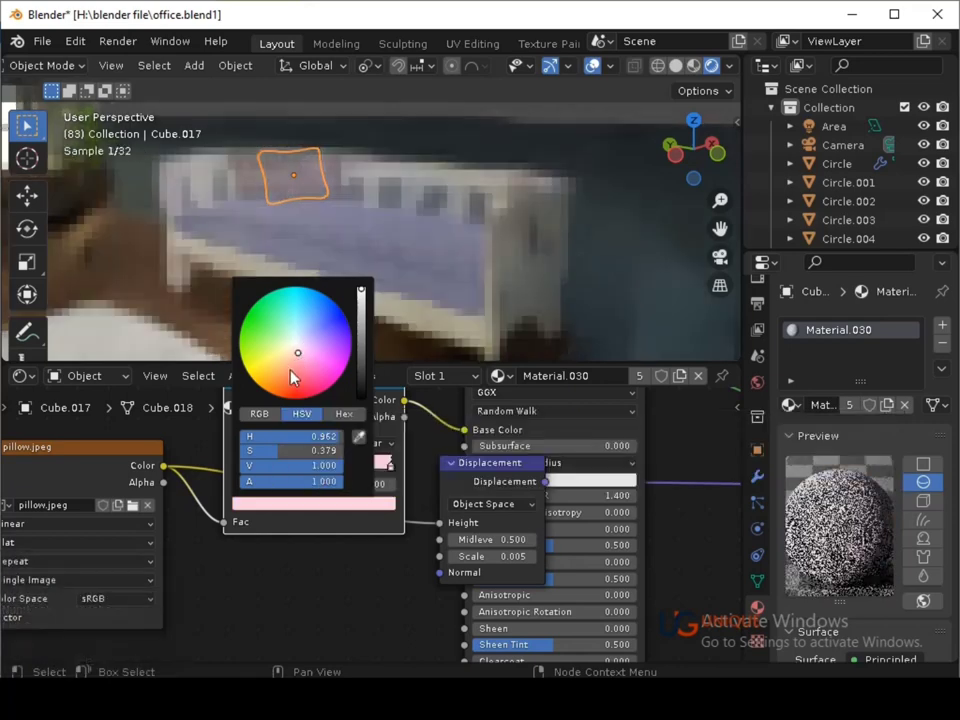
click(302, 330)
click(311, 333)
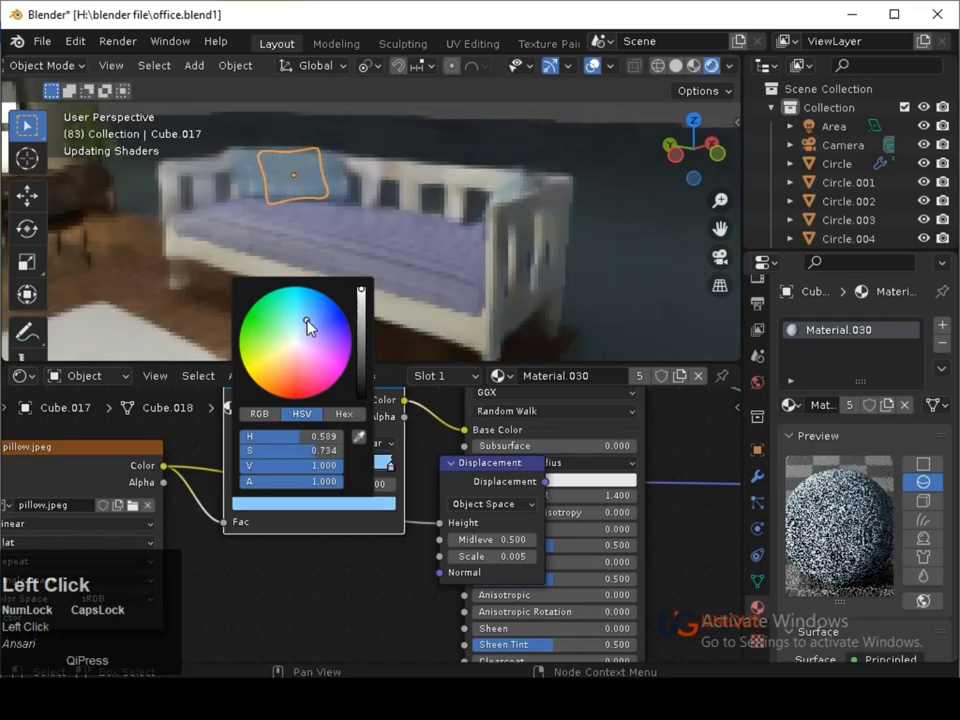
click(364, 307)
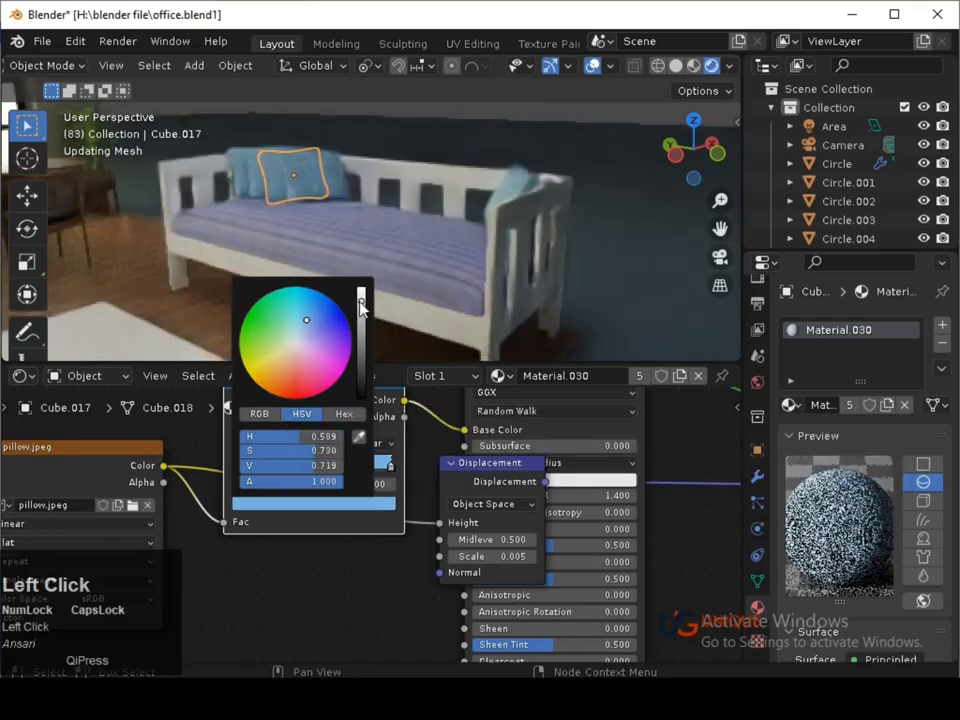
click(316, 324)
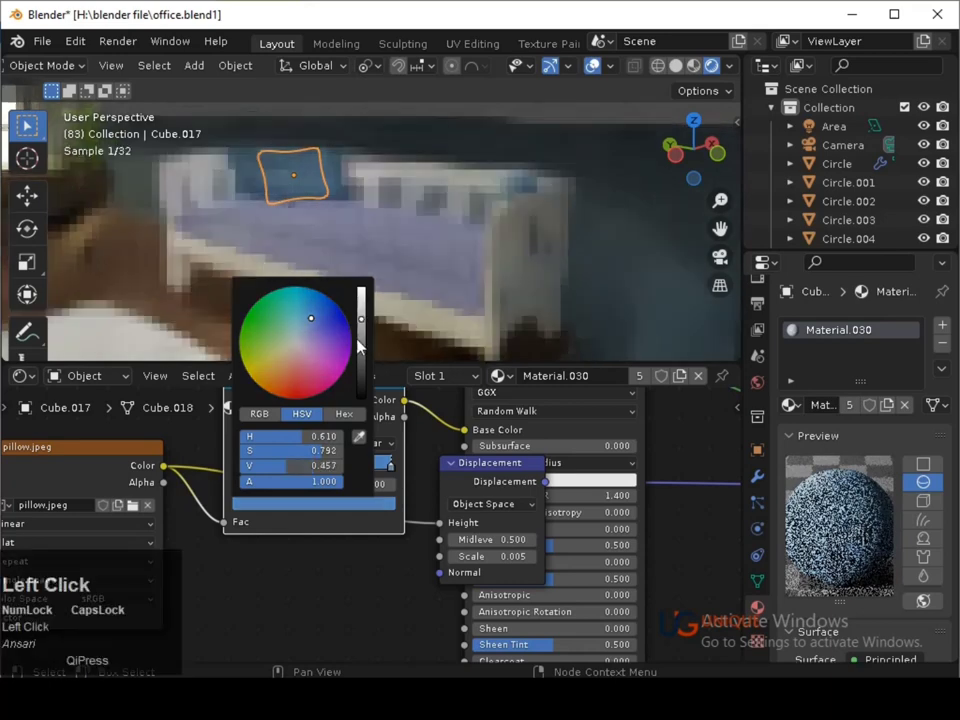
click(610, 323)
key(ctrl+s)
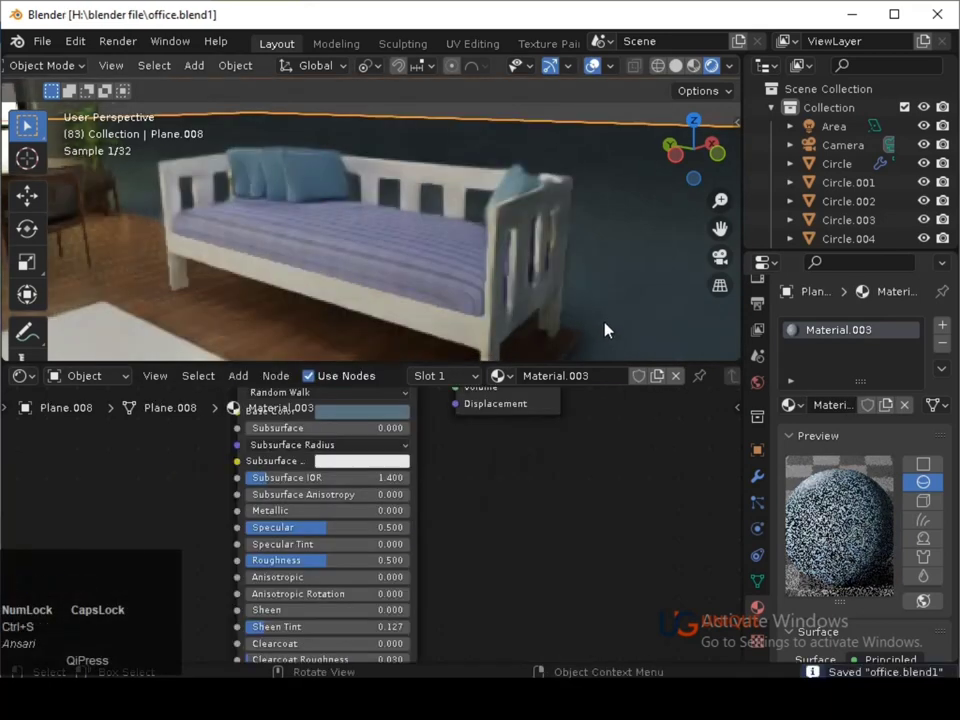
Select the next sofa pillow and lighten its colour ramp stop to a light blue.
click(336, 181)
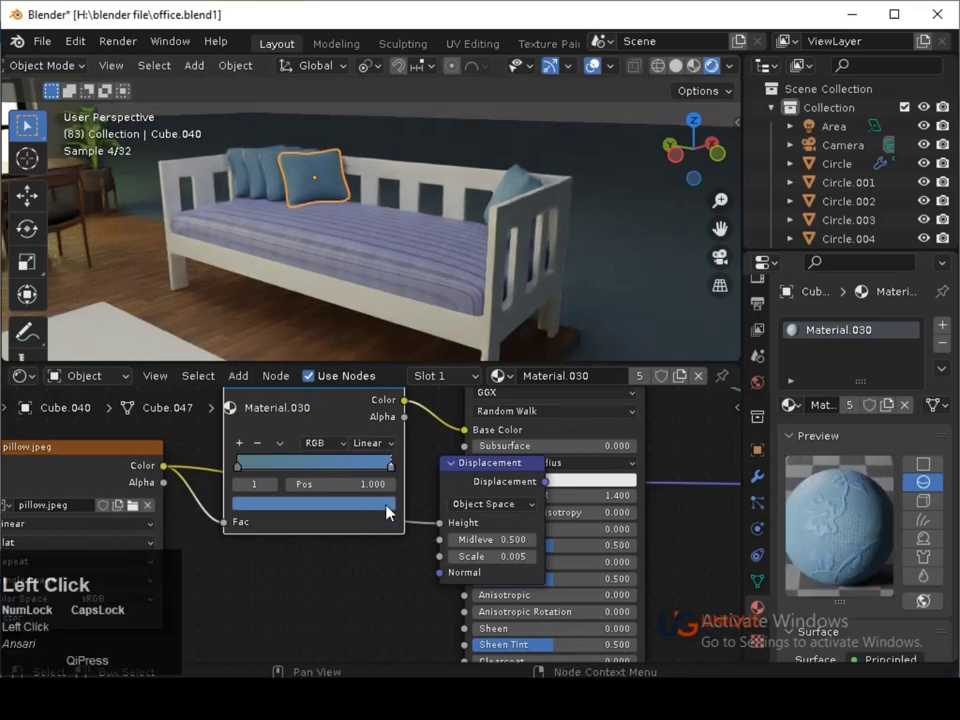
drag(369, 305, 249, 502)
click(241, 471)
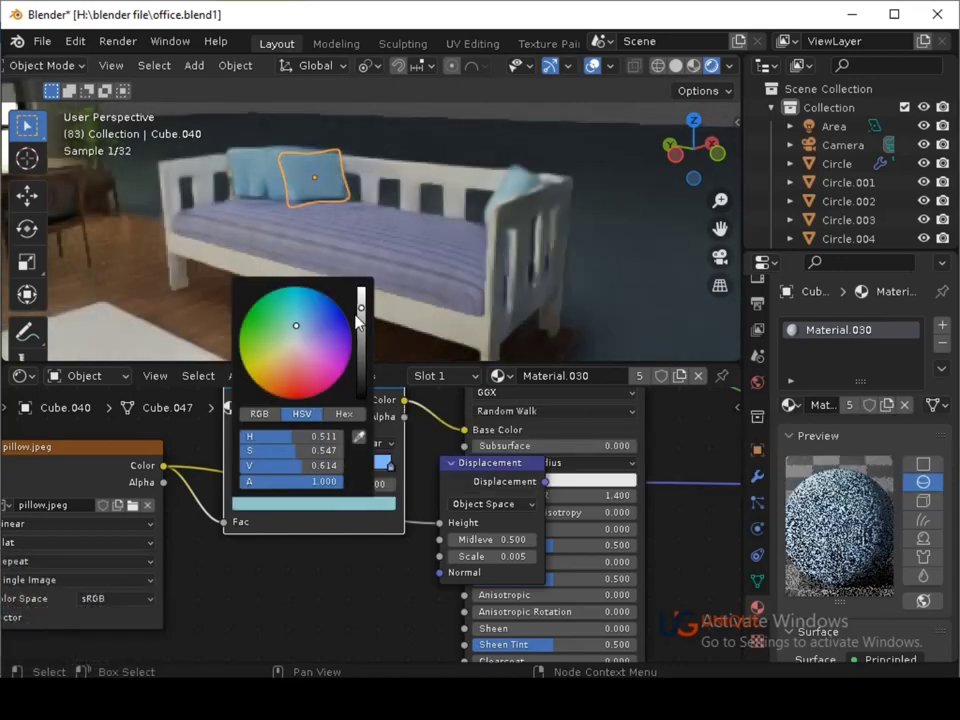
drag(371, 309, 679, 261)
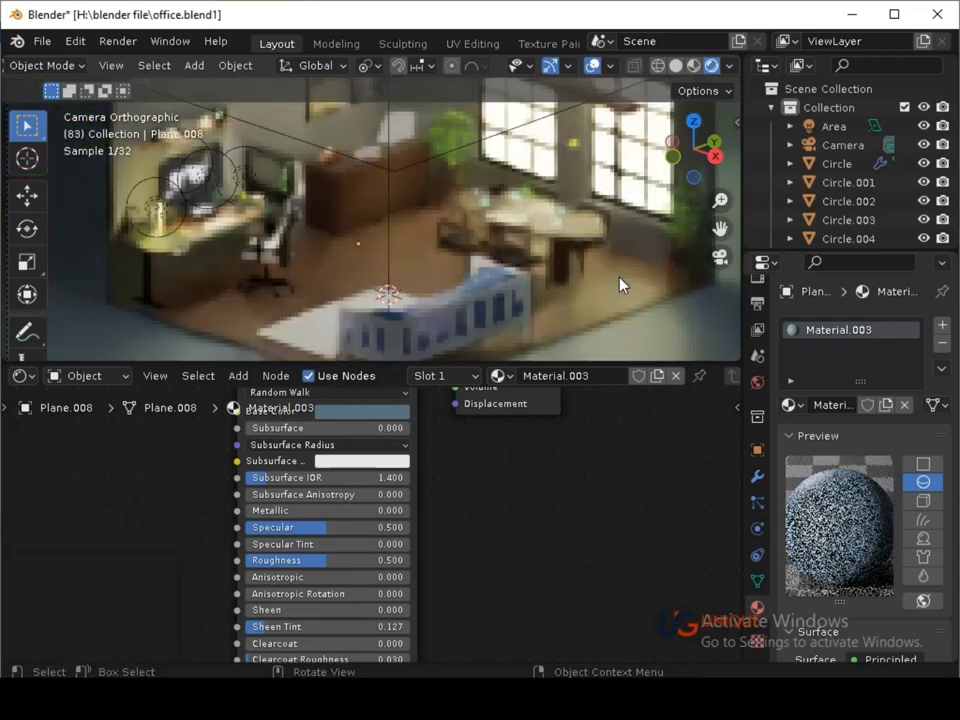
Select the room structure, save the office file and orbit away from the camera.
click(554, 294)
key(ctrl+s)
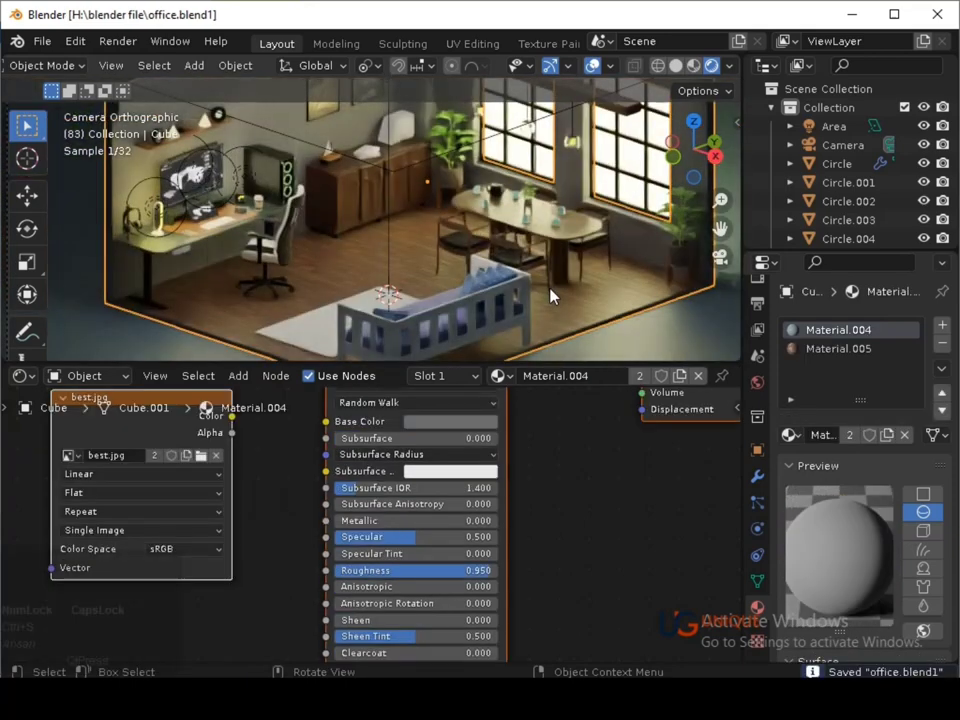
key(ctrl+s)
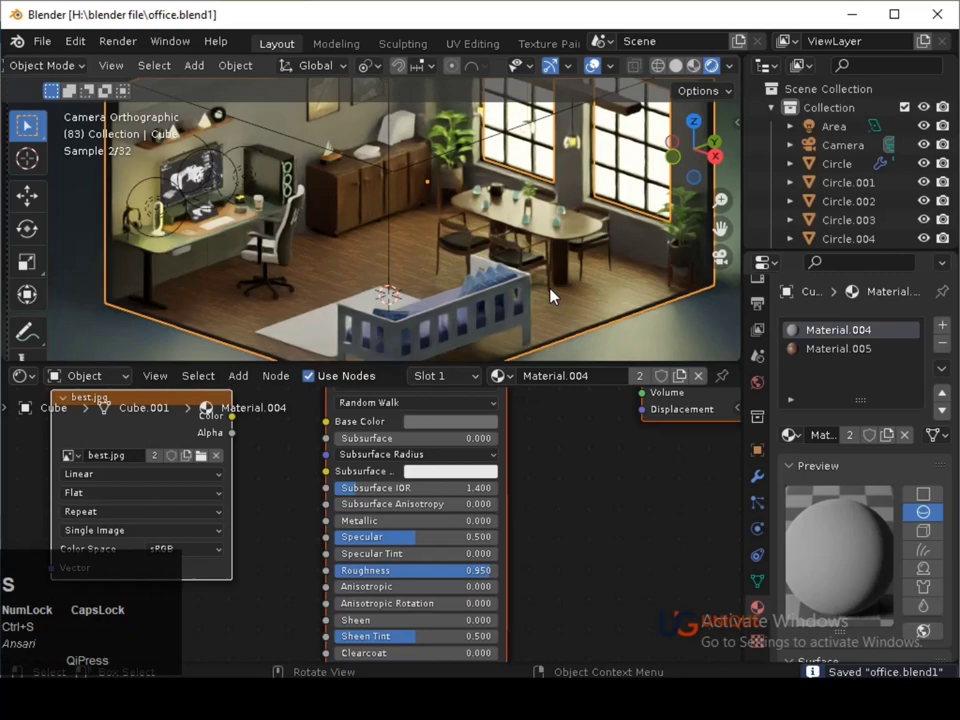
key(ctrl+s)
middle_click(465, 254)
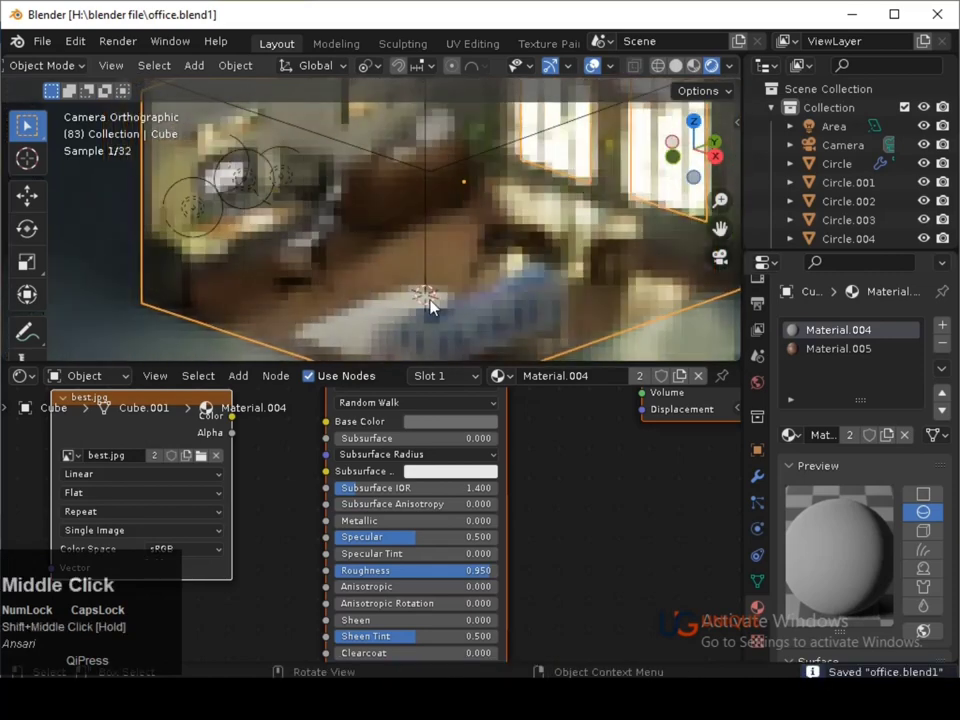
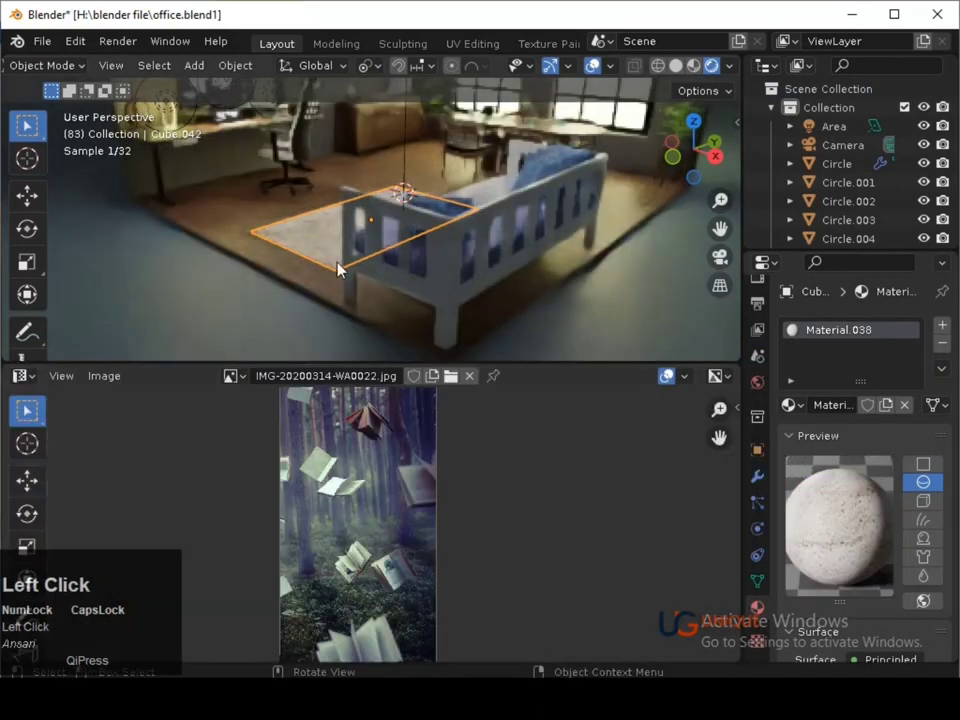
Edit the rug mesh from top view and move and scale its UVs over the carpet image.
key(Tab)
click(26, 407)
click(26, 407)
key(3)
click(26, 407)
click(26, 407)
key(g)
click(26, 407)
key(s)
click(26, 407)
Select all rug faces, unwrap and resize the mapping to fit, leave Edit Mode and save.
key(g)
key(x)
key(s)
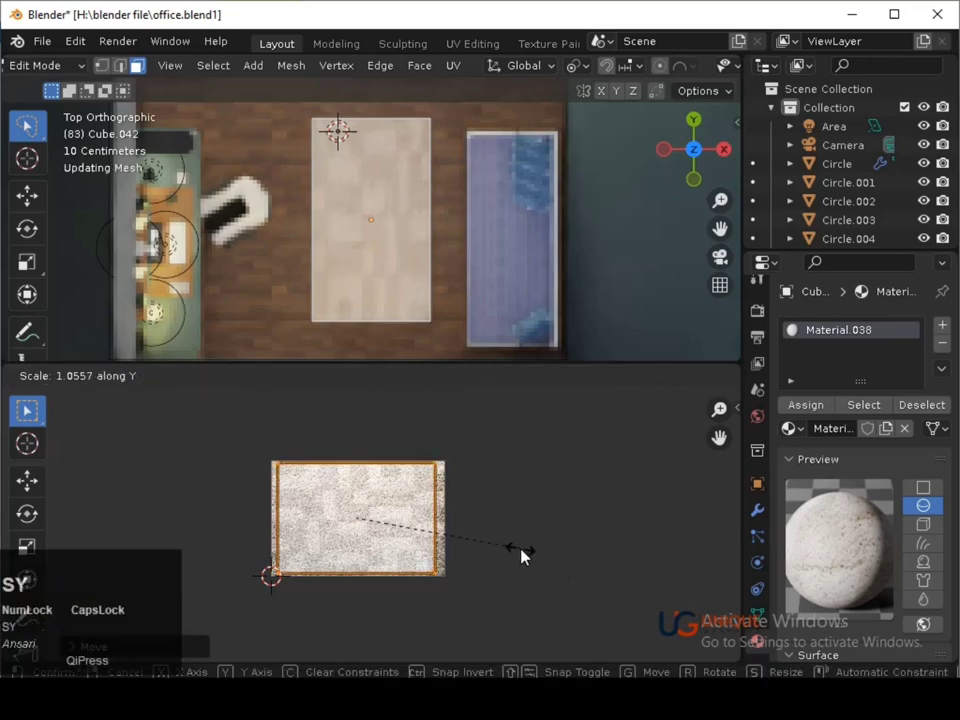
click(26, 407)
click(26, 407)
key(ctrl+s)
click(26, 407)
key(ctrl+s)
click(26, 407)
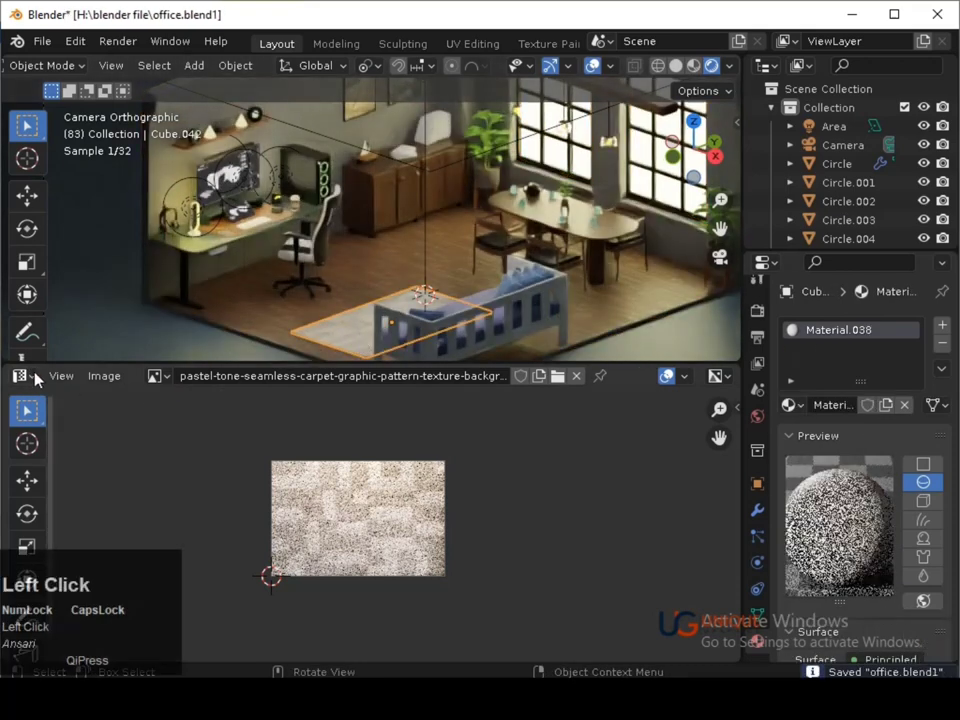
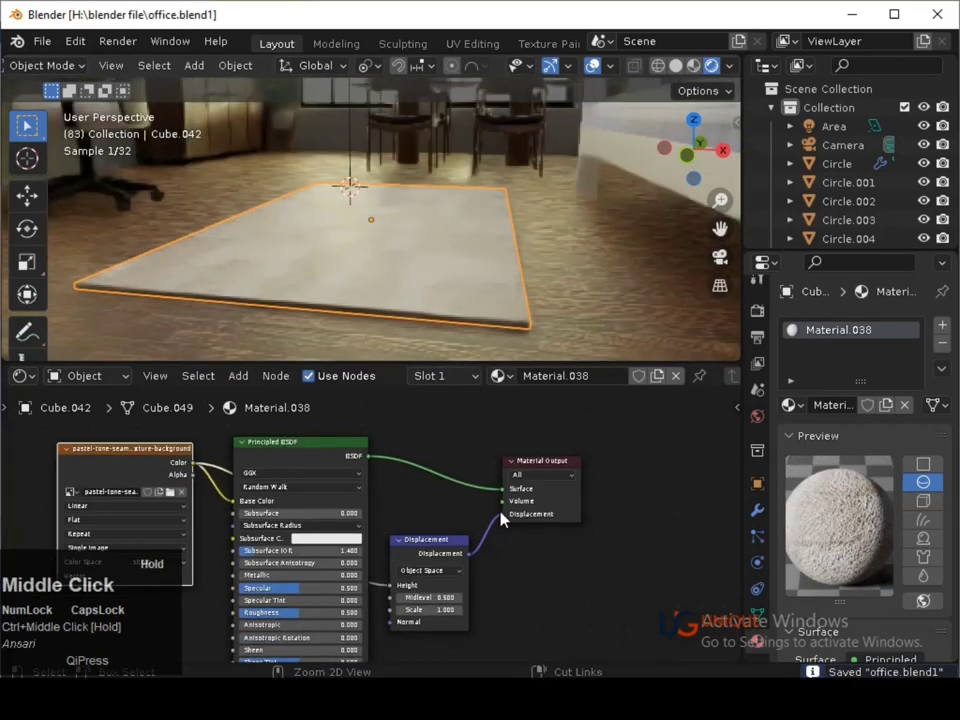
Cut the rug Material.038 displacement link to the output and save the office file.
click(246, 454)
key(ctrl+t)
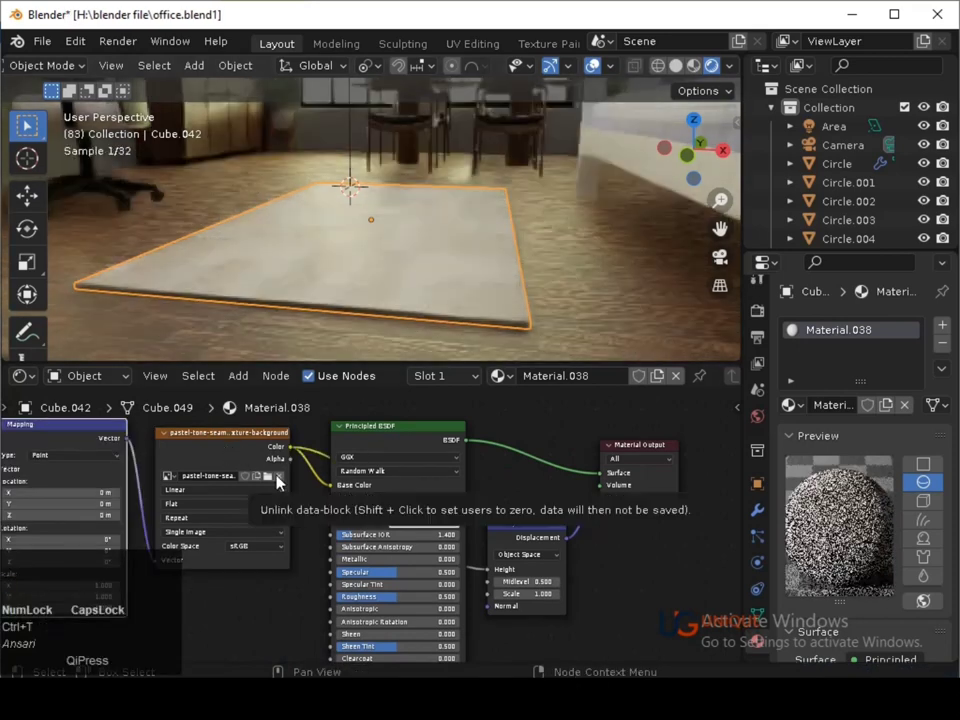
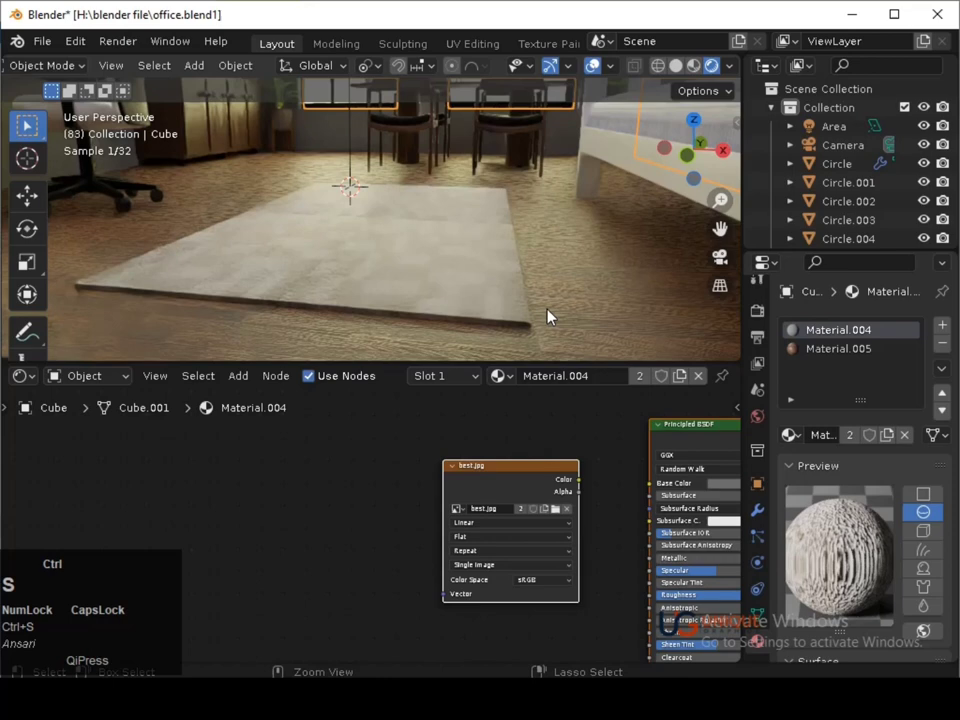
key(ctrl+s)
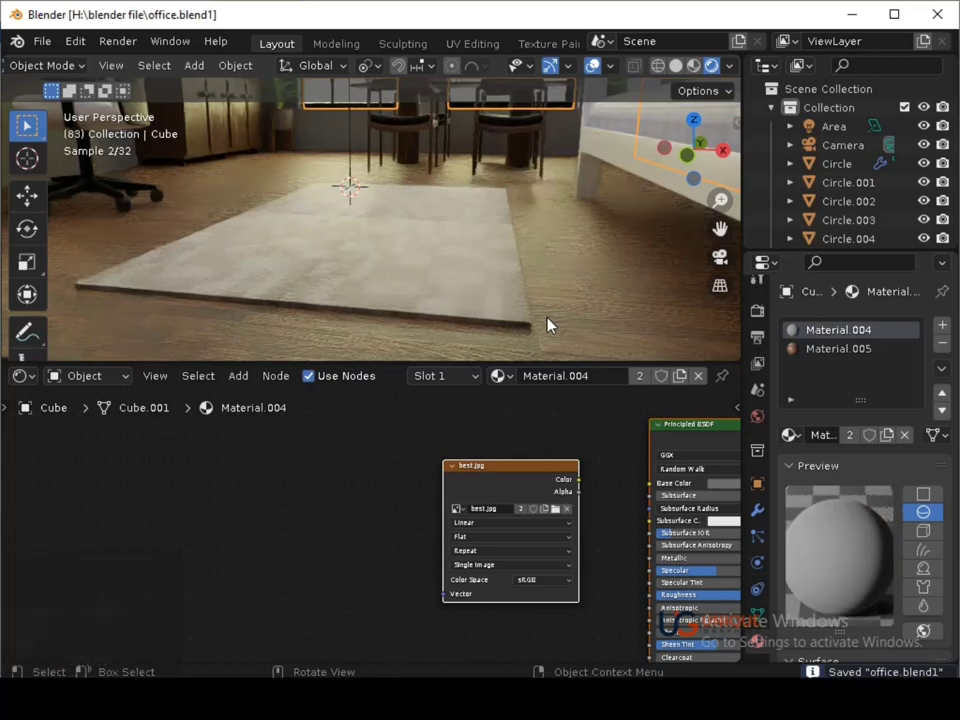